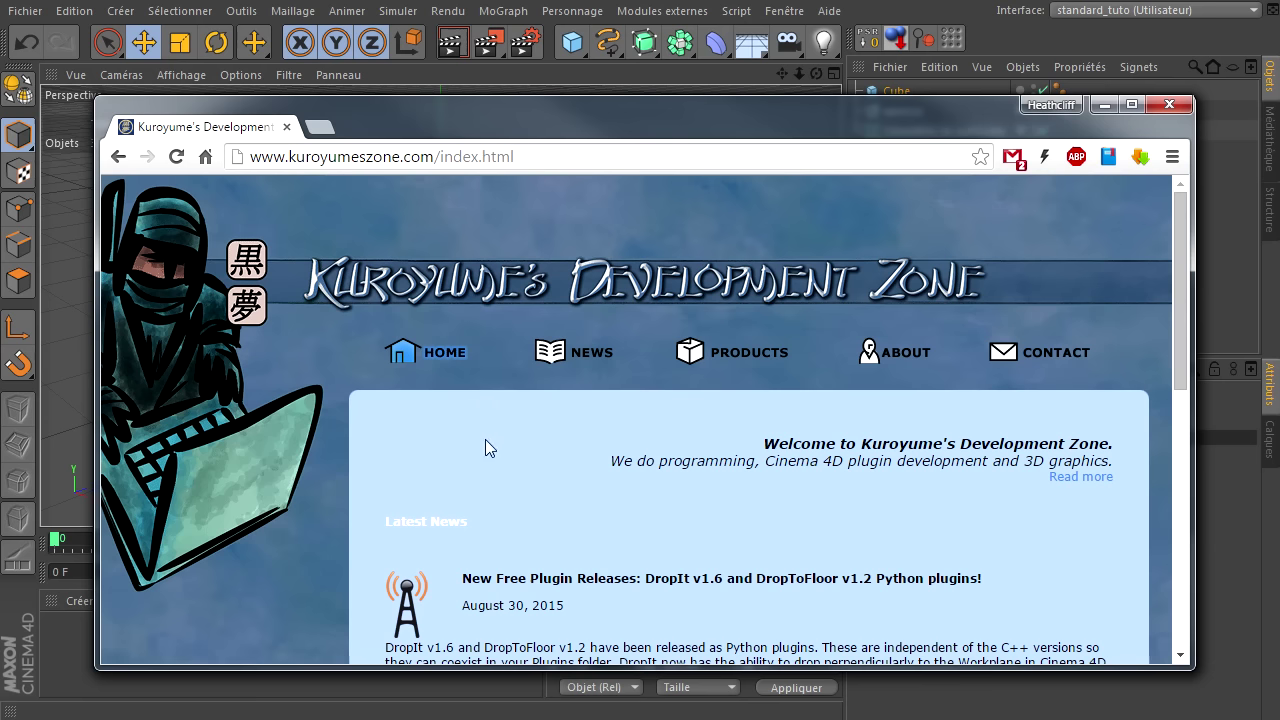
- Browse kuroyumeszone.com through its Products, Cinema 4d Stuff and News pages
left_click(744, 361)
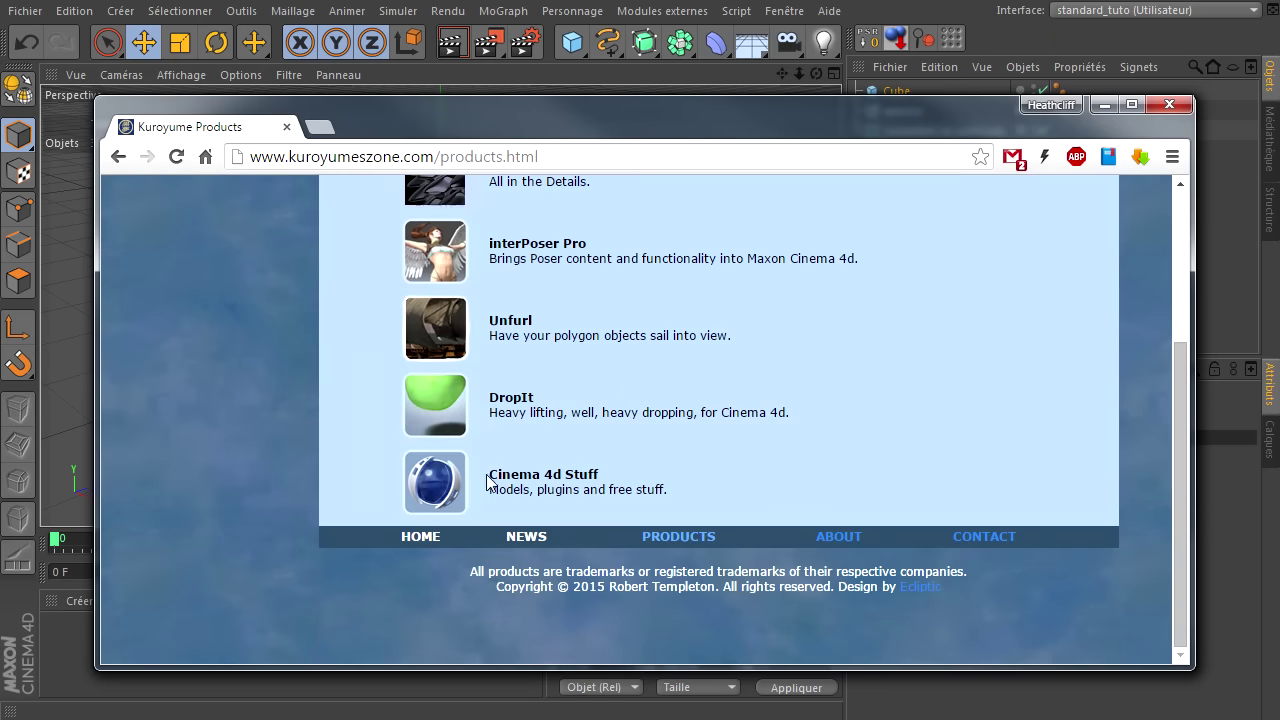
left_click(452, 490)
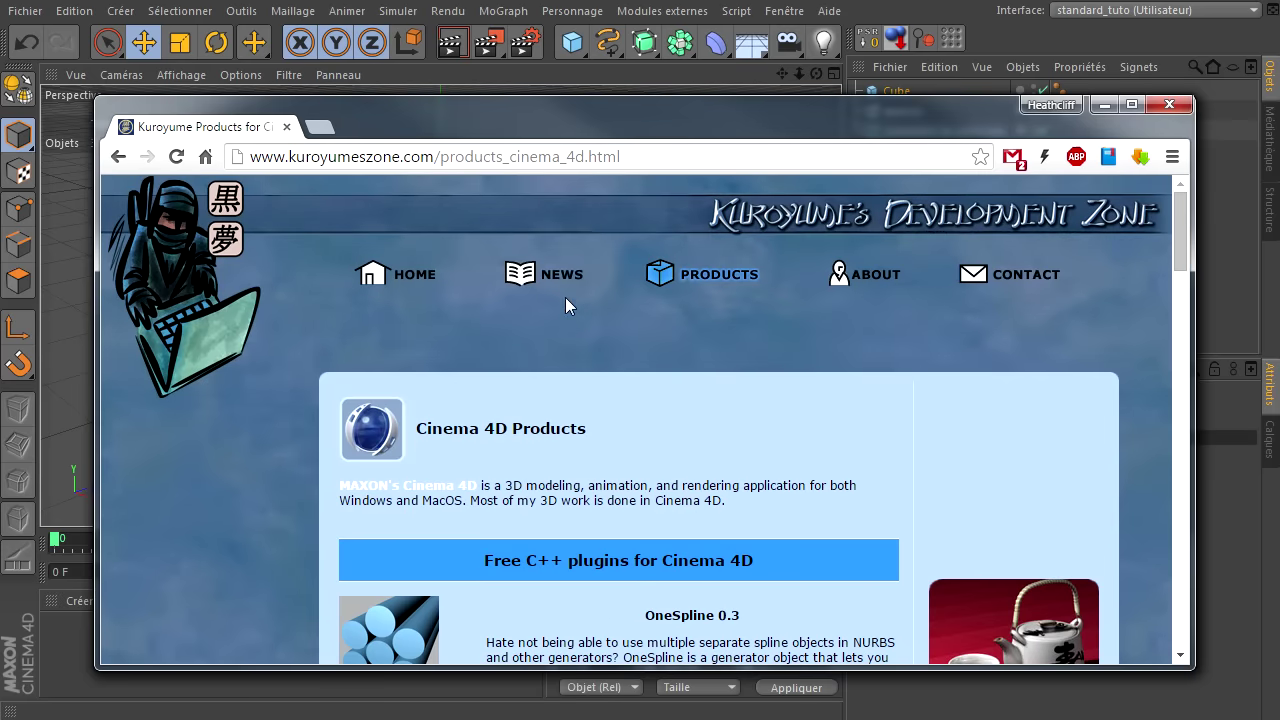
left_click(571, 280)
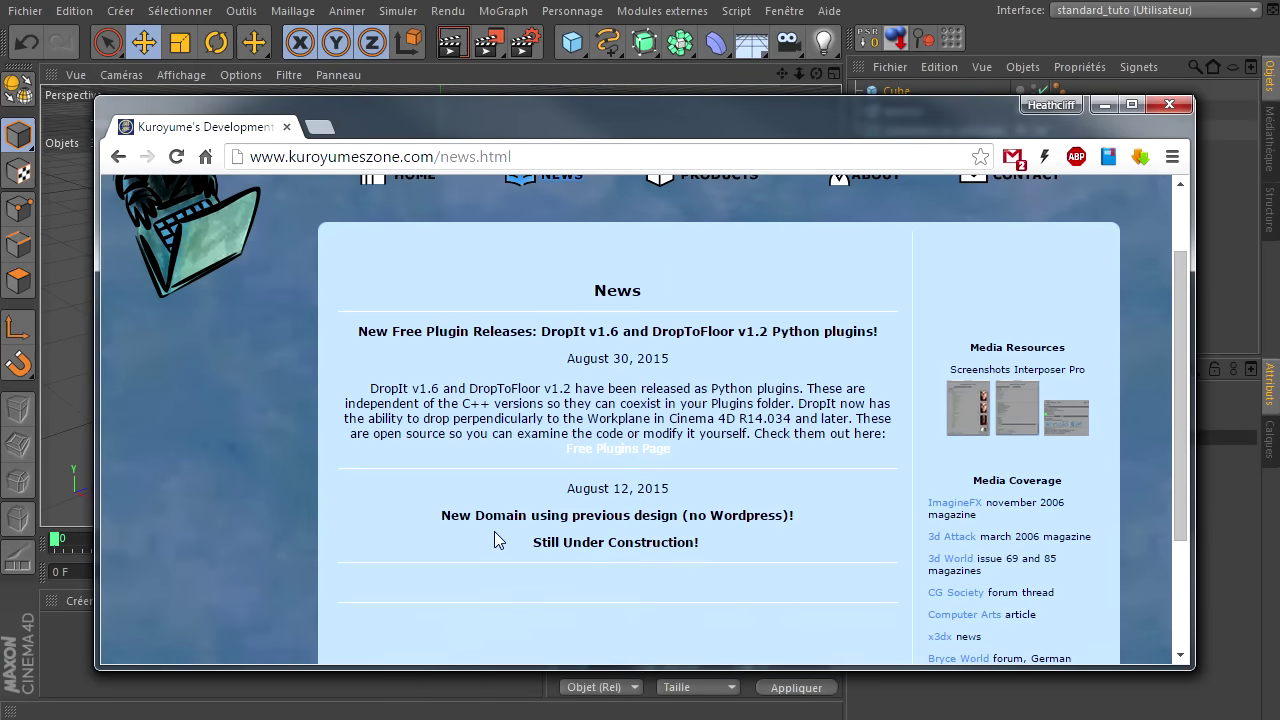
left_click(445, 520)
- Look over the News page's Still Under Construction notice and return to the Products page
left_click(651, 528)
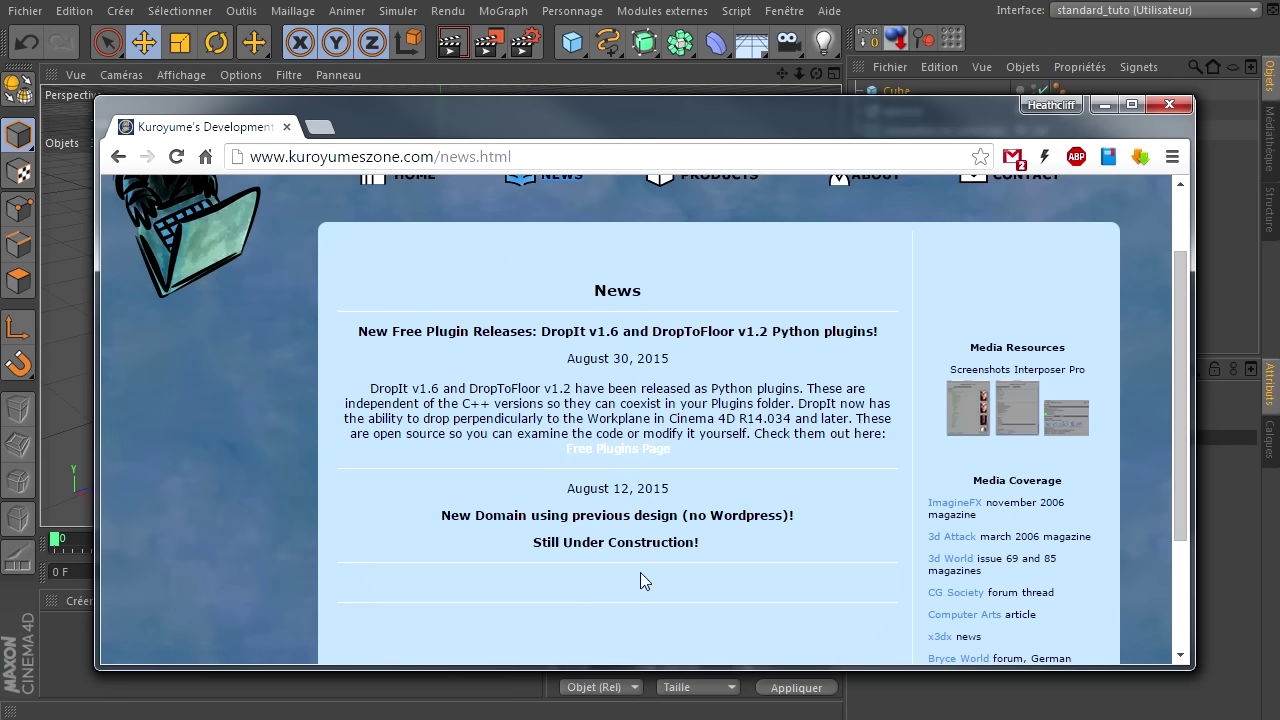
left_click(536, 549)
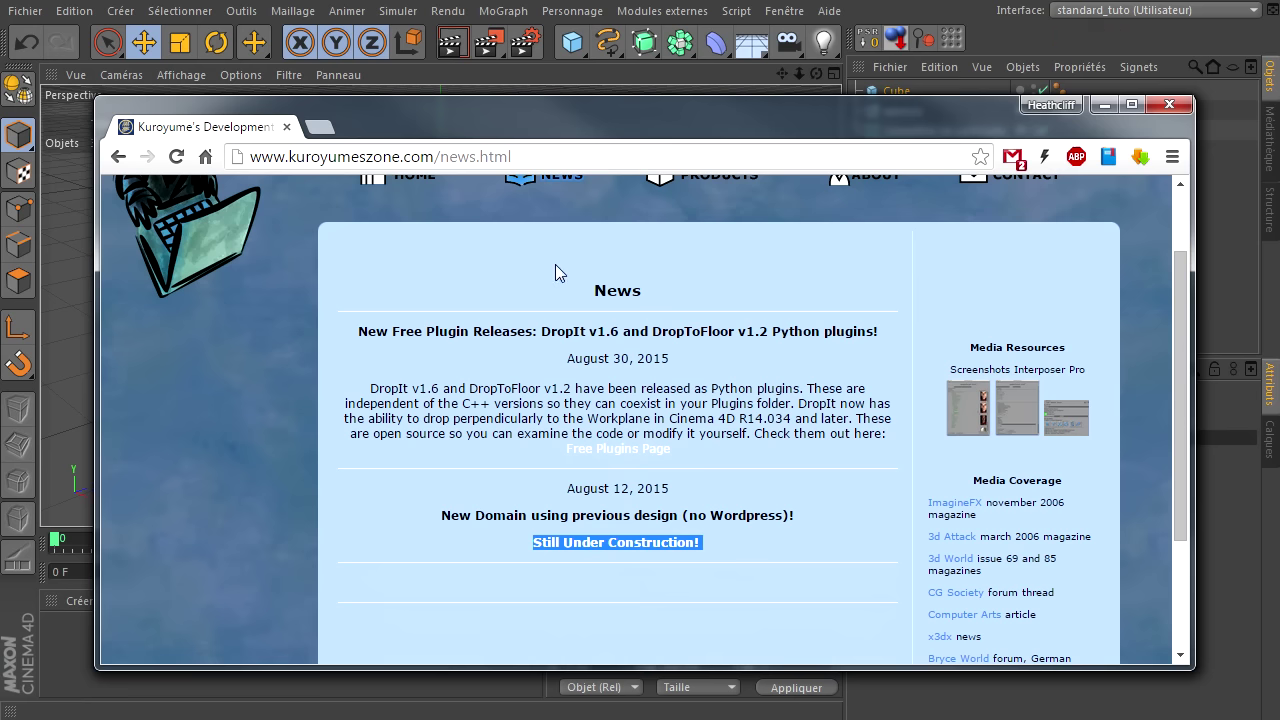
left_click(479, 431)
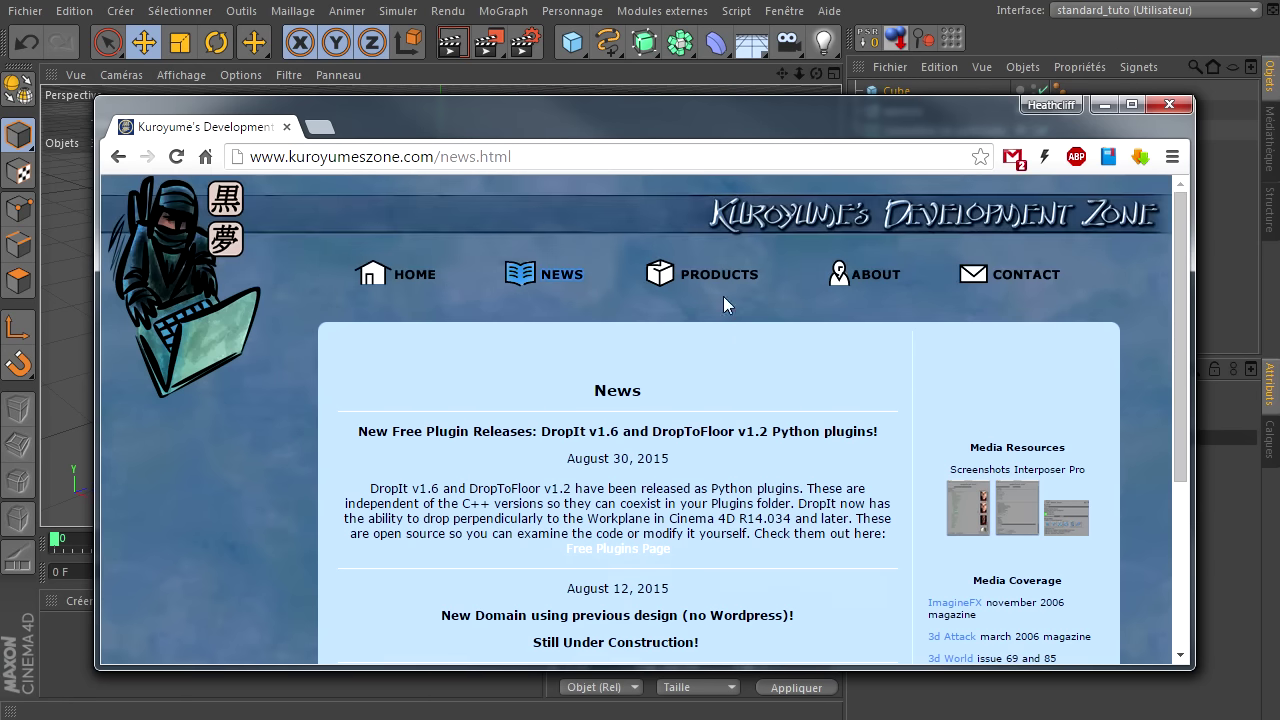
left_click(737, 282)
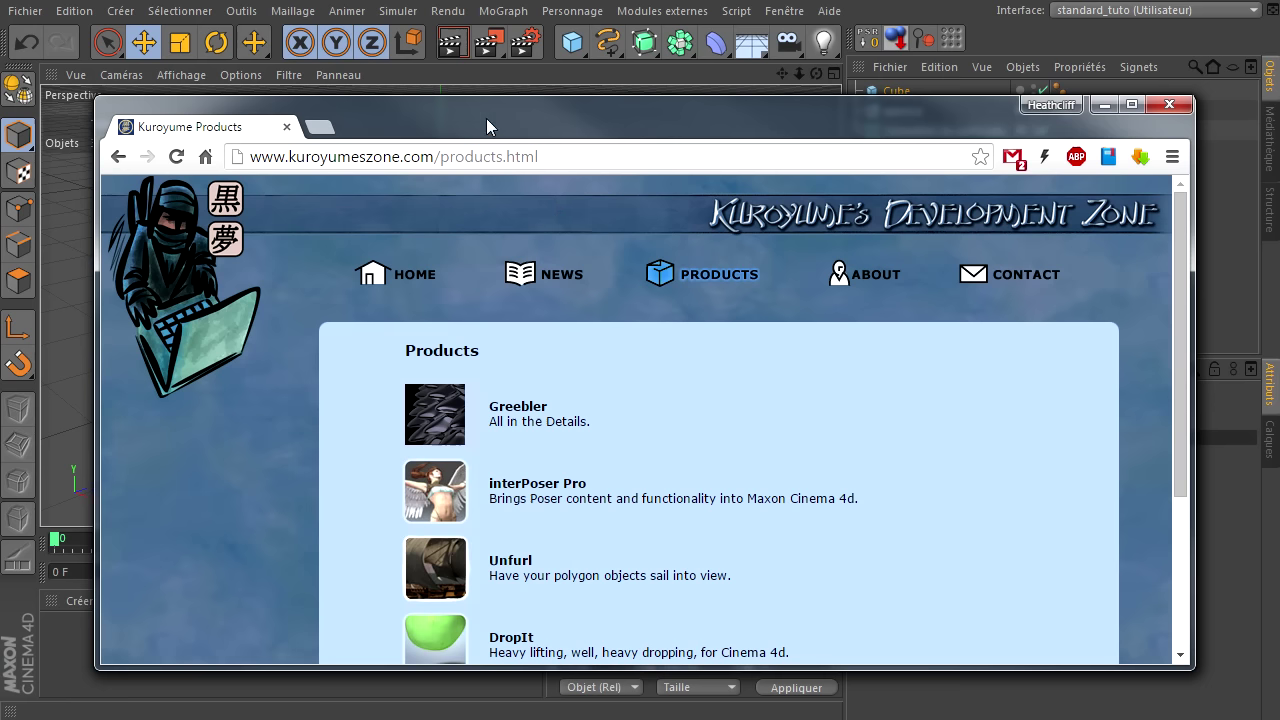
- Close Chrome and apply a newly created material to the cube
left_click(1171, 115)
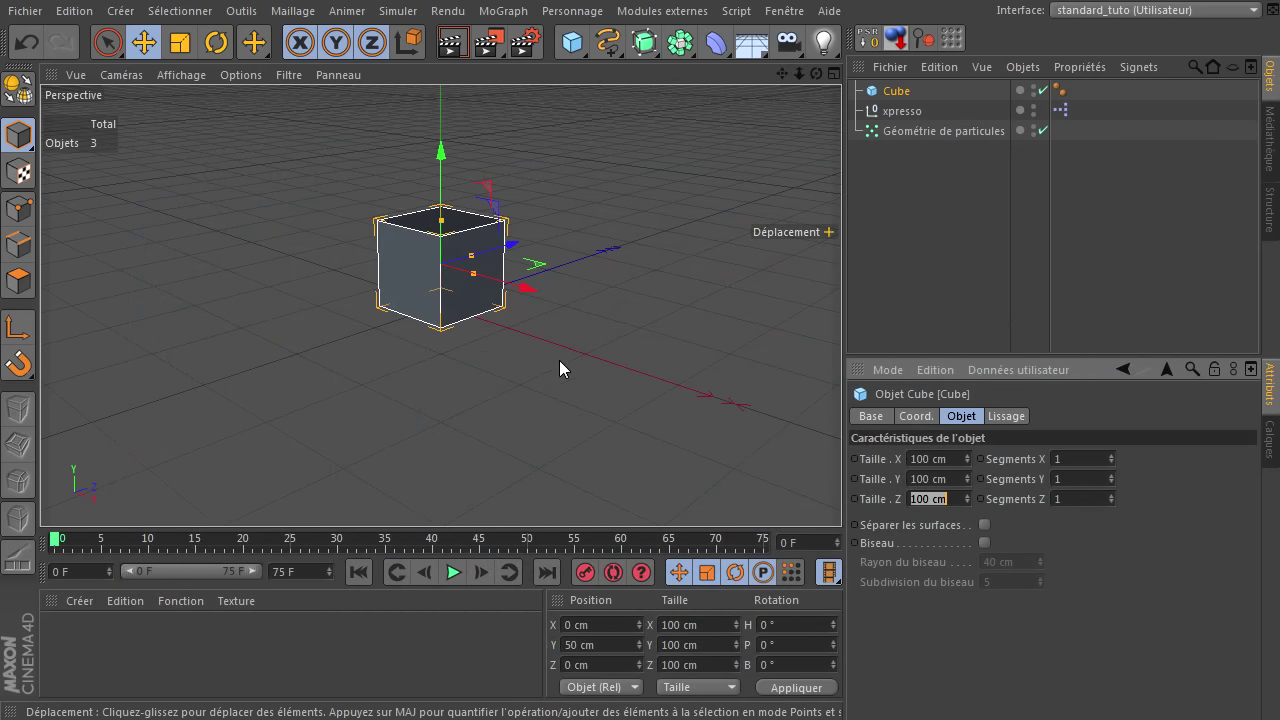
left_click(266, 665)
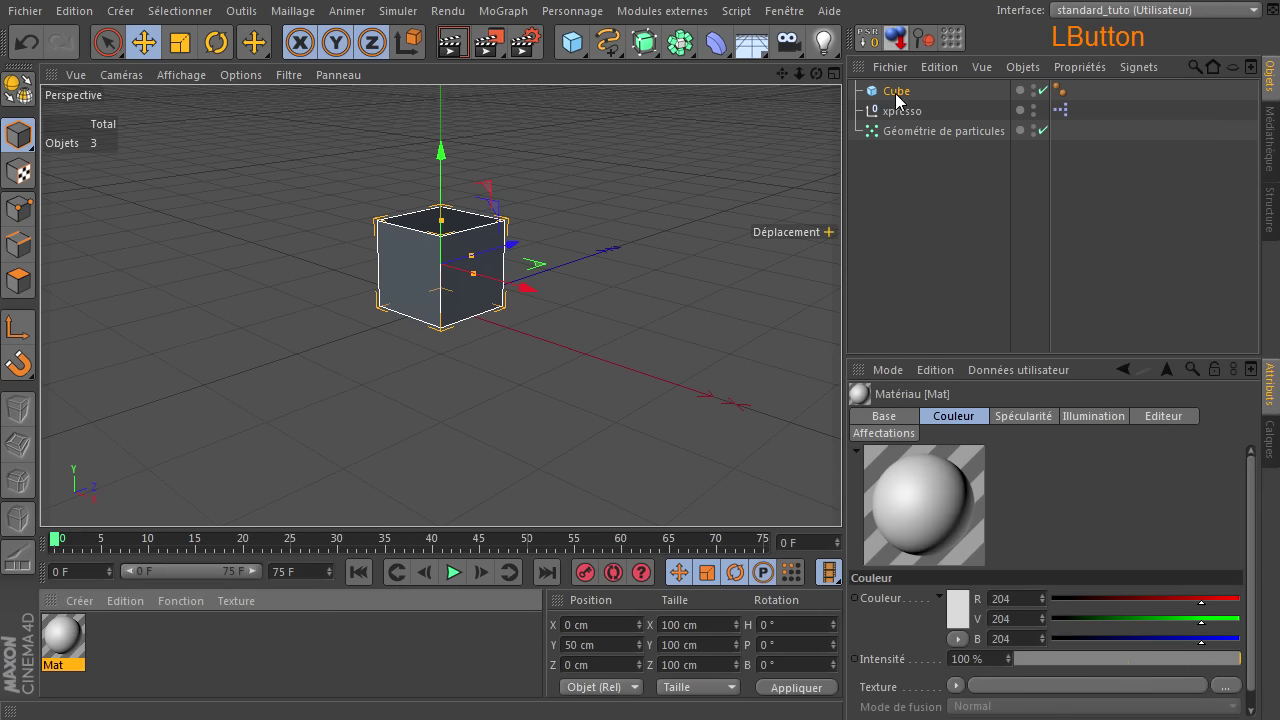
left_click(69, 637)
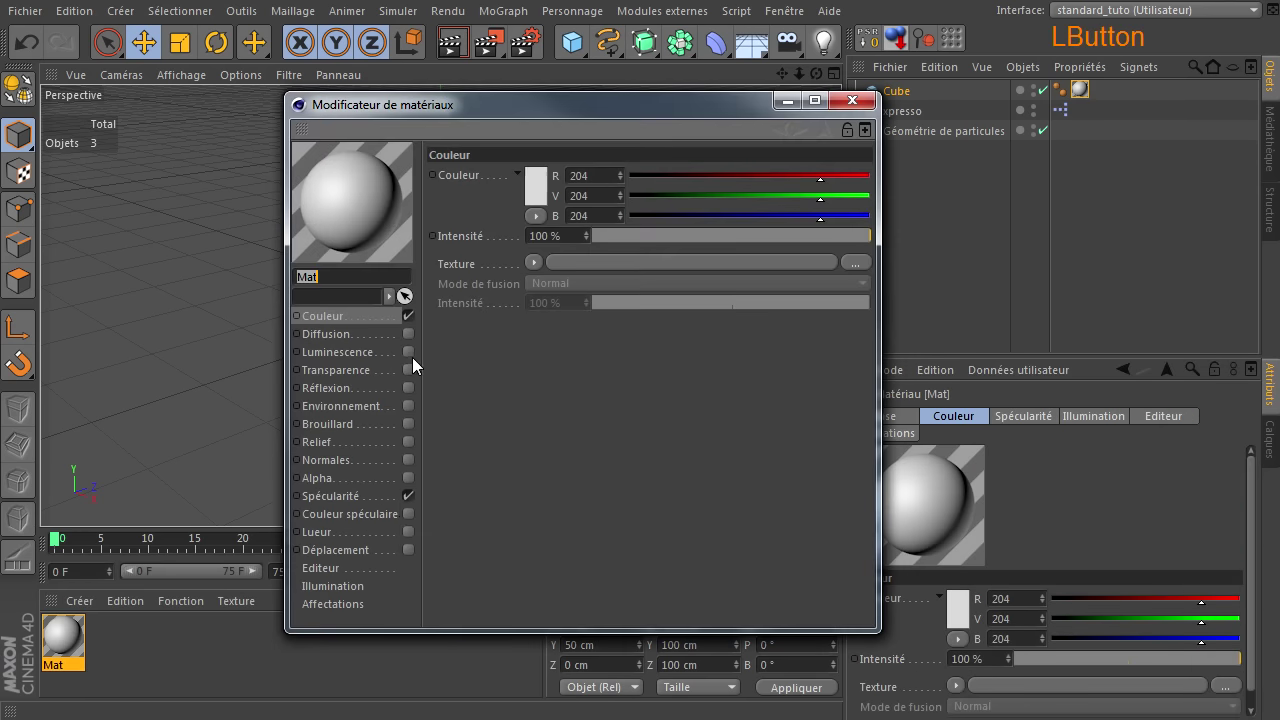
- Set the material's Couleur to blue in the colour picker and confirm it
left_click(415, 505)
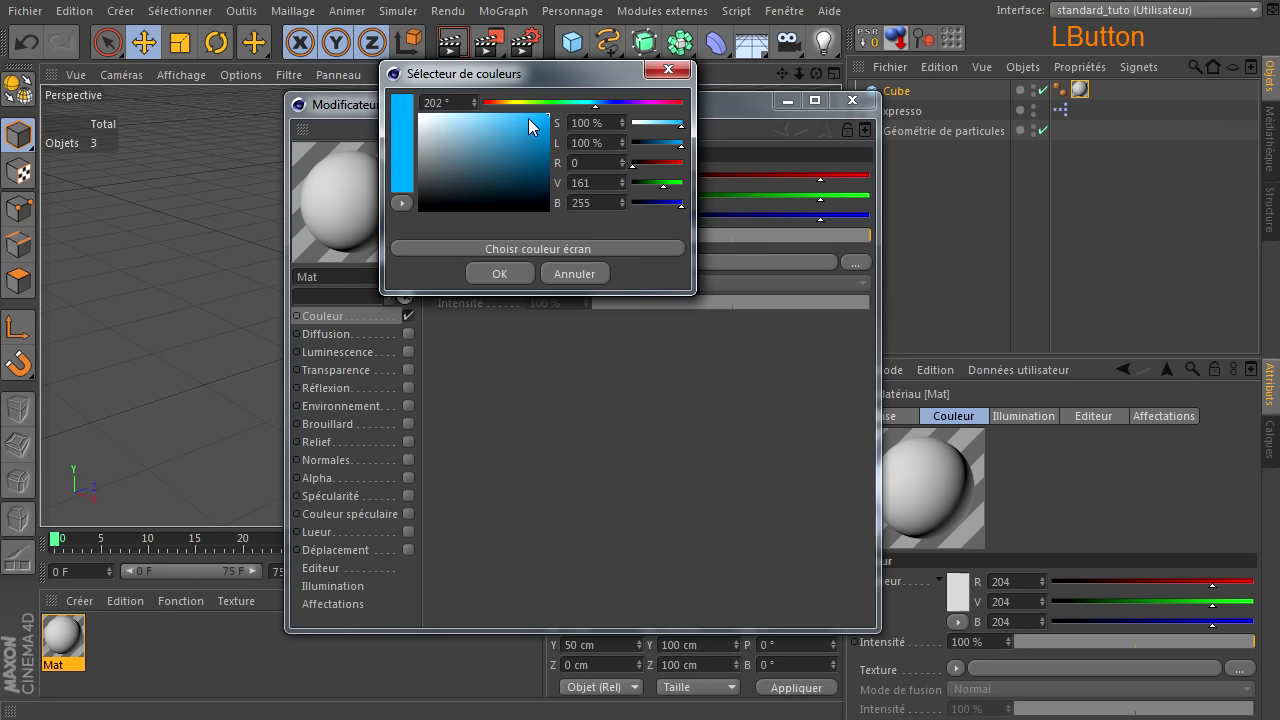
left_click(518, 275)
left_click(860, 105)
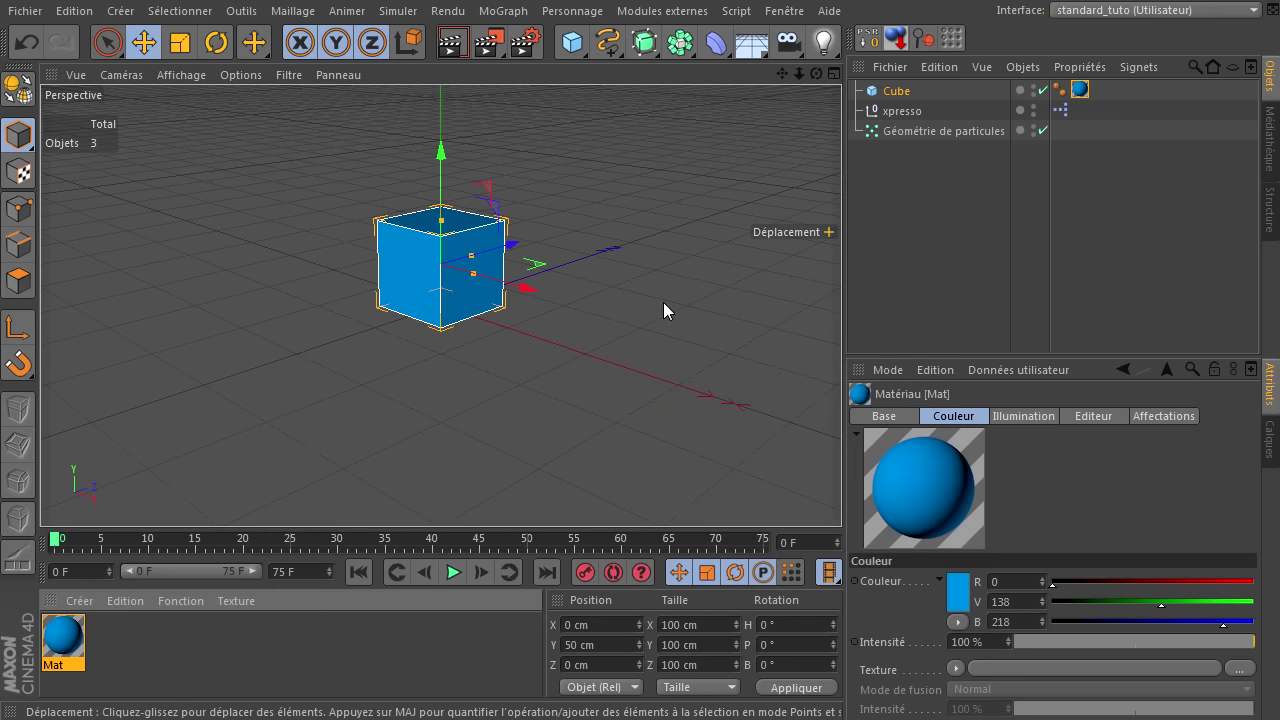
left_click(882, 97)
- Move the cube to a negative Position X of about -94 cm, then deselect it
left_click(522, 297)
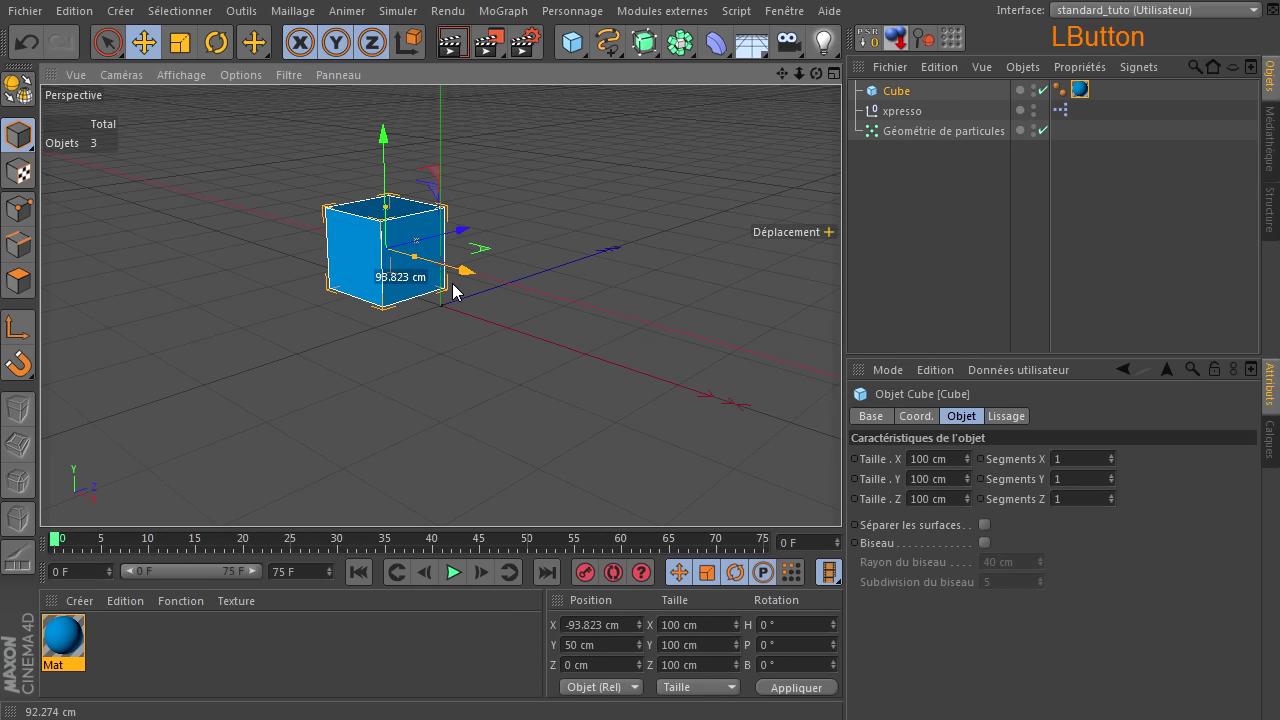
left_click(604, 628)
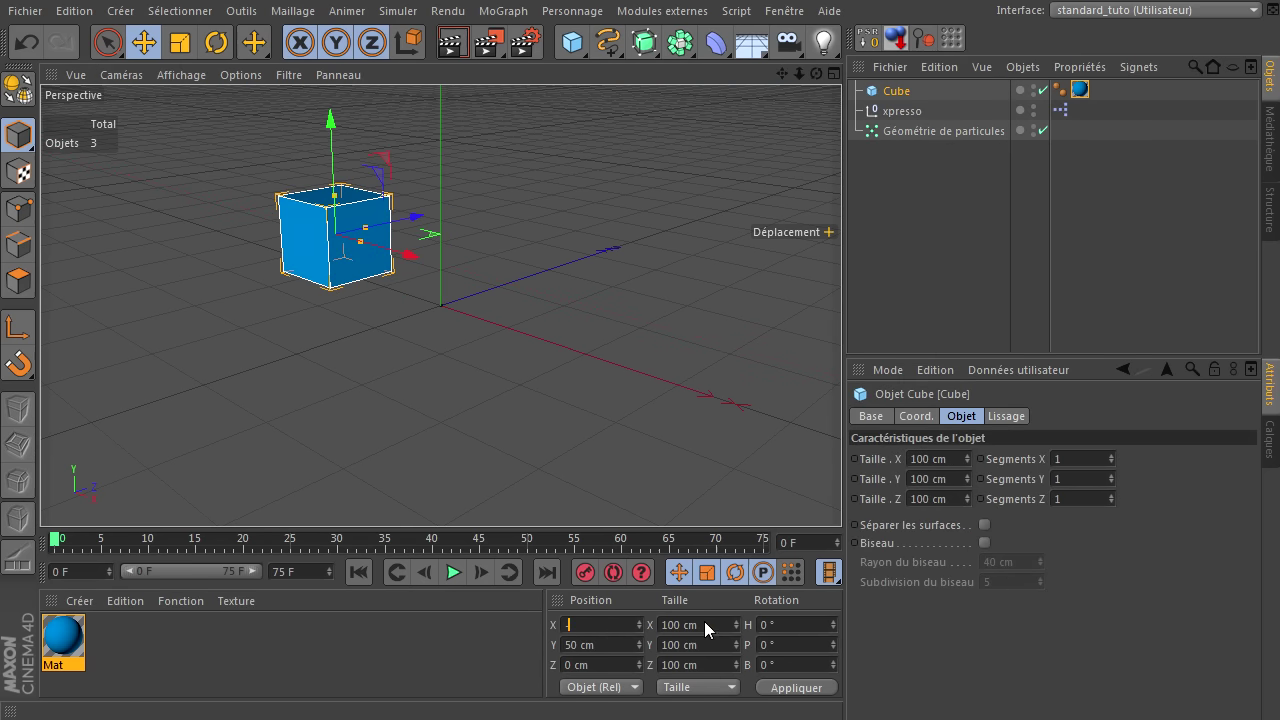
key("Return")
left_click(569, 363)
left_click(182, 85)
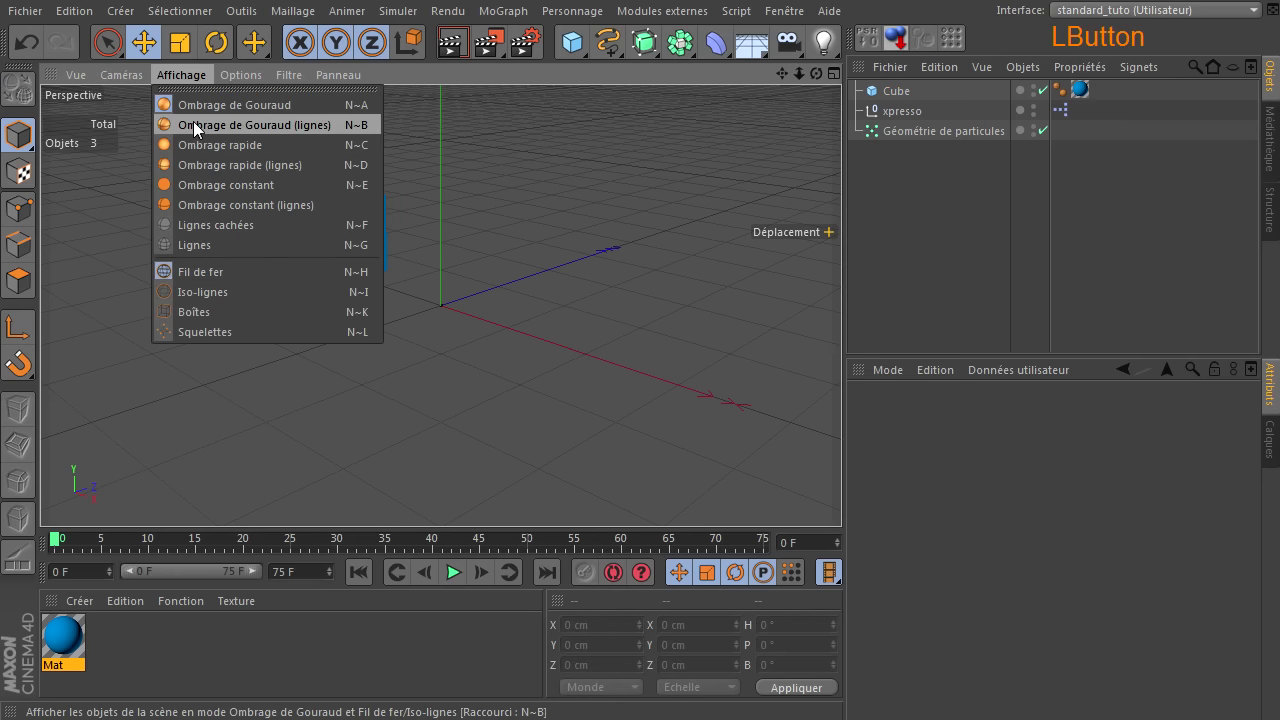
- Add a Pyramide primitive with Taille 100 cm in all three fields
left_click(581, 46)
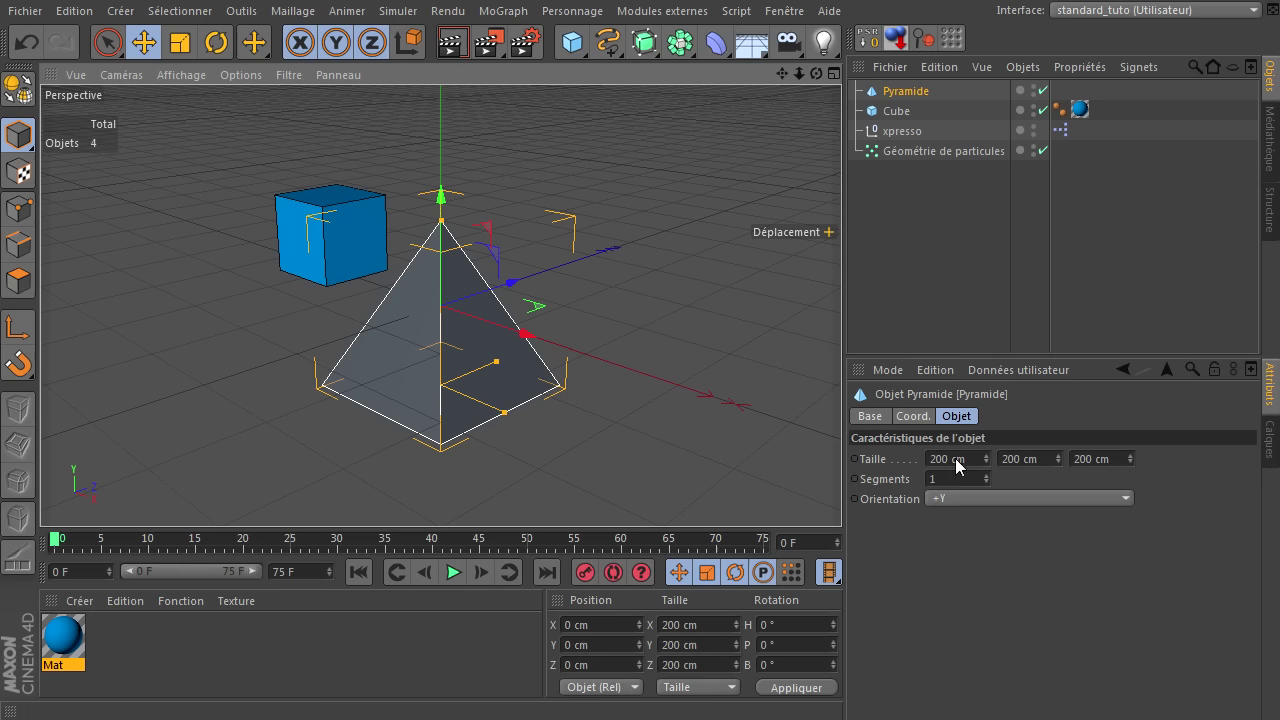
left_click(975, 465)
left_click(1028, 472)
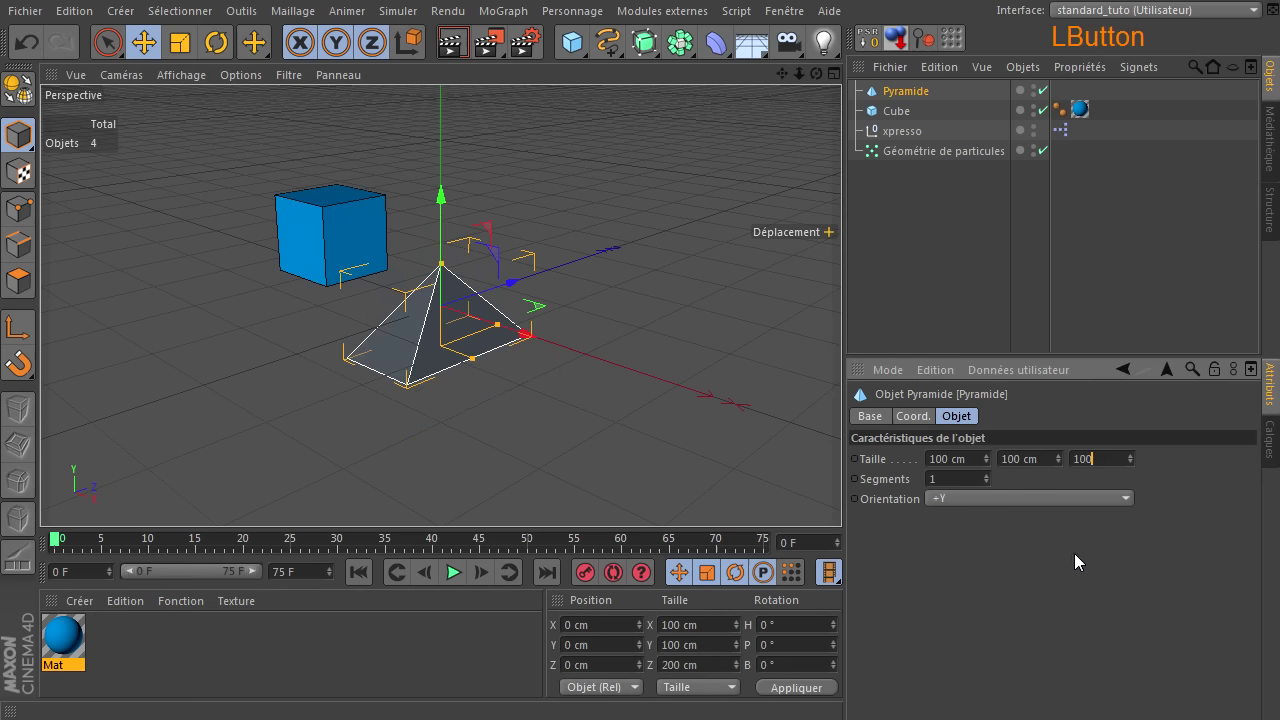
left_click(899, 45)
left_click(623, 623)
left_click(447, 652)
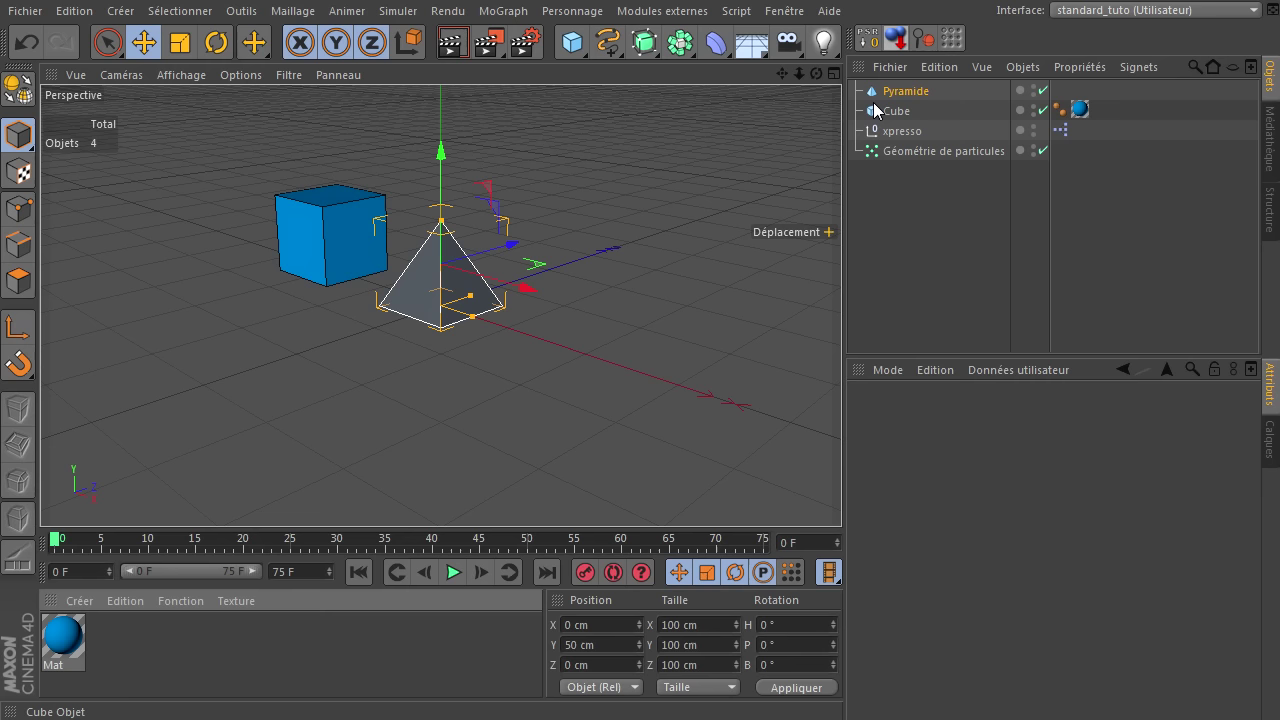
- Place the pyramid at Position X 200 cm, right of the cube, and deselect it
left_click(887, 103)
left_click(534, 295)
left_click(603, 626)
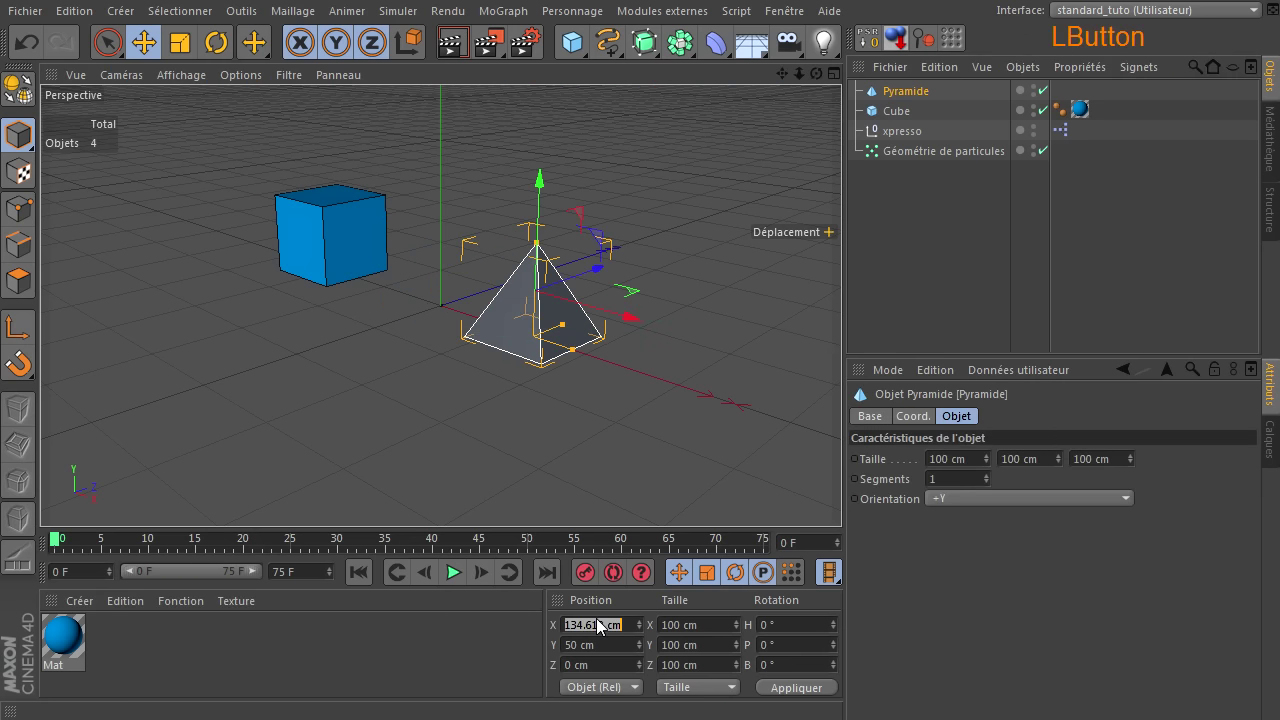
key("Return")
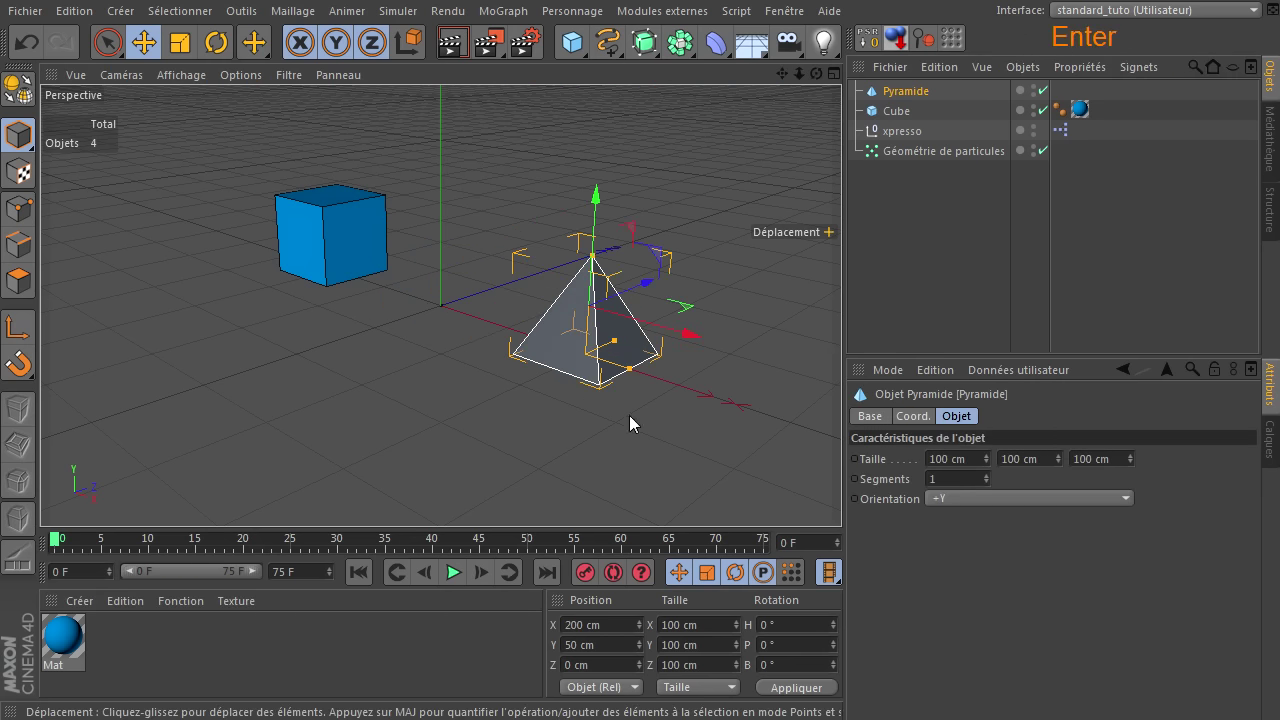
left_click(513, 436)
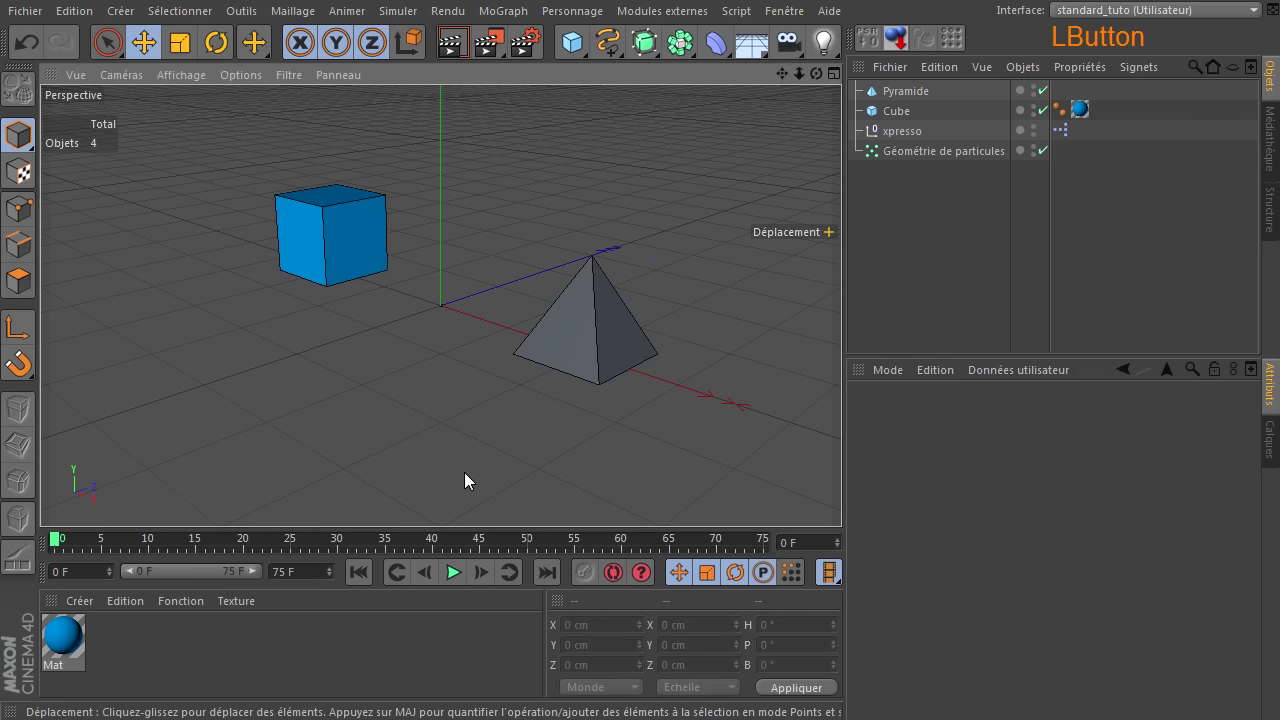
- Give the pyramid a new orange Mat.1 material and close the editor
left_click(291, 687)
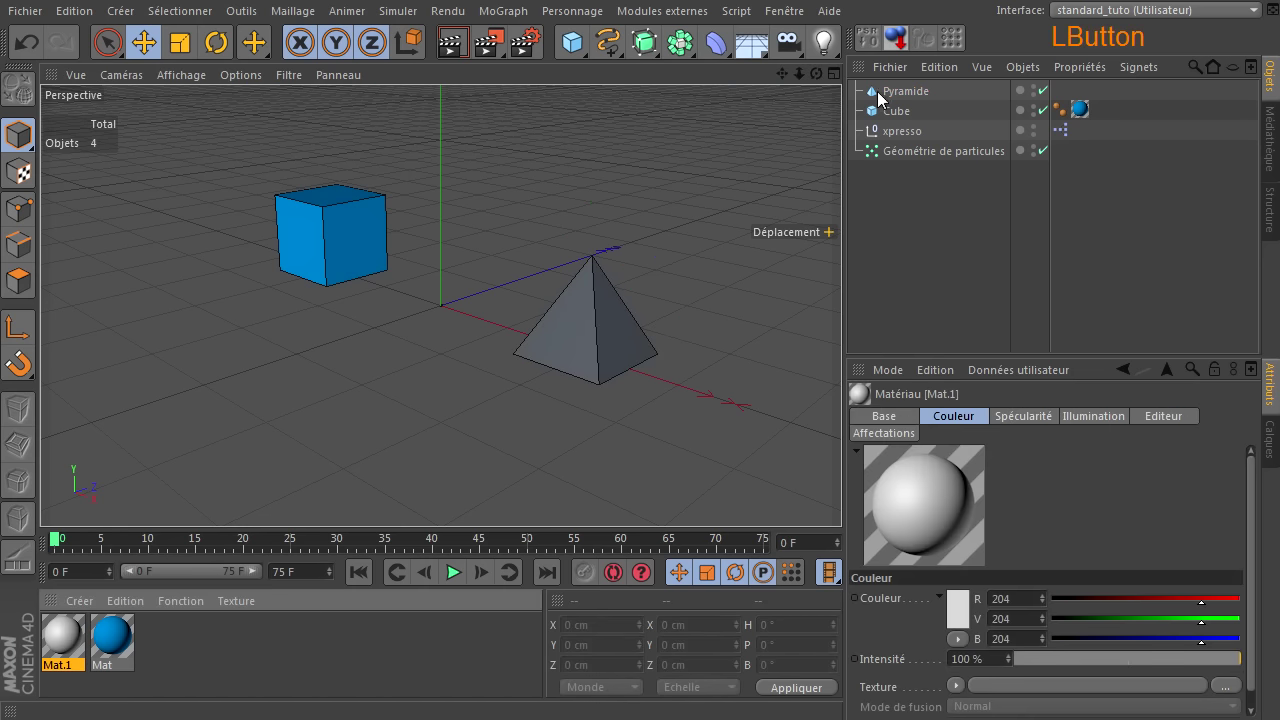
left_click(66, 652)
left_click(419, 499)
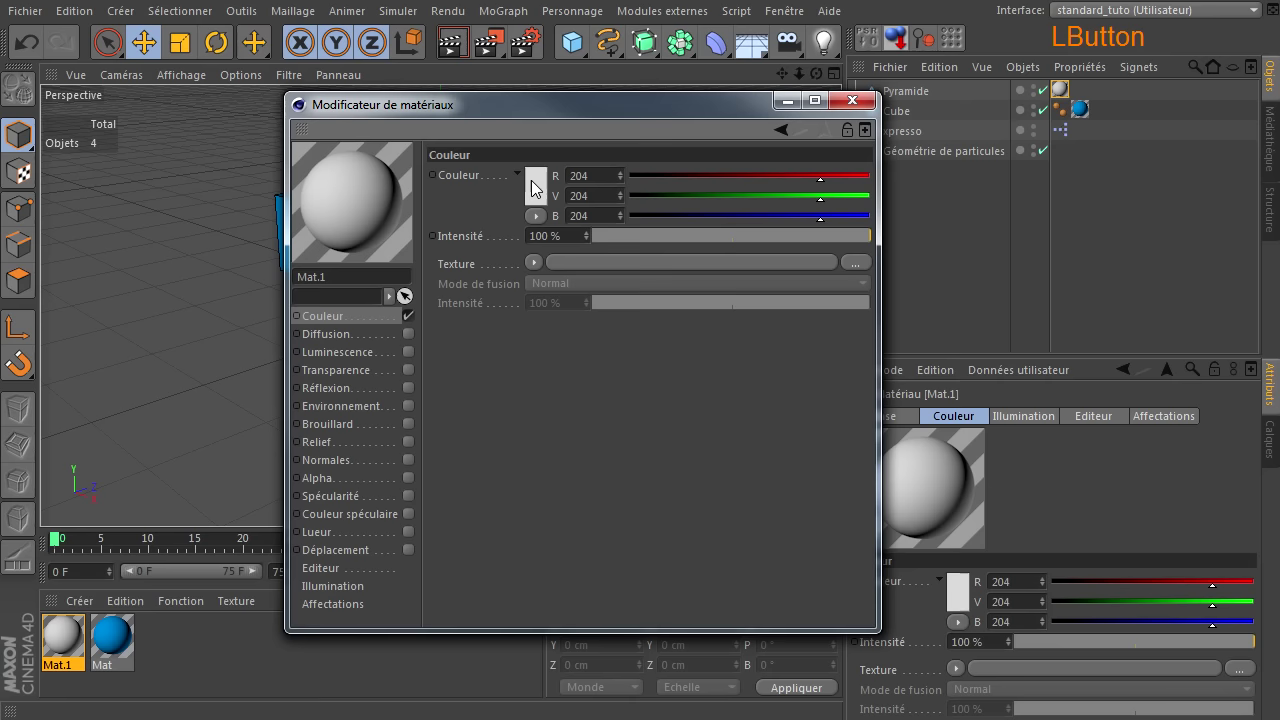
left_click(512, 106)
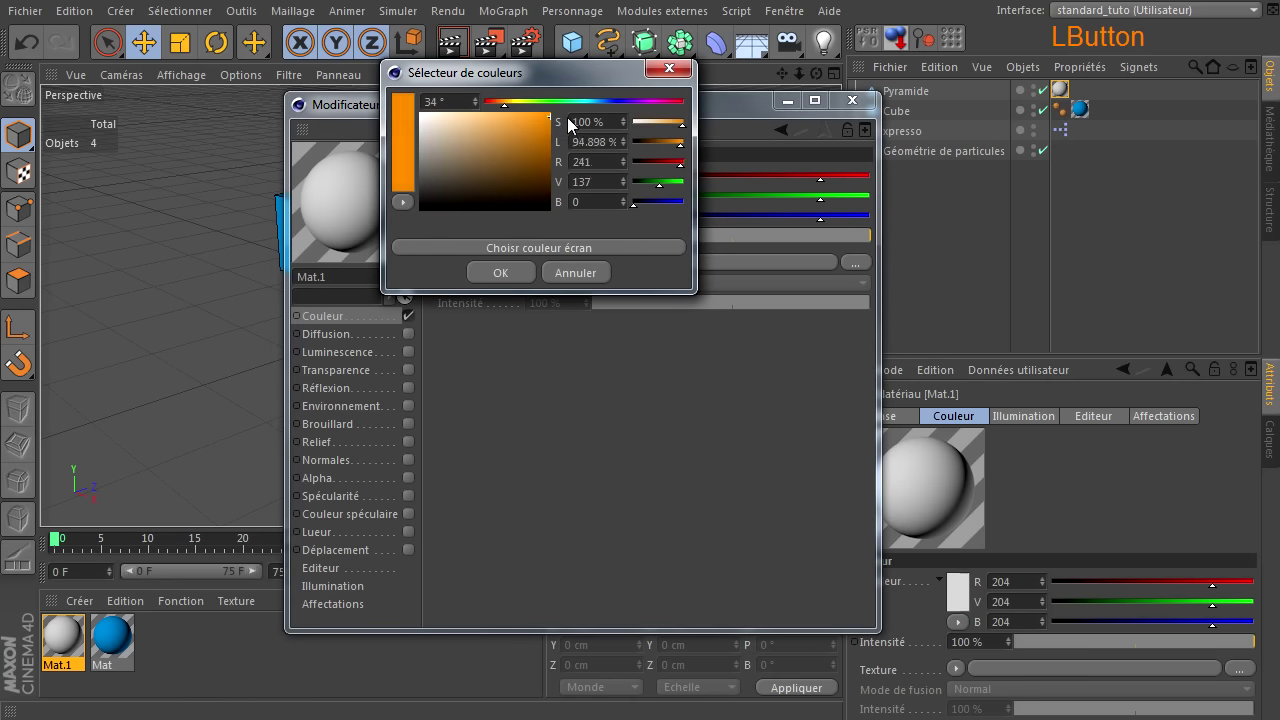
left_click(508, 281)
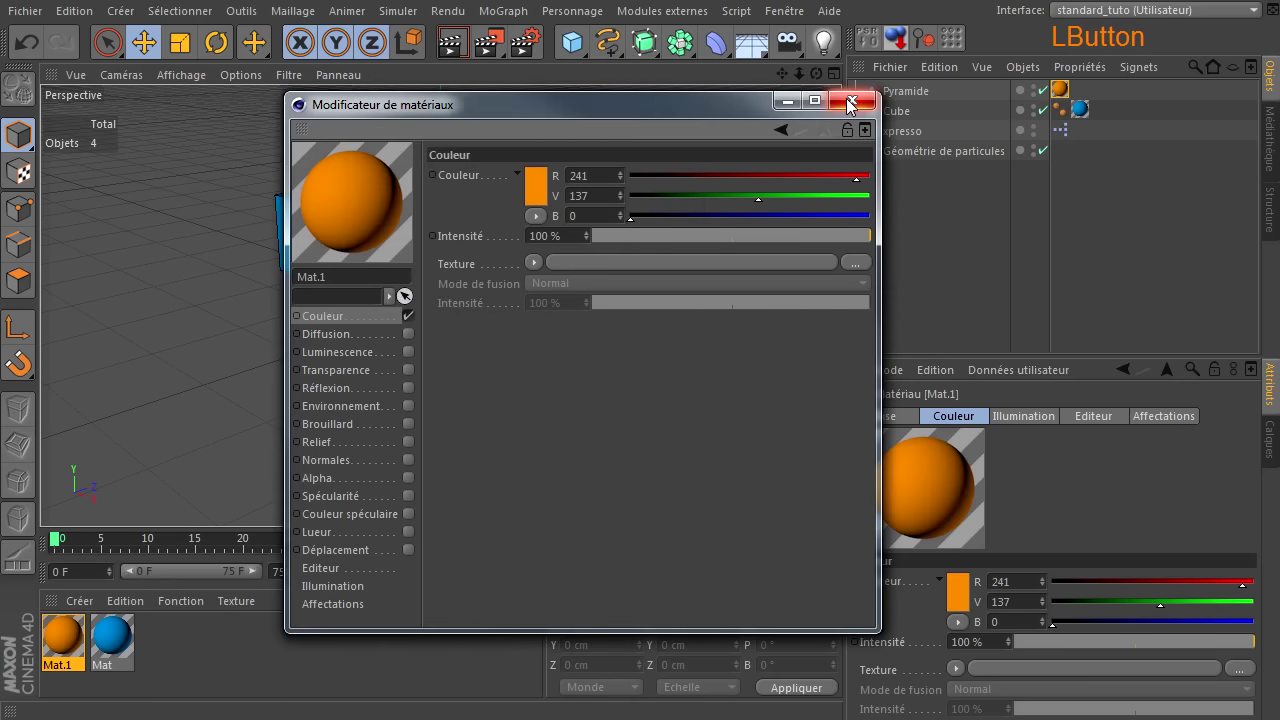
left_click(856, 106)
- Add a Plan primitive as a ground plane beneath the objects
left_click(124, 647)
left_click(867, 106)
left_click(577, 51)
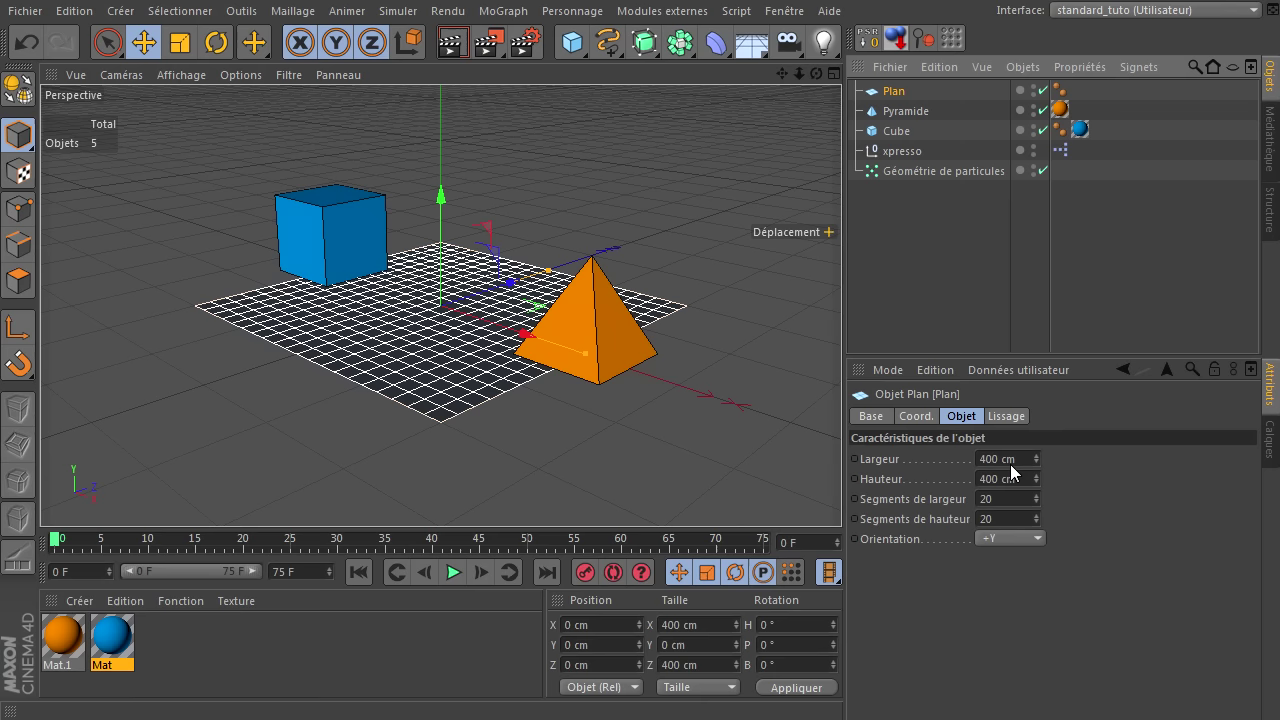
- Resize the plane to 1000 cm by 1000 cm with 5 width and 5 height segments
left_click(1017, 470)
left_click(1017, 489)
left_click(1003, 507)
left_click(997, 521)
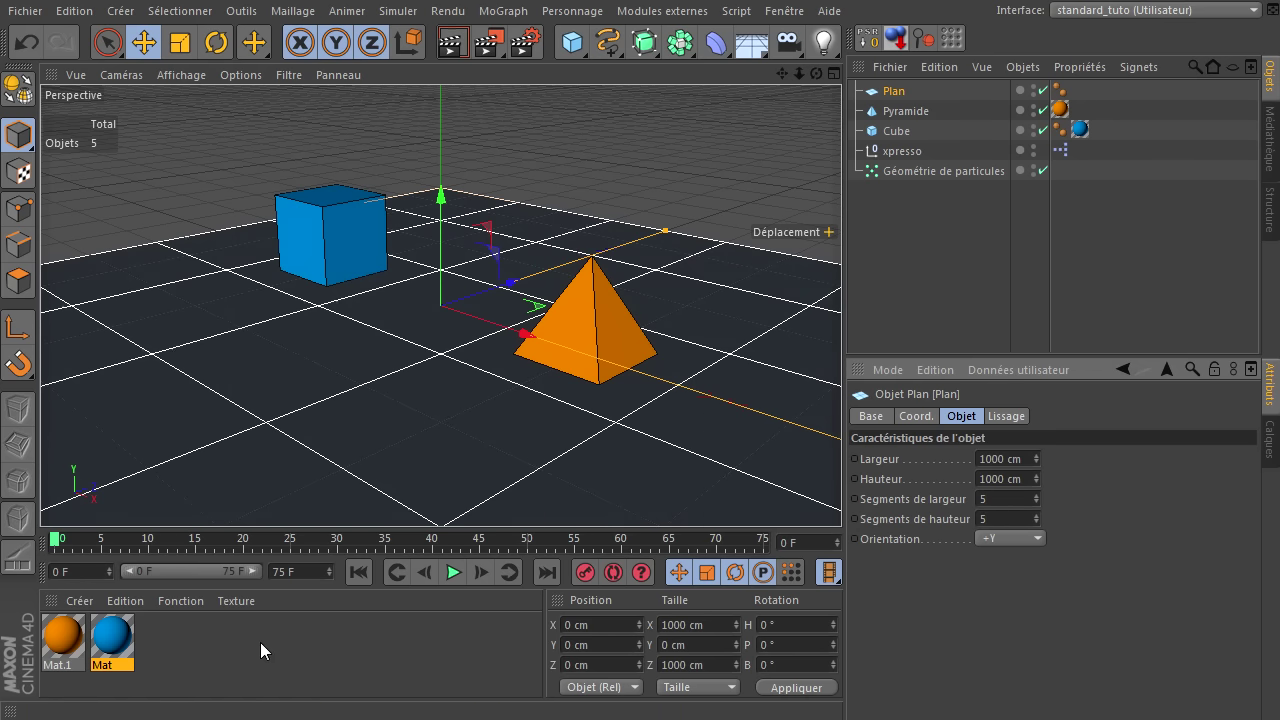
- Create a third material Mat.2 and open its material editor
left_click(273, 642)
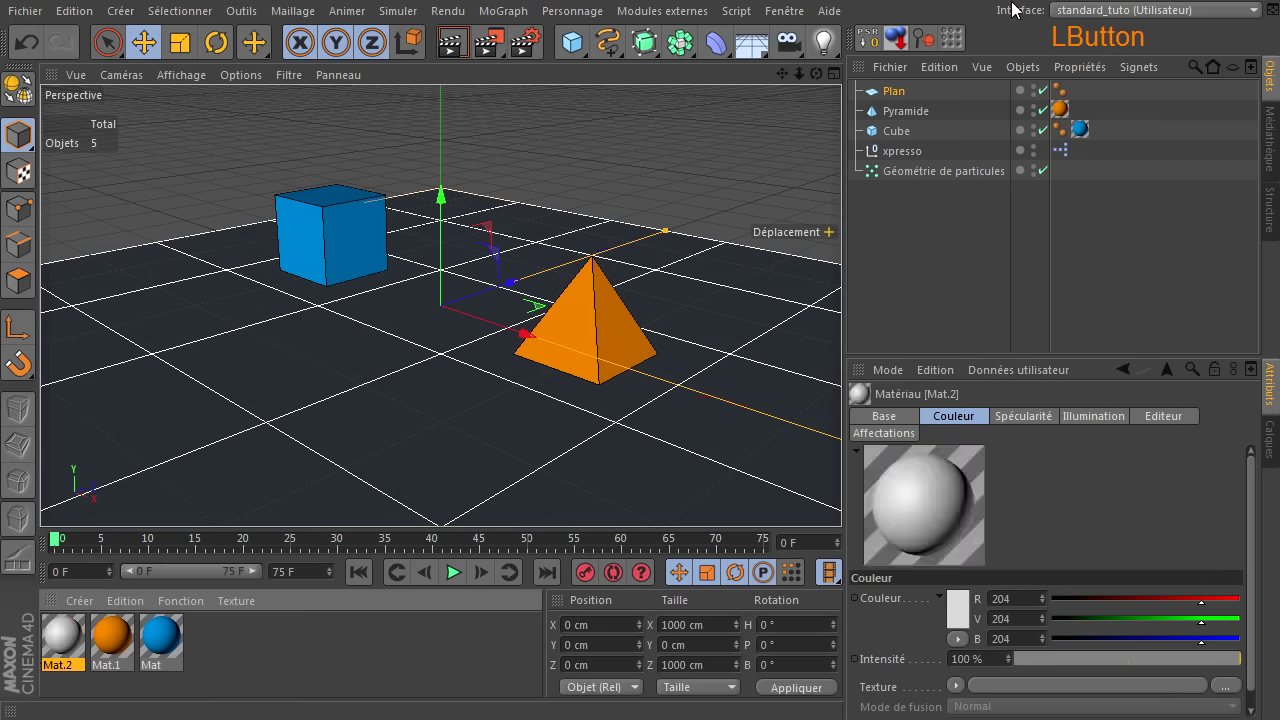
left_click(71, 650)
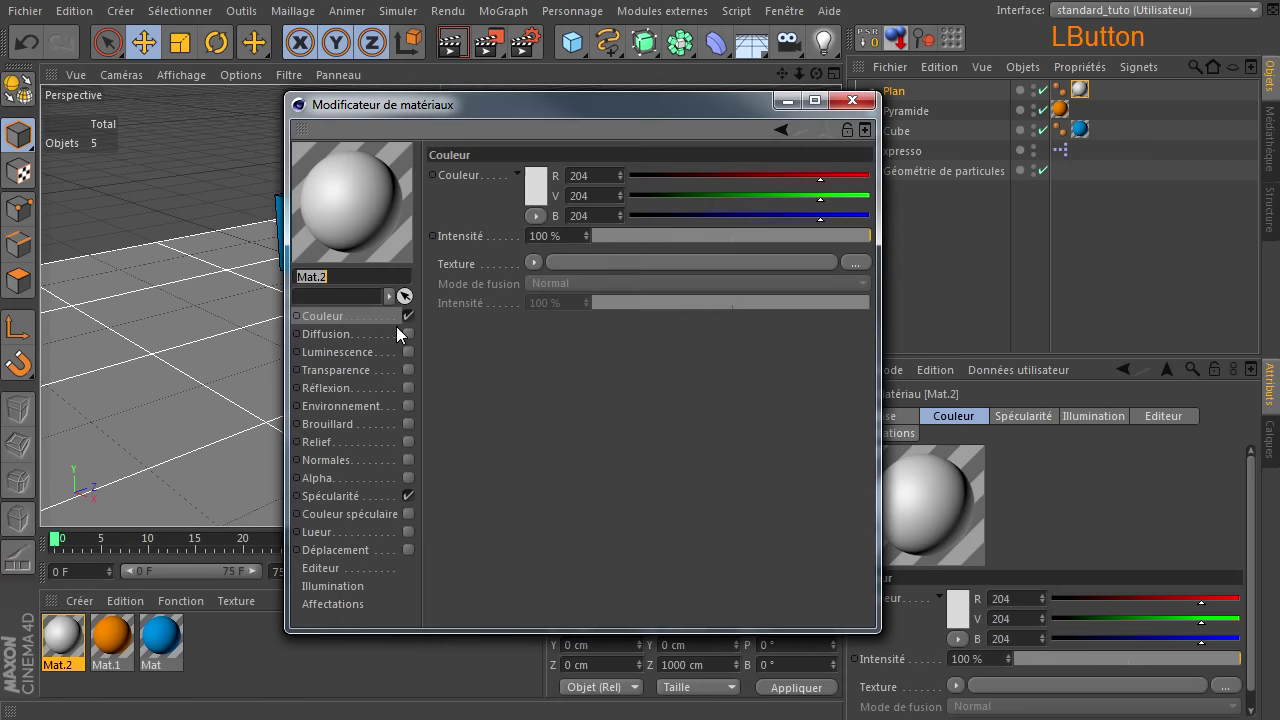
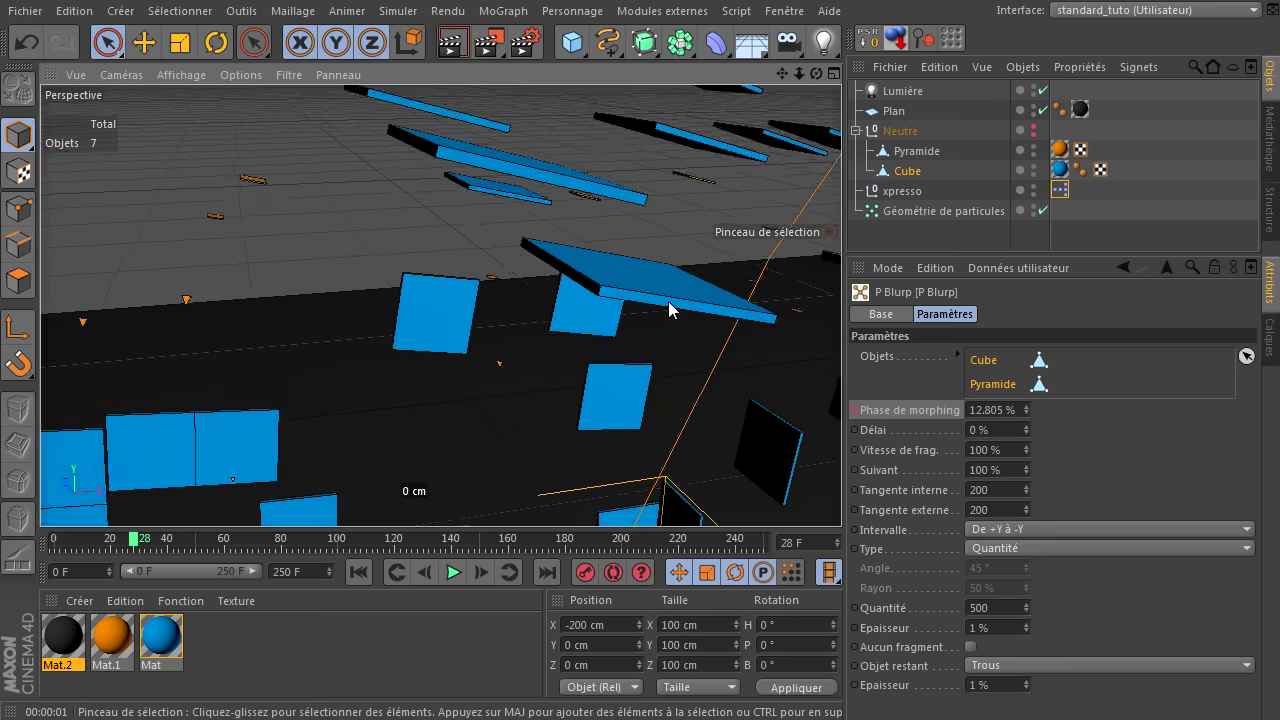
- Set the P Blurp fragment Epaisseur to 30% and preview from the first frame
left_click(1019, 638)
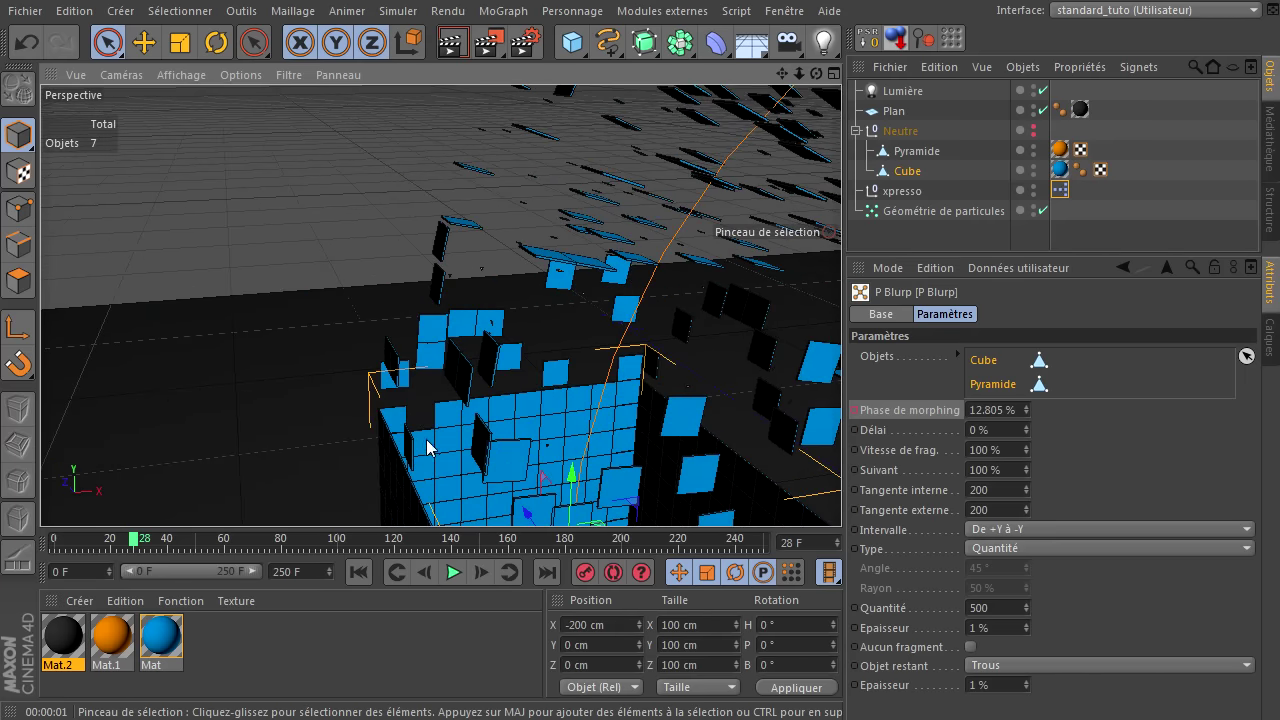
left_click(1011, 633)
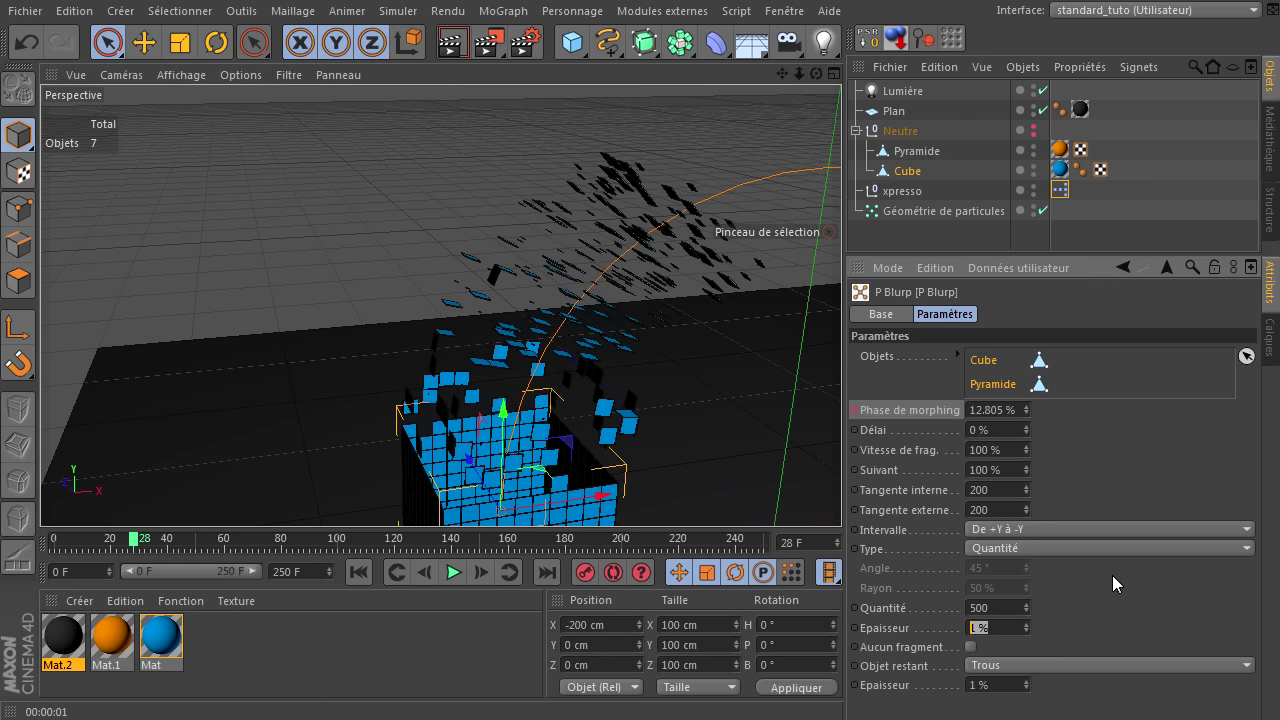
left_click(1134, 595)
left_click(365, 581)
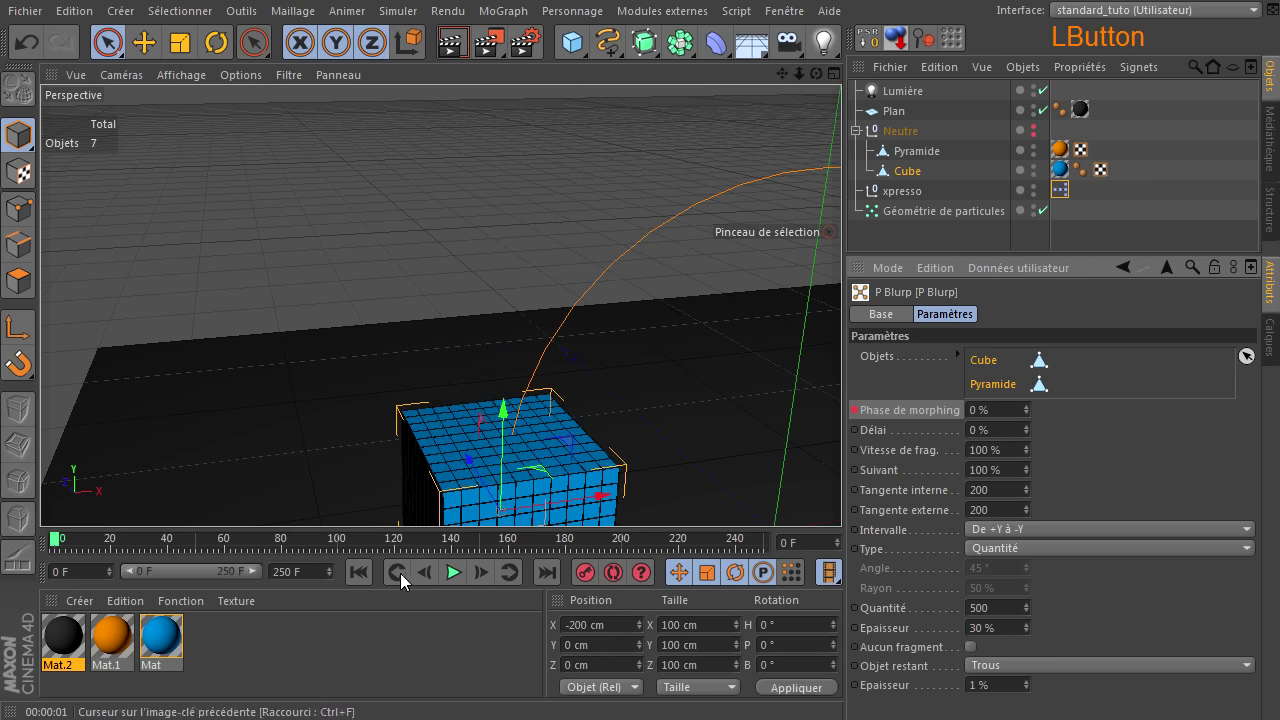
left_click(457, 580)
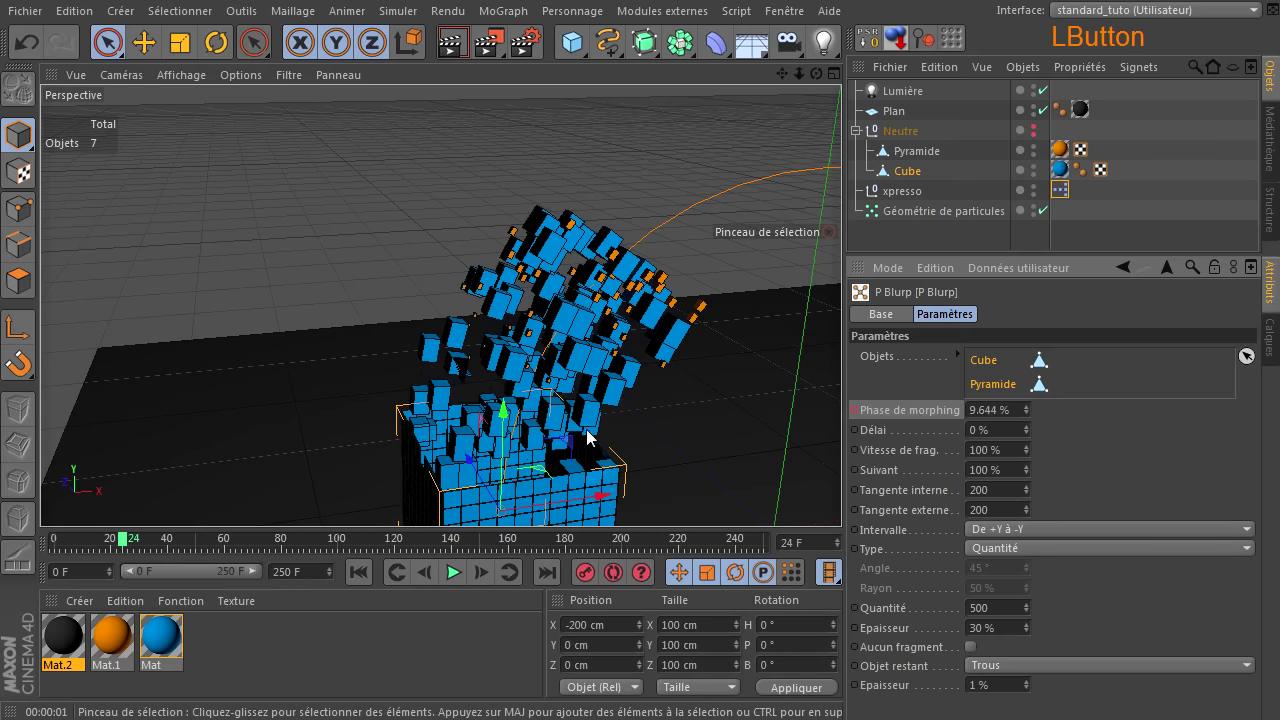
- Reduce the fragment Epaisseur to 20% and step the animation forward
left_click(1013, 635)
left_click(1093, 623)
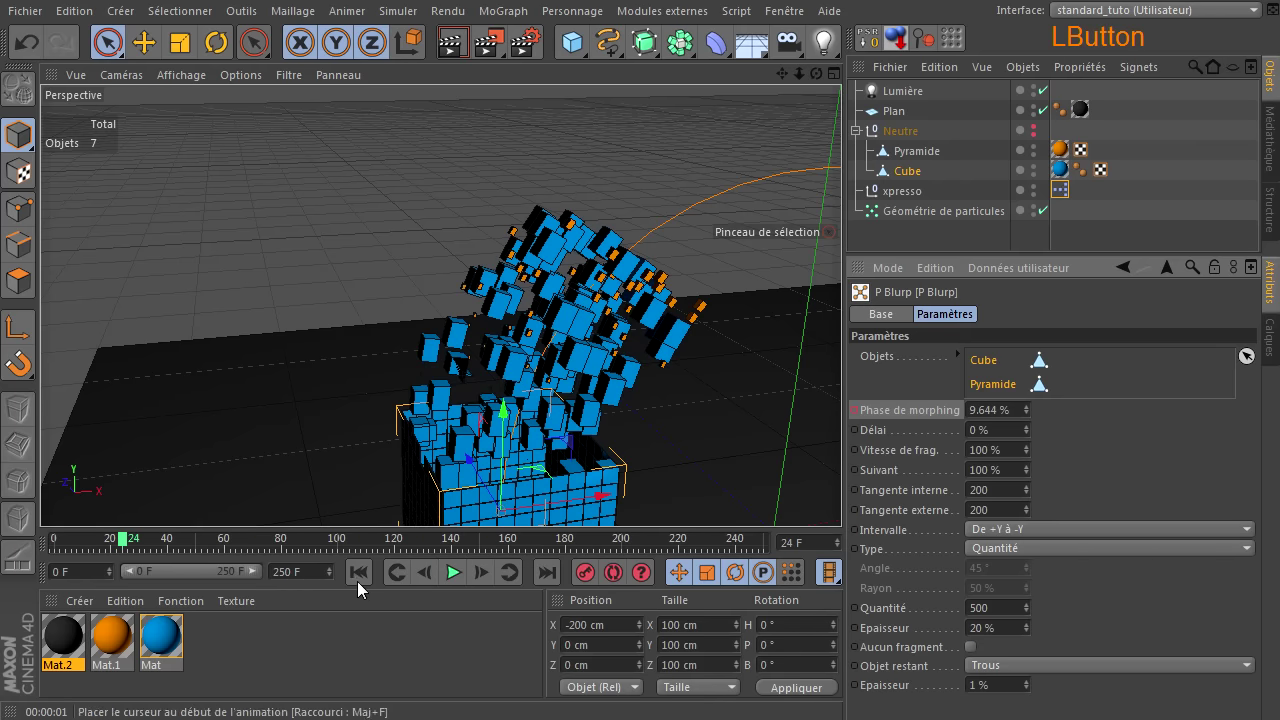
left_click(362, 587)
- Inspect the hollowed cube up close and start editing the Objet restant Epaisseur
left_click(457, 583)
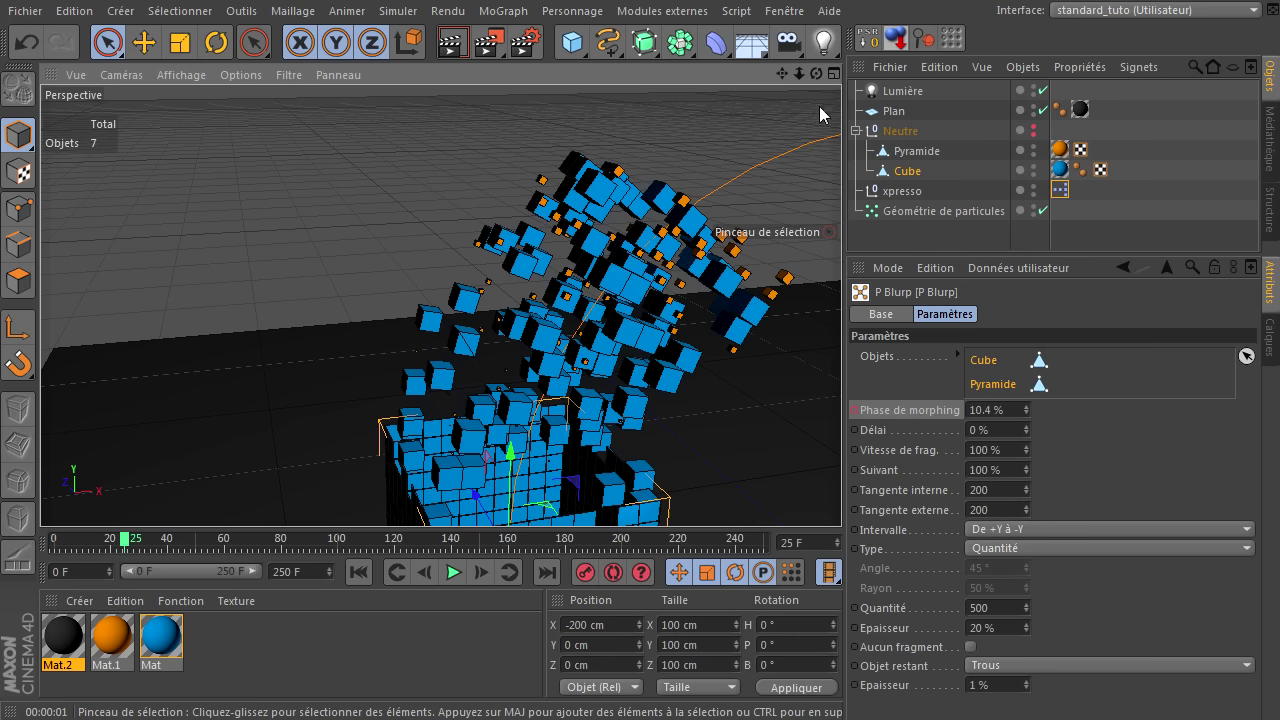
left_click(849, 497)
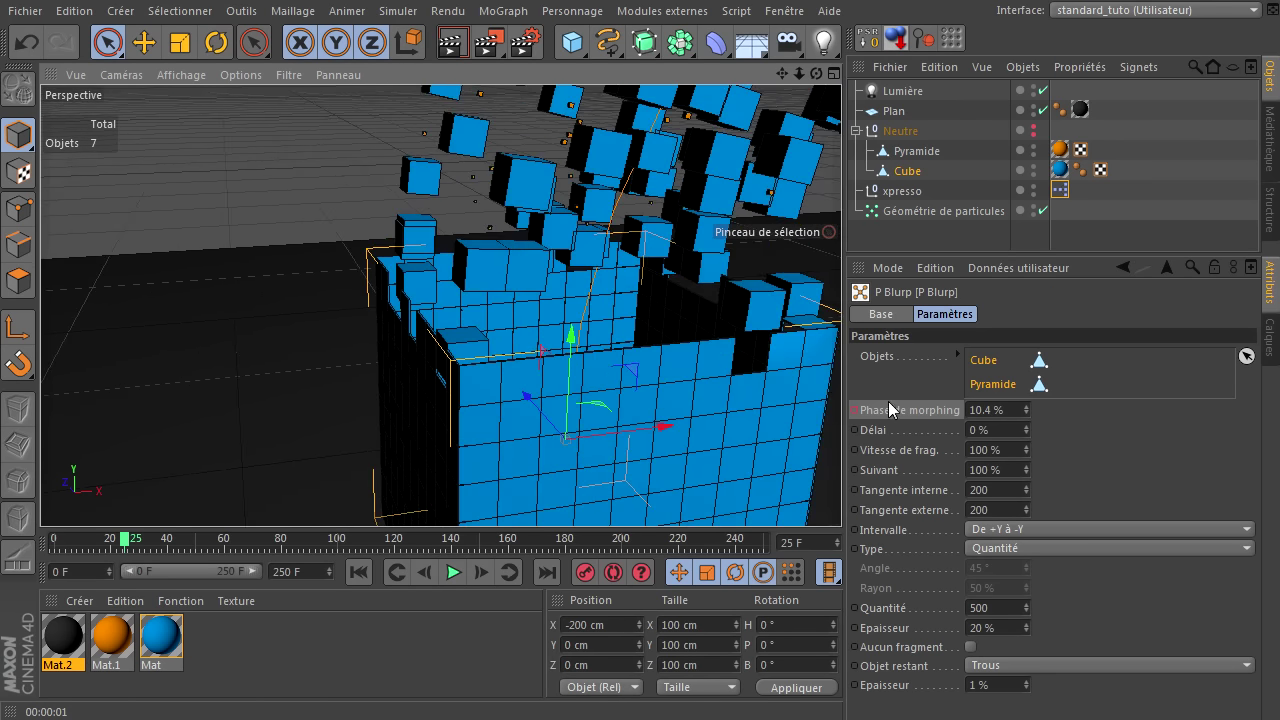
left_click(849, 497)
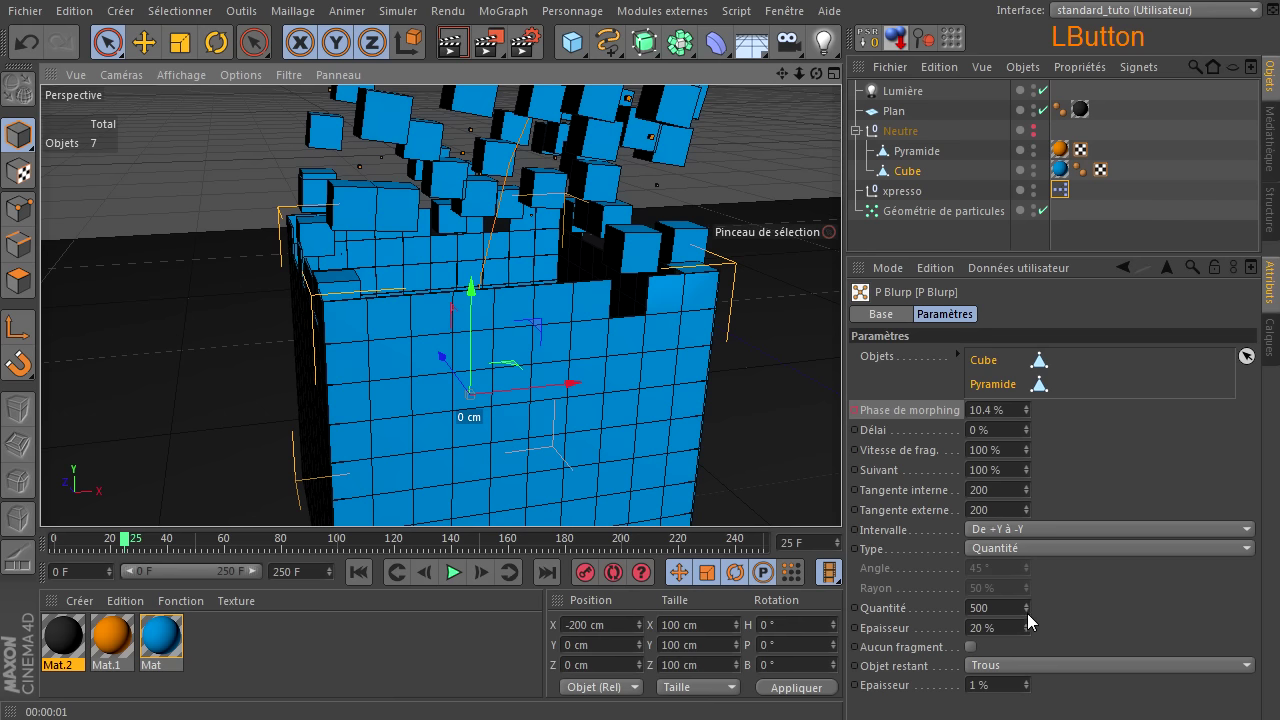
left_click(1019, 696)
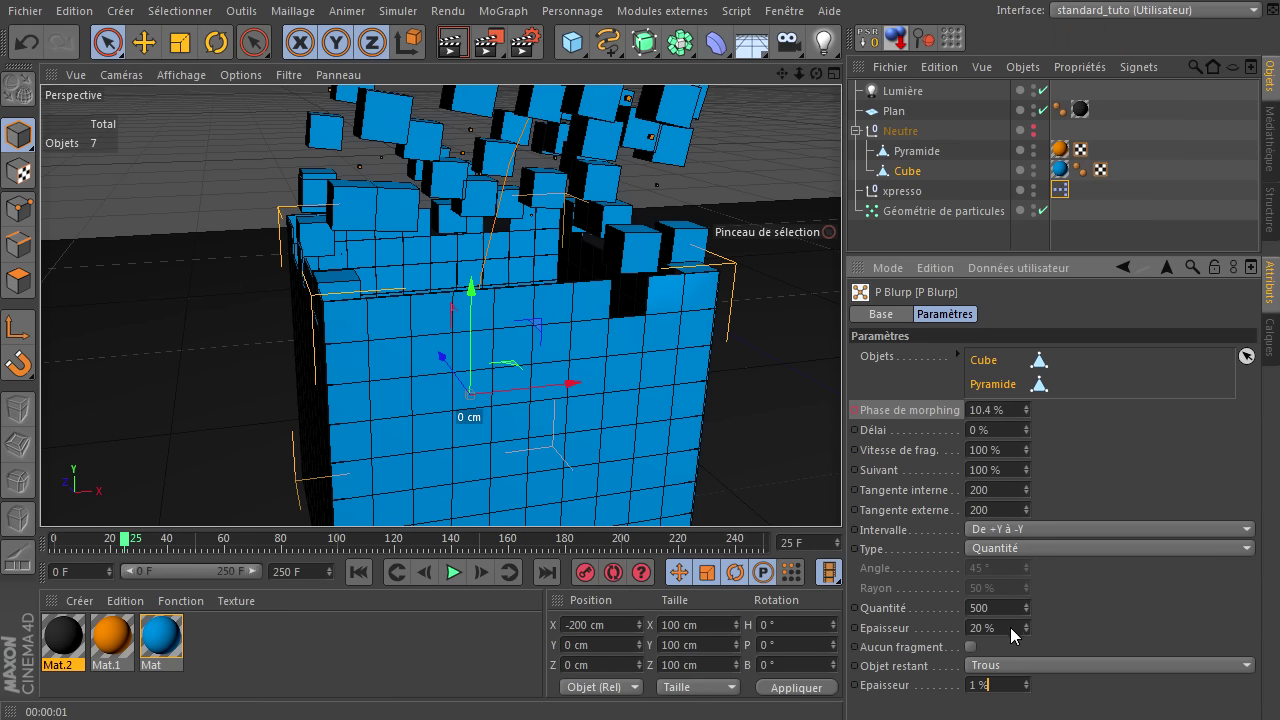
left_click(1016, 634)
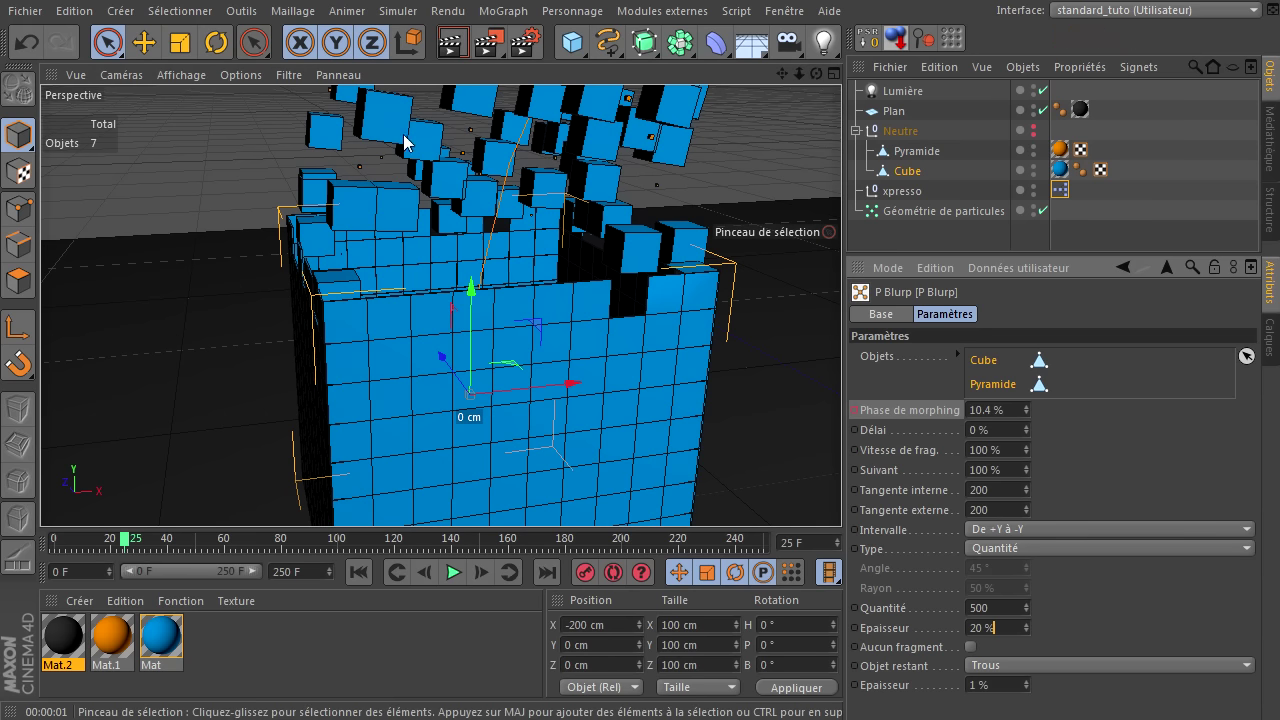
- Set the remaining-object Epaisseur to 20% and jump back to frame 0
left_click(1010, 687)
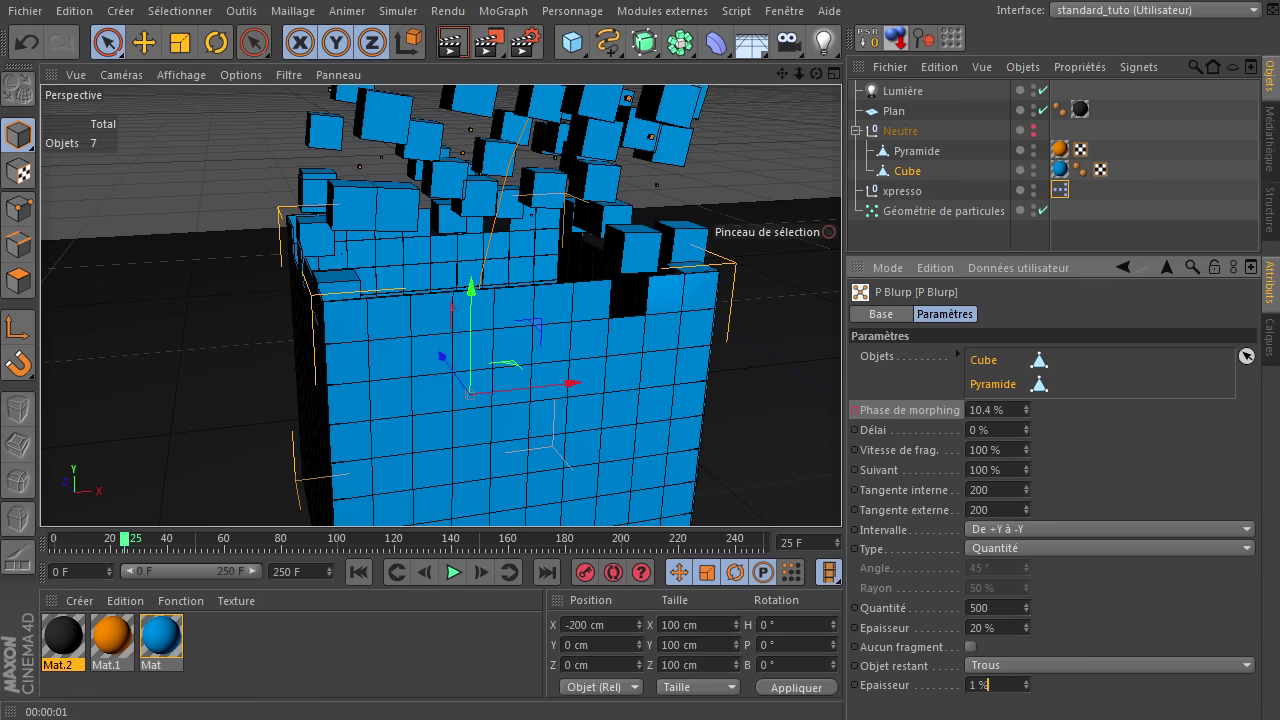
left_click(1019, 698)
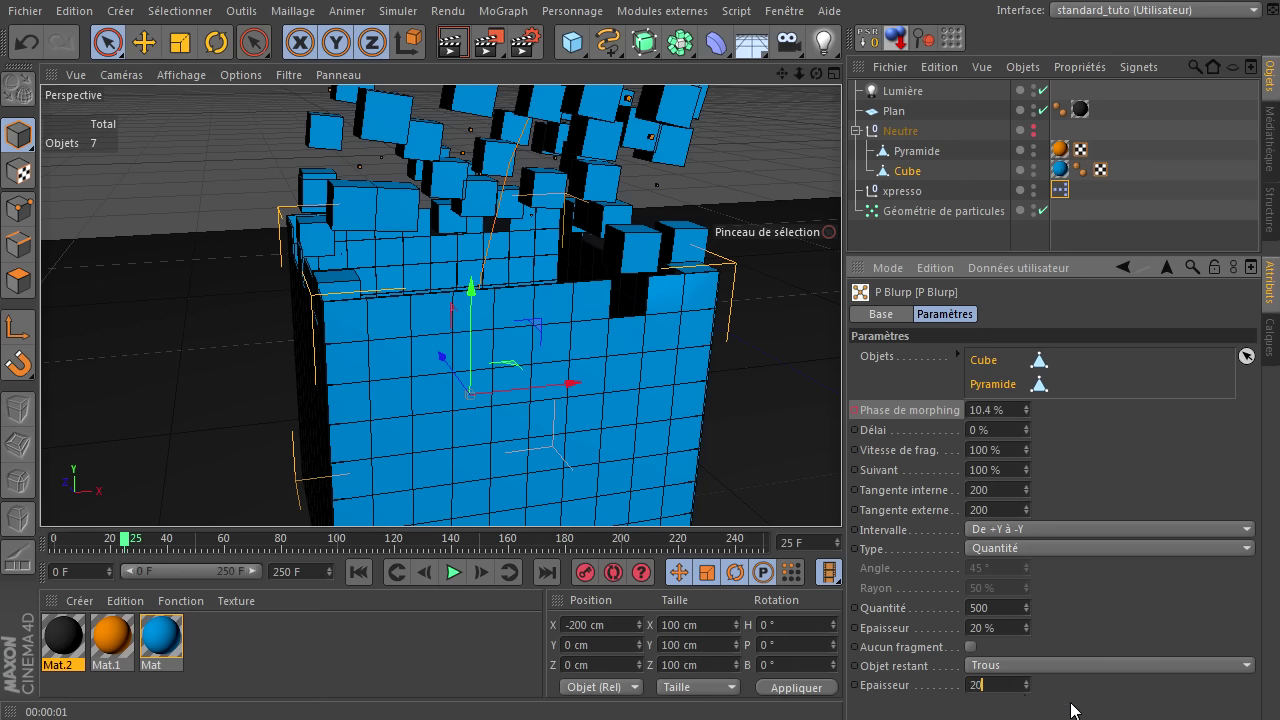
left_click(1080, 706)
left_click(365, 580)
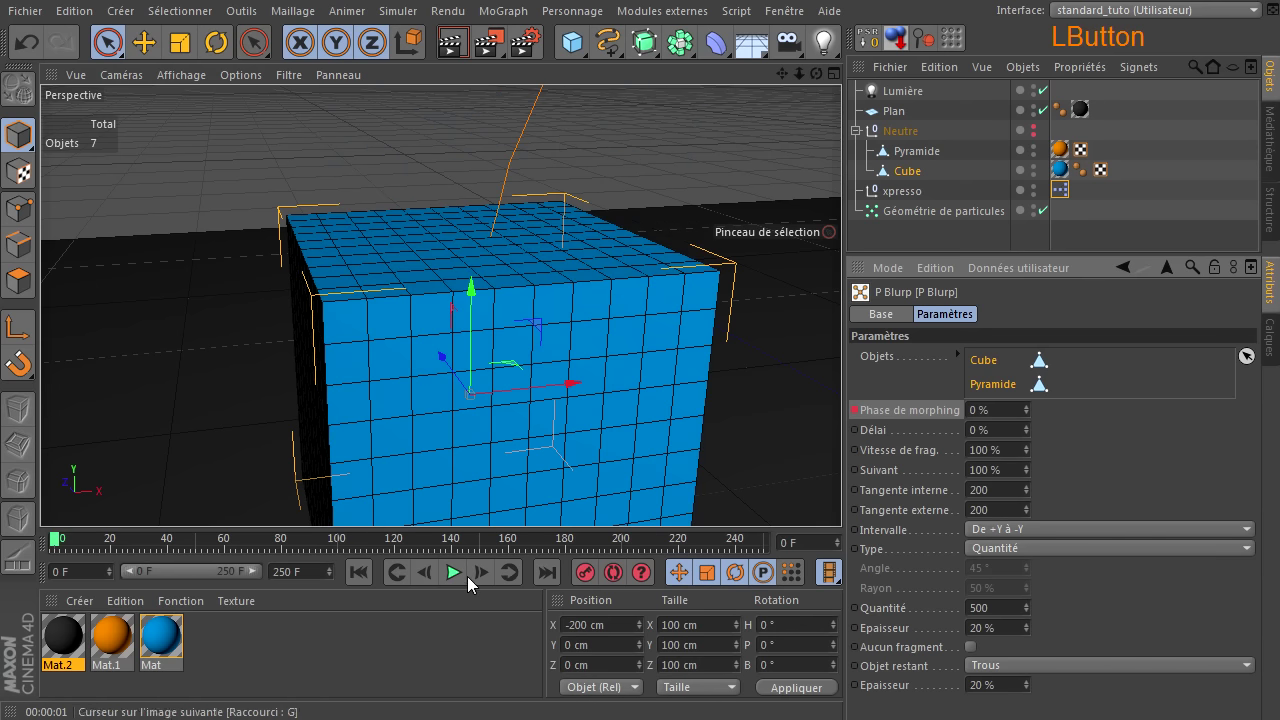
- Play the animation, pause to inspect the hollow 20%-thick cube shell, then resume playback
left_click(462, 583)
left_click(462, 583)
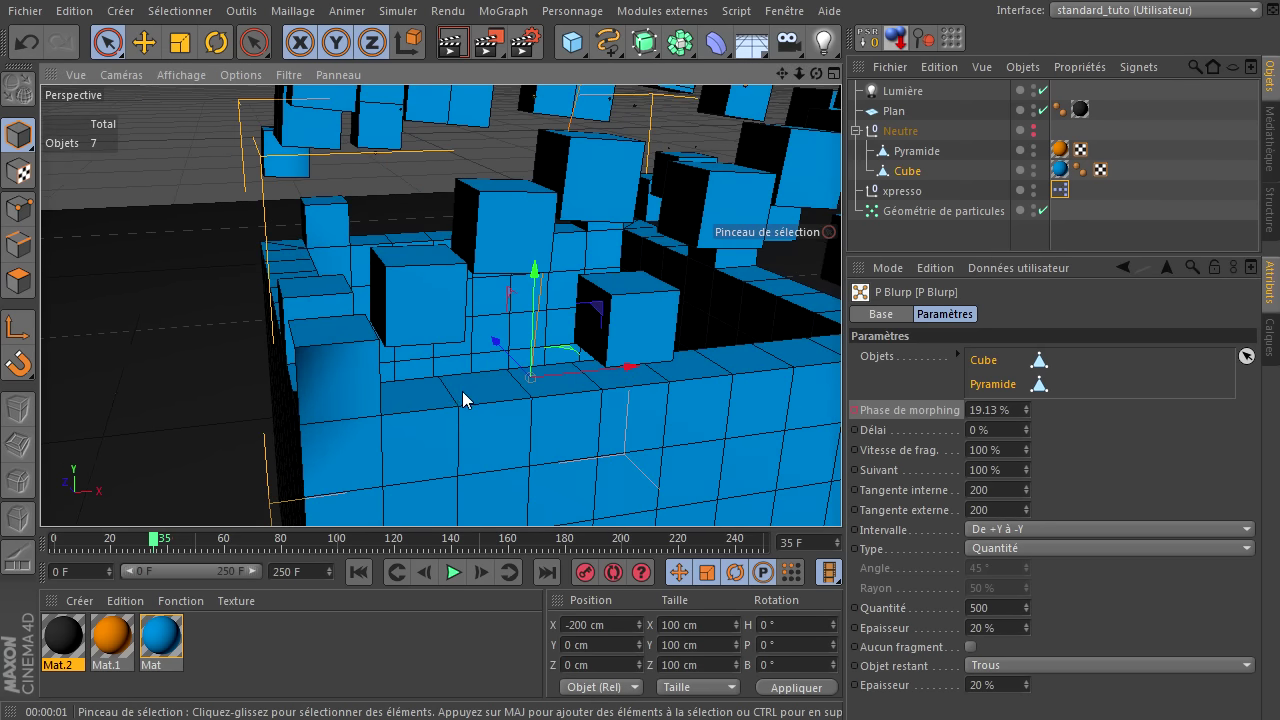
left_click(849, 497)
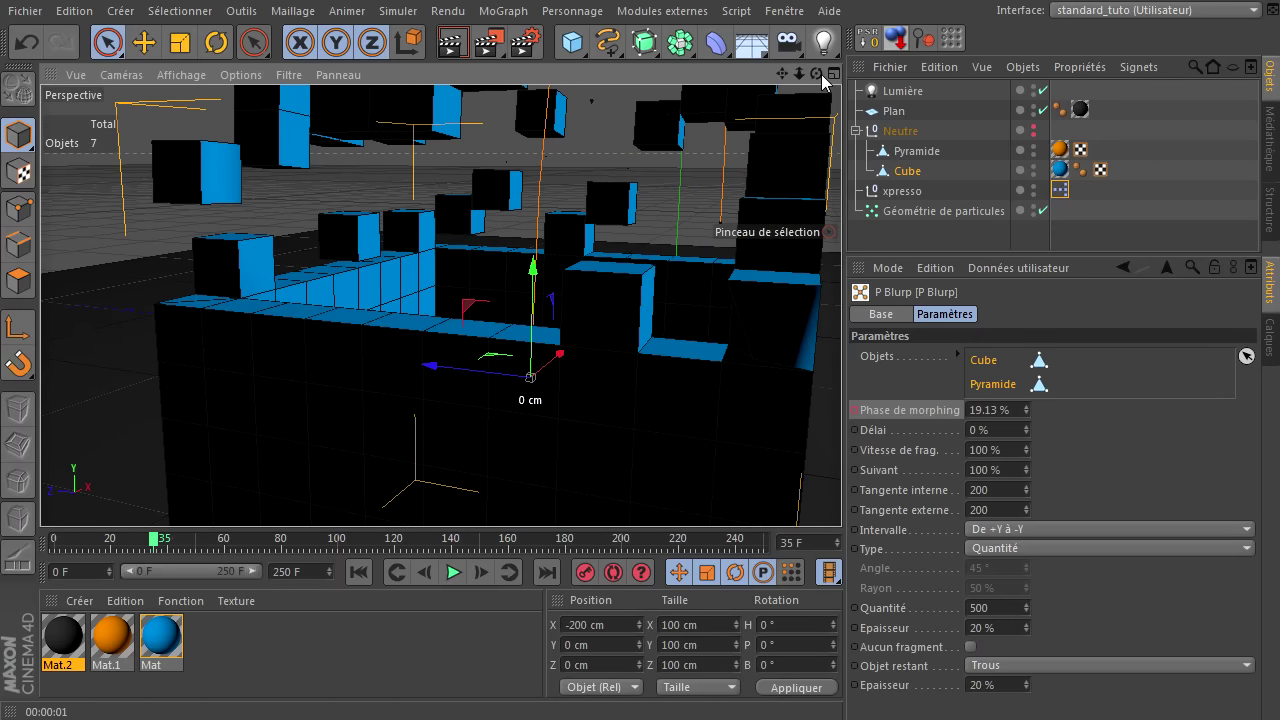
left_click(849, 497)
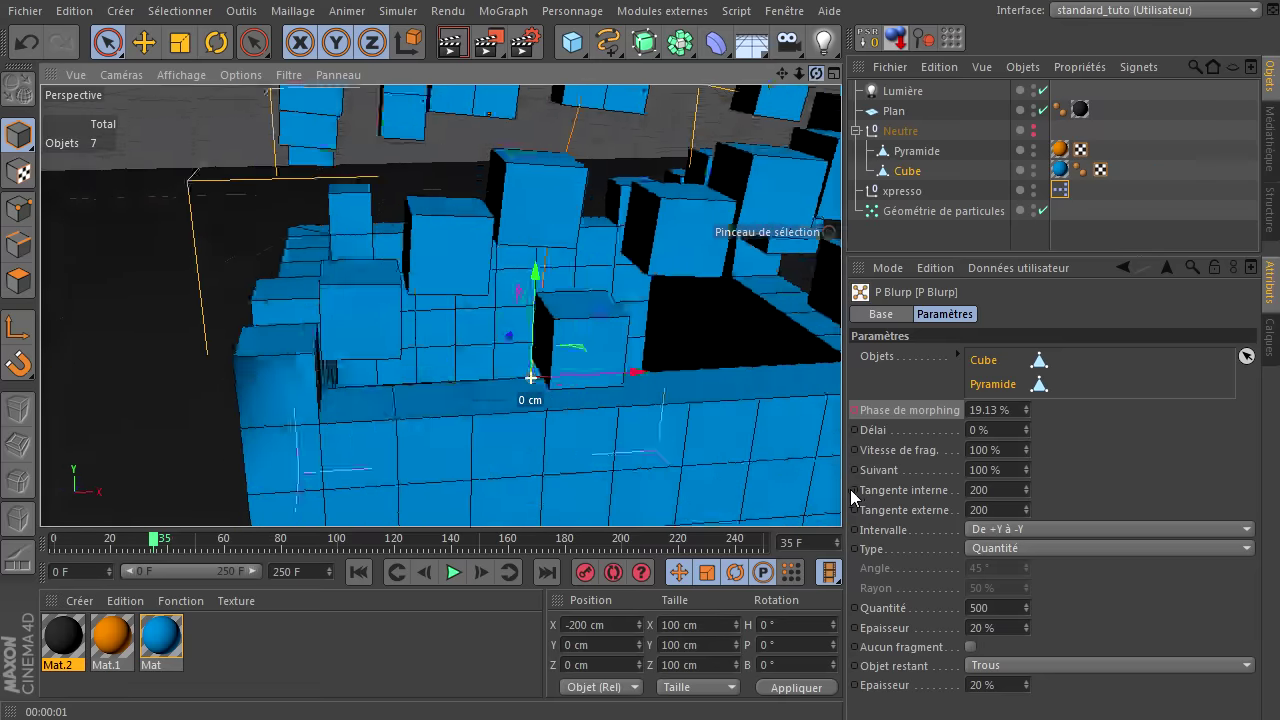
left_click(849, 497)
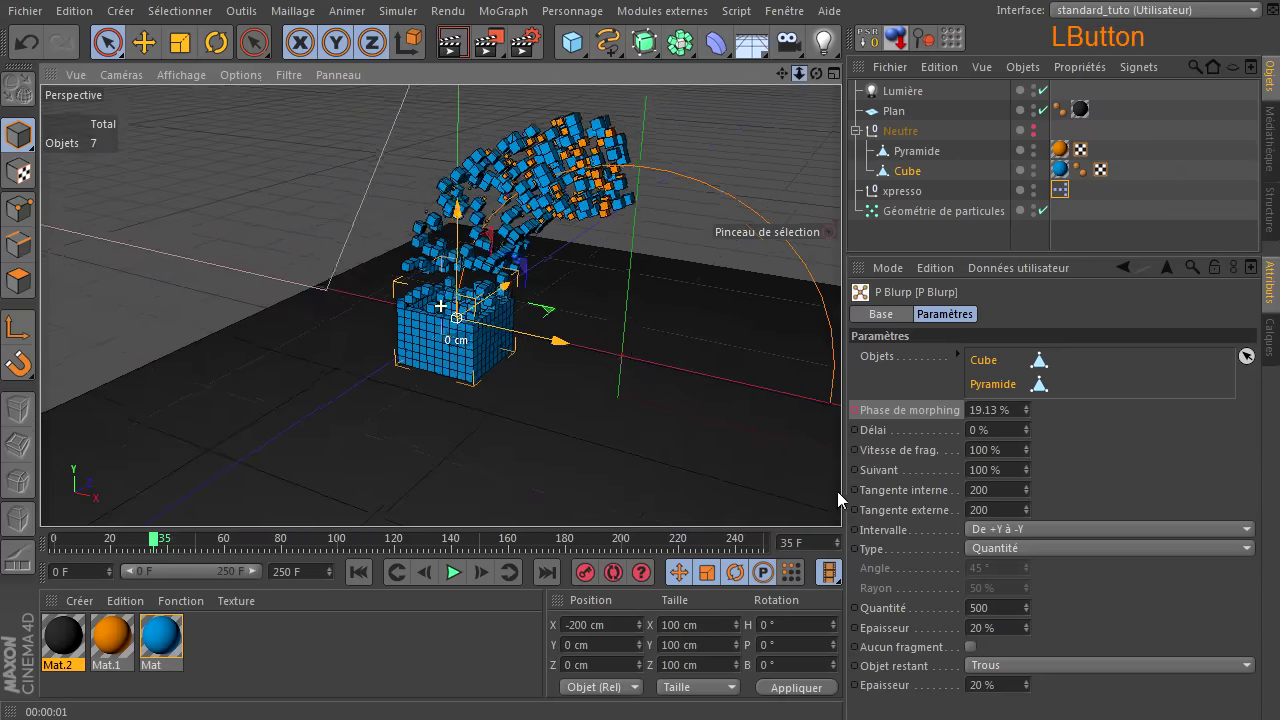
left_click(819, 502)
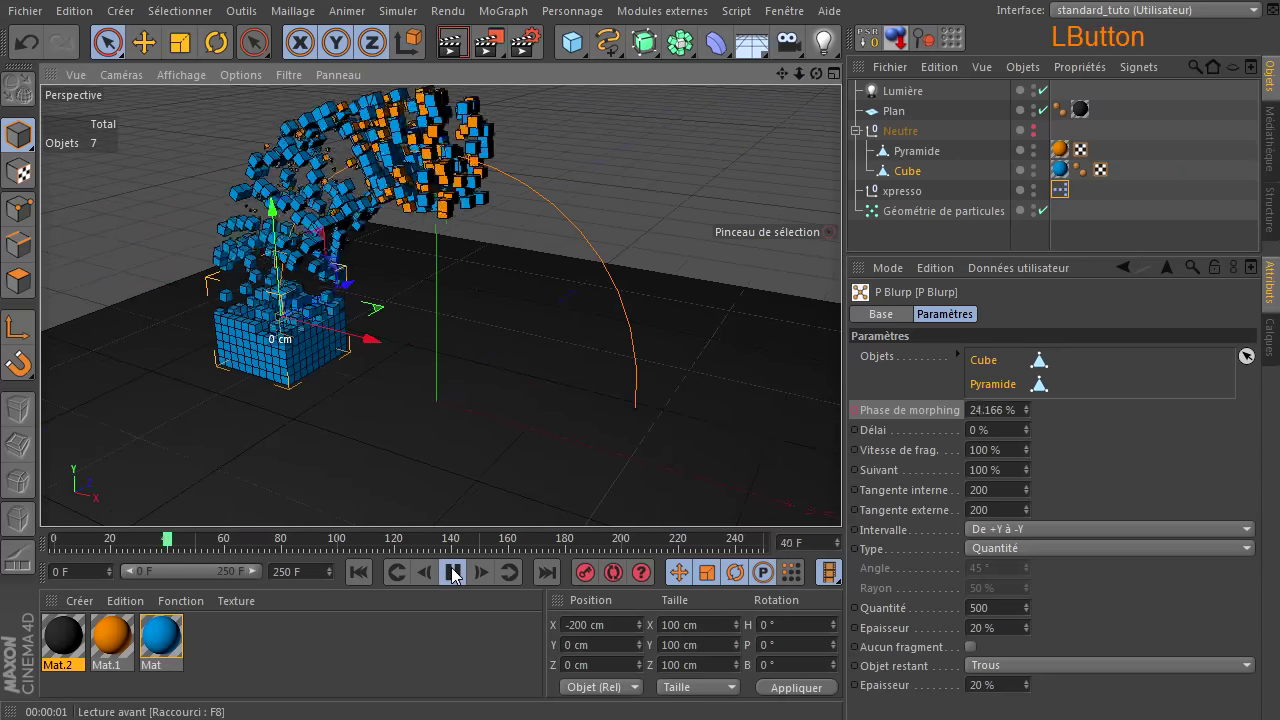
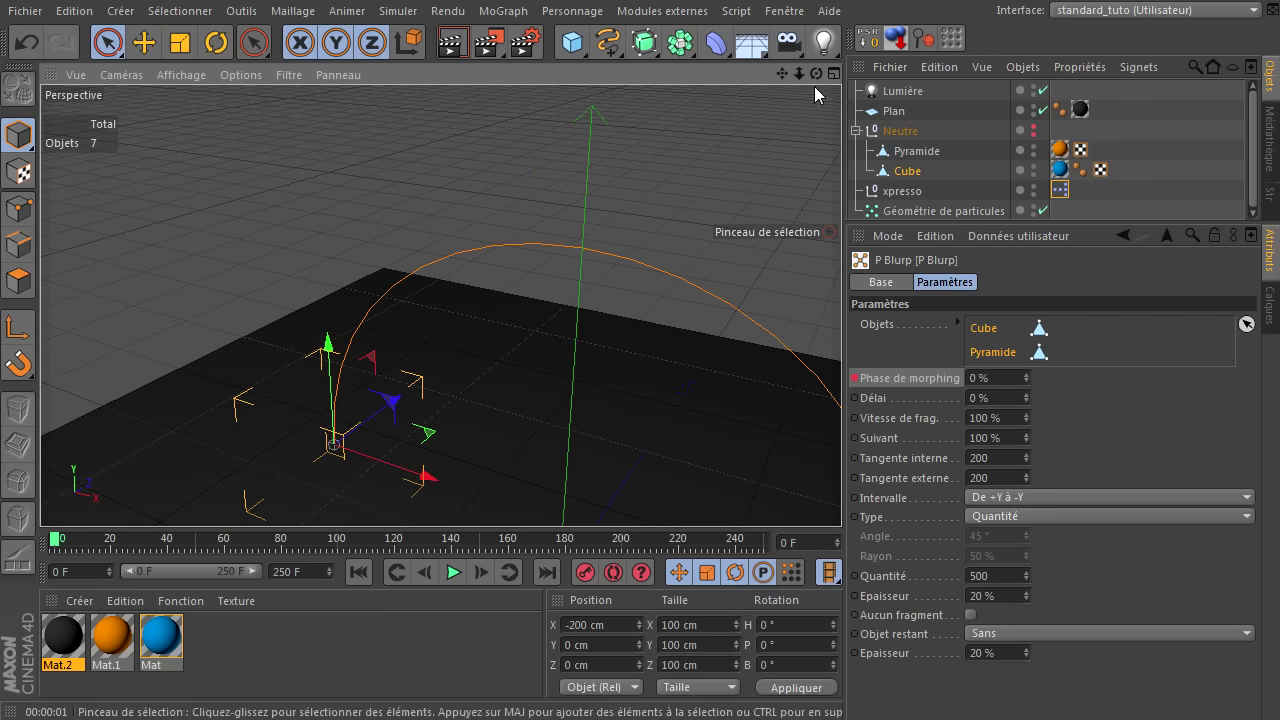
- Play the fragment morph while viewing the whole scene, then stop and rewind to frame 0
left_click(848, 498)
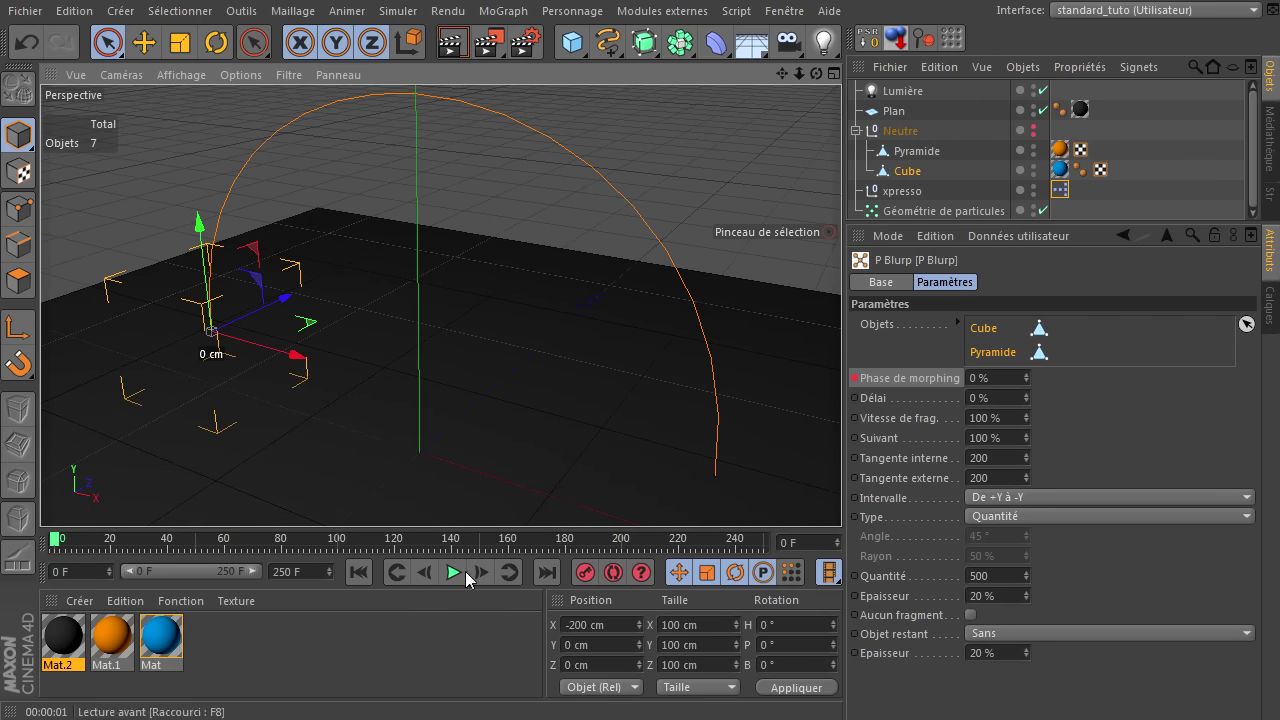
left_click(458, 580)
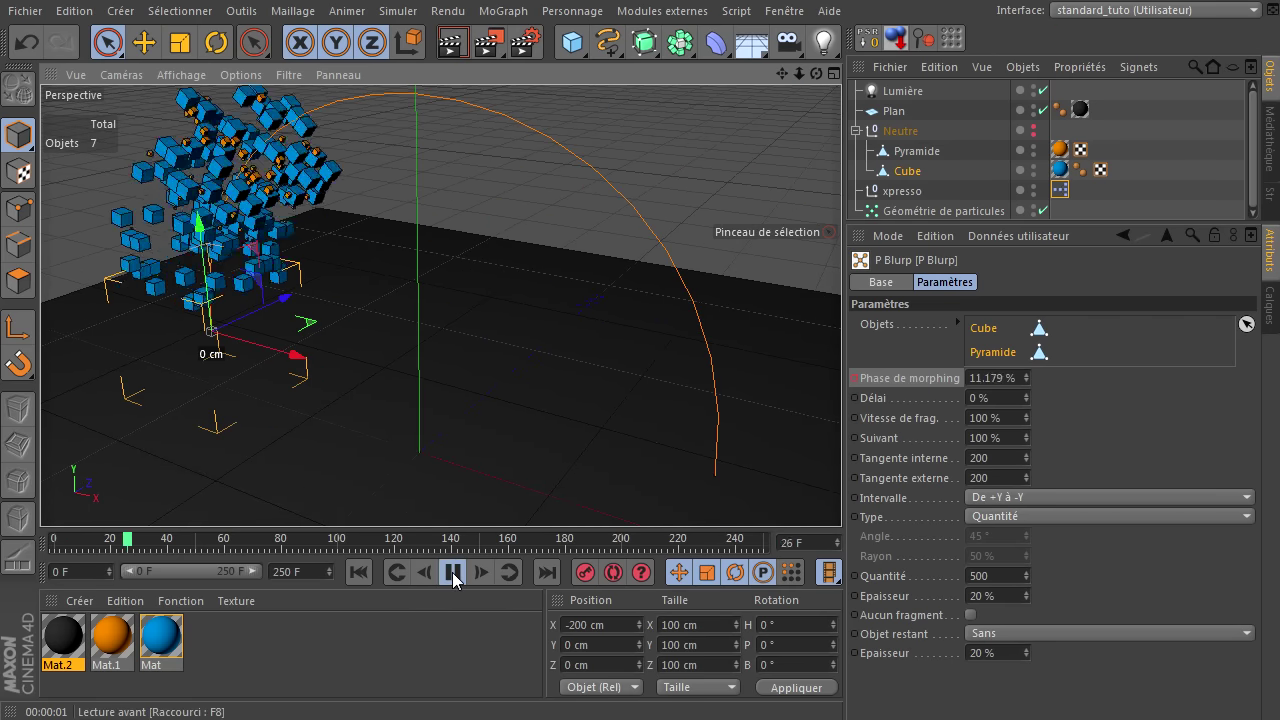
left_click(458, 580)
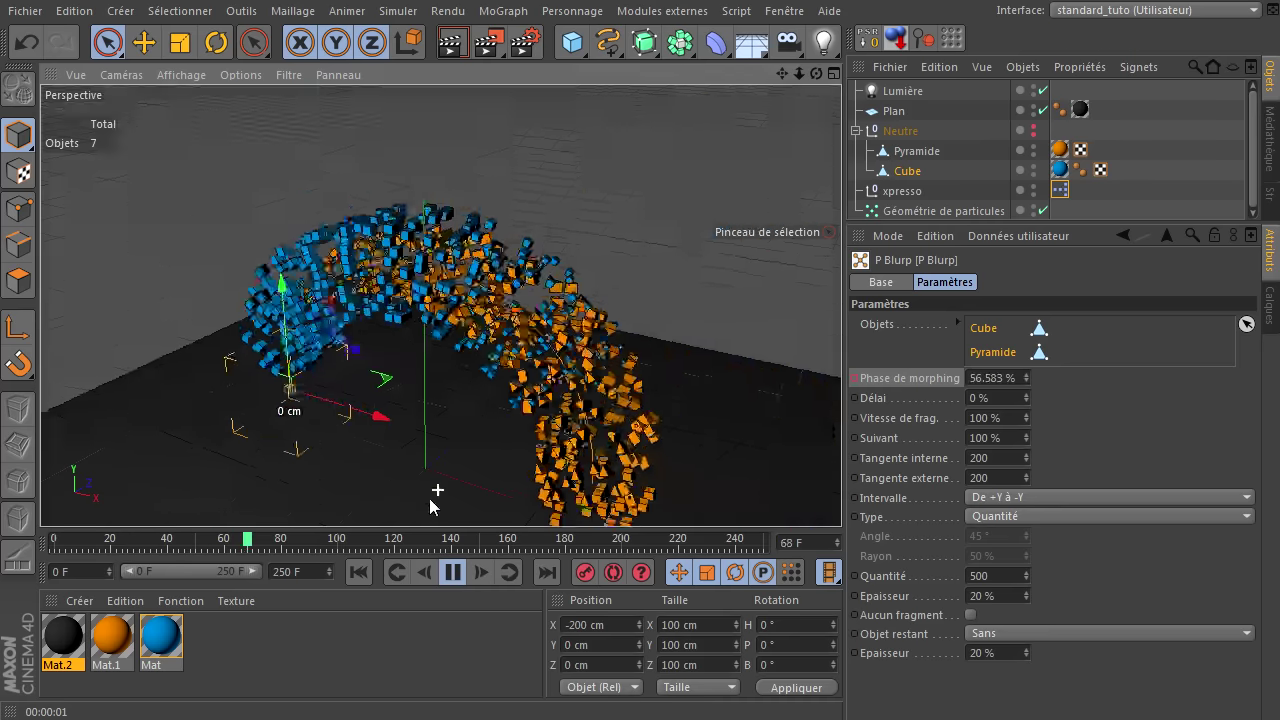
left_click(848, 495)
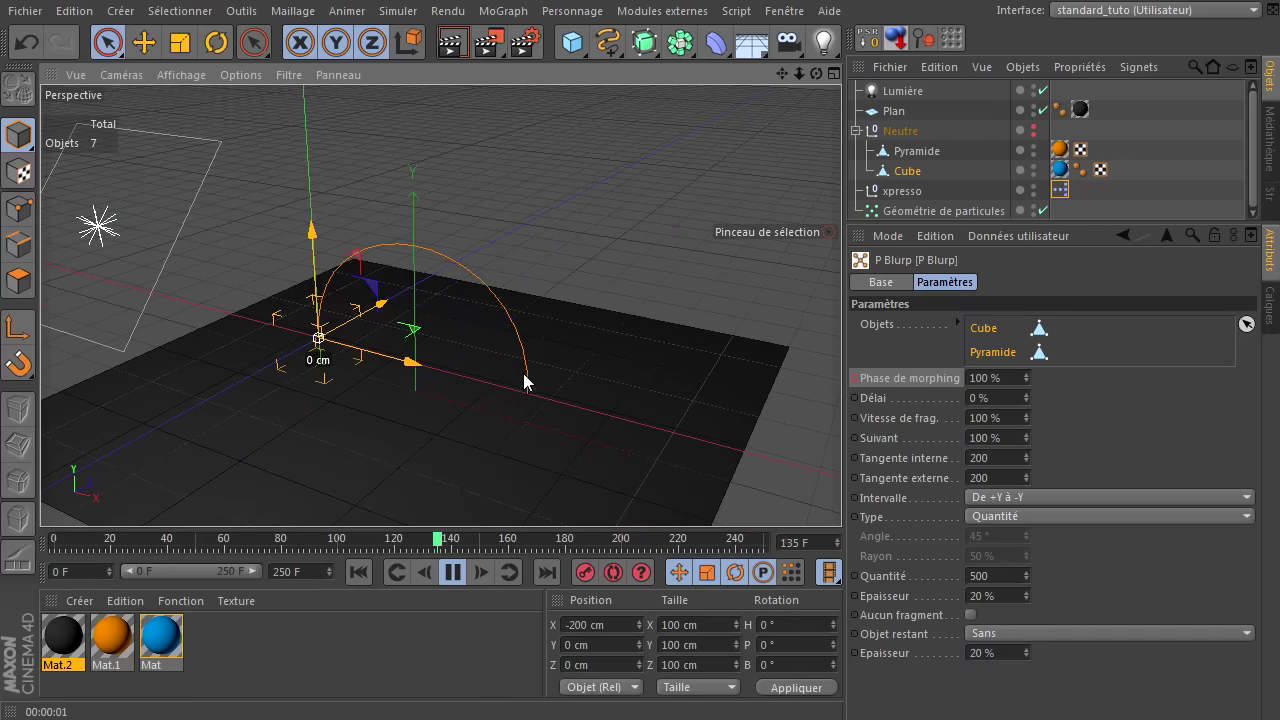
left_click(362, 583)
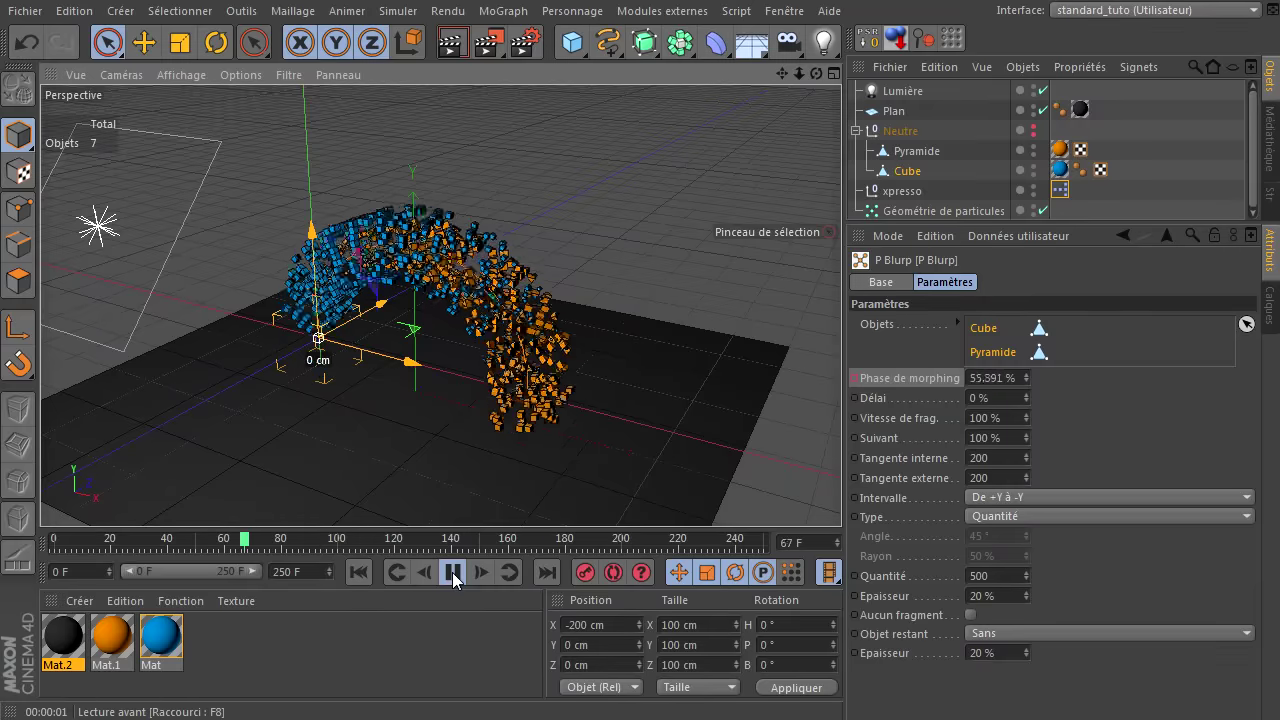
left_click(460, 579)
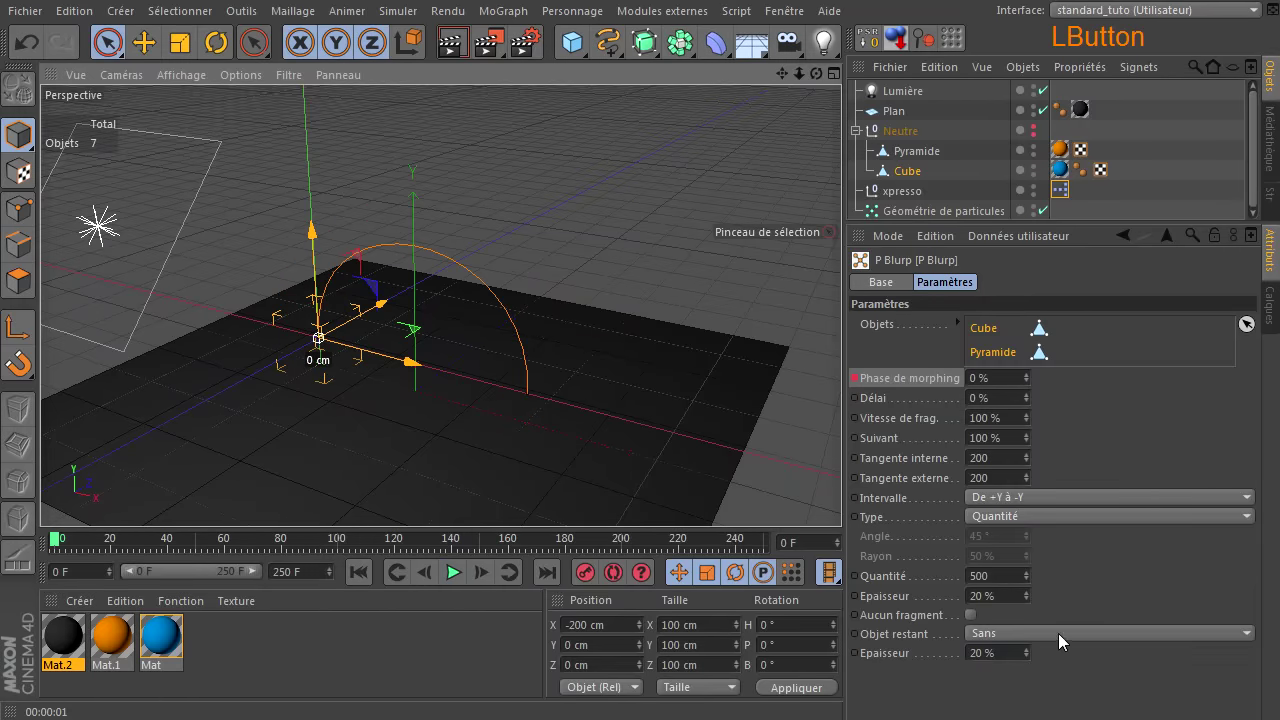
- Set Objet restant to Solide, frame the cube and pyramid, and render the active view
left_click(1052, 705)
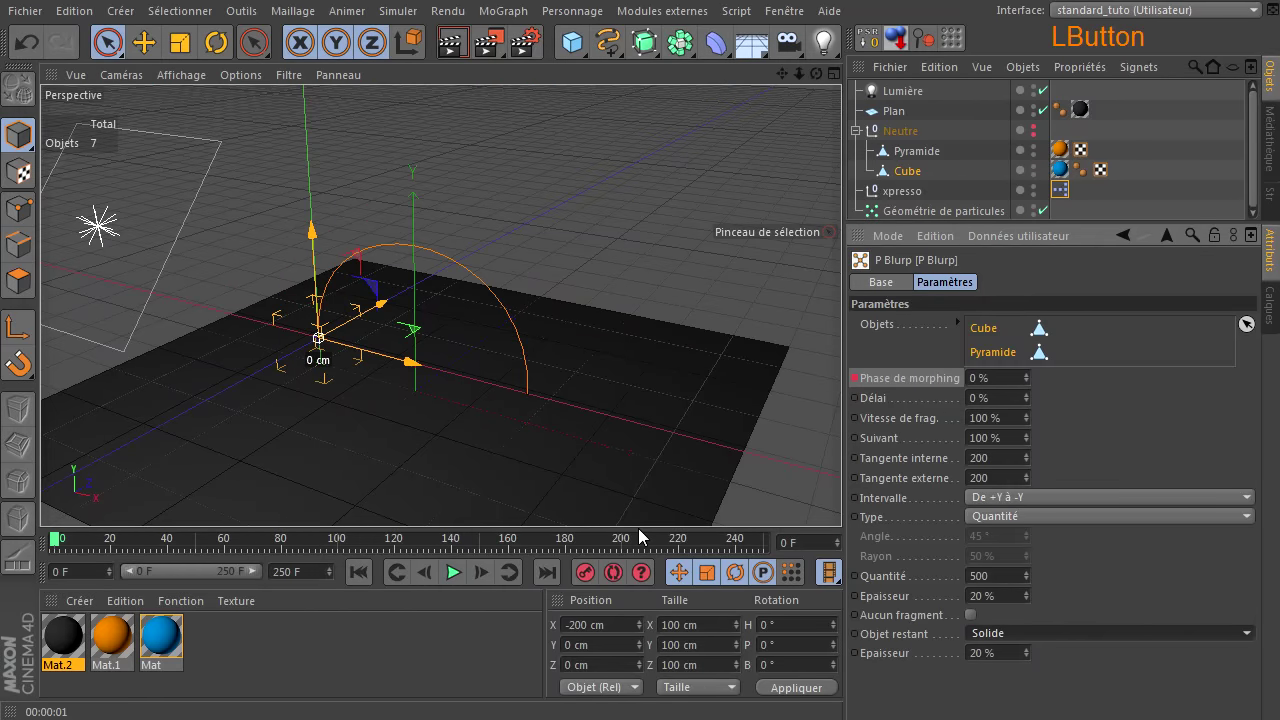
left_click(550, 576)
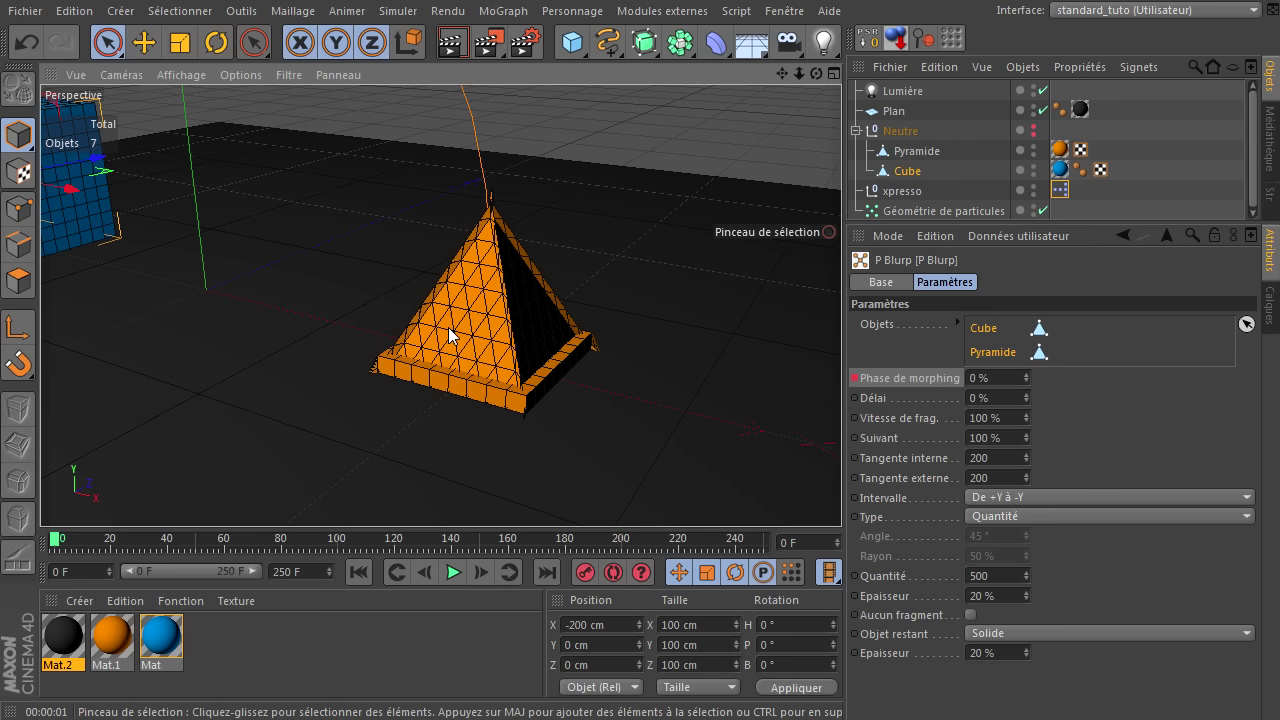
left_click(849, 498)
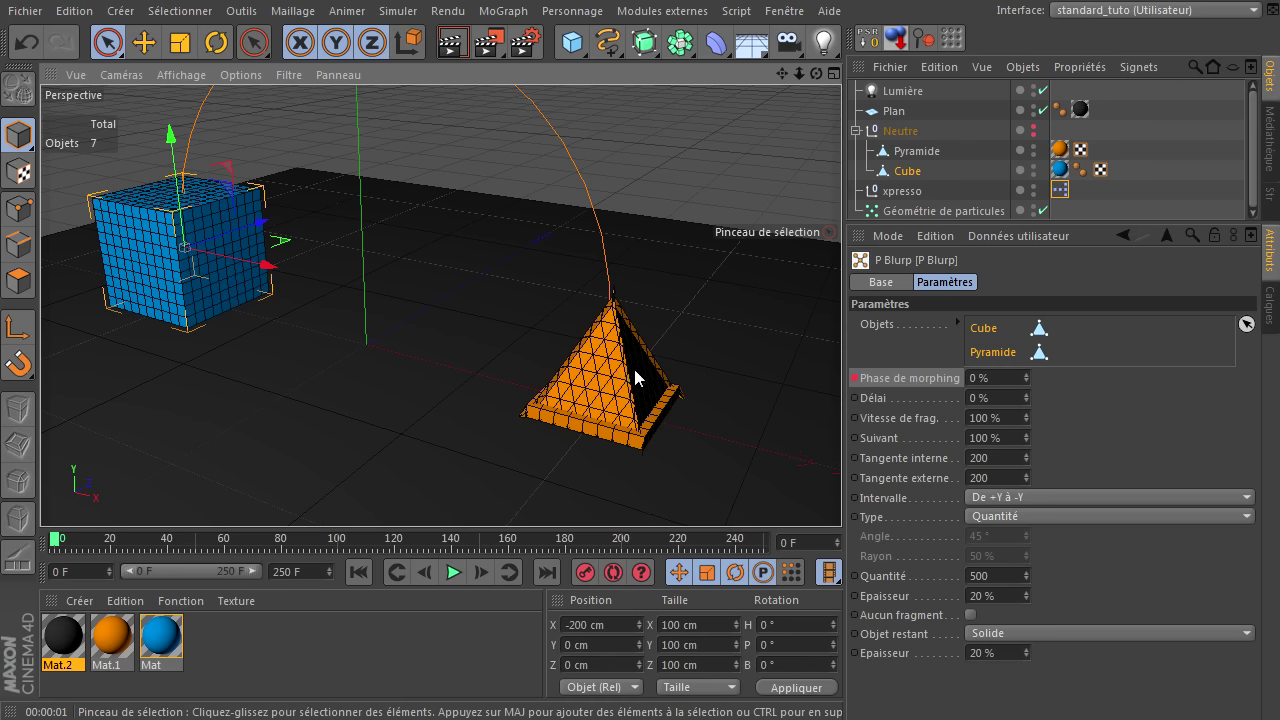
left_click(454, 54)
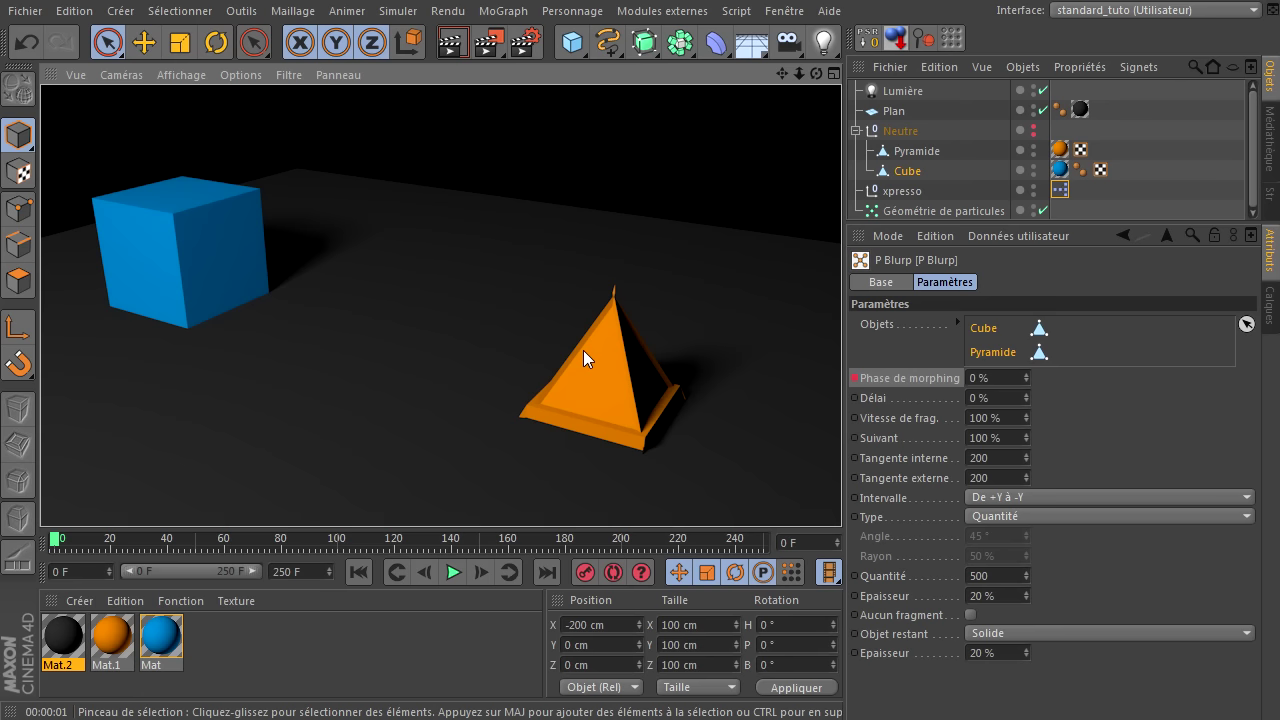
- Play the morph with pauses until the pyramid fully assembles, then rewind to frame 0
left_click(362, 586)
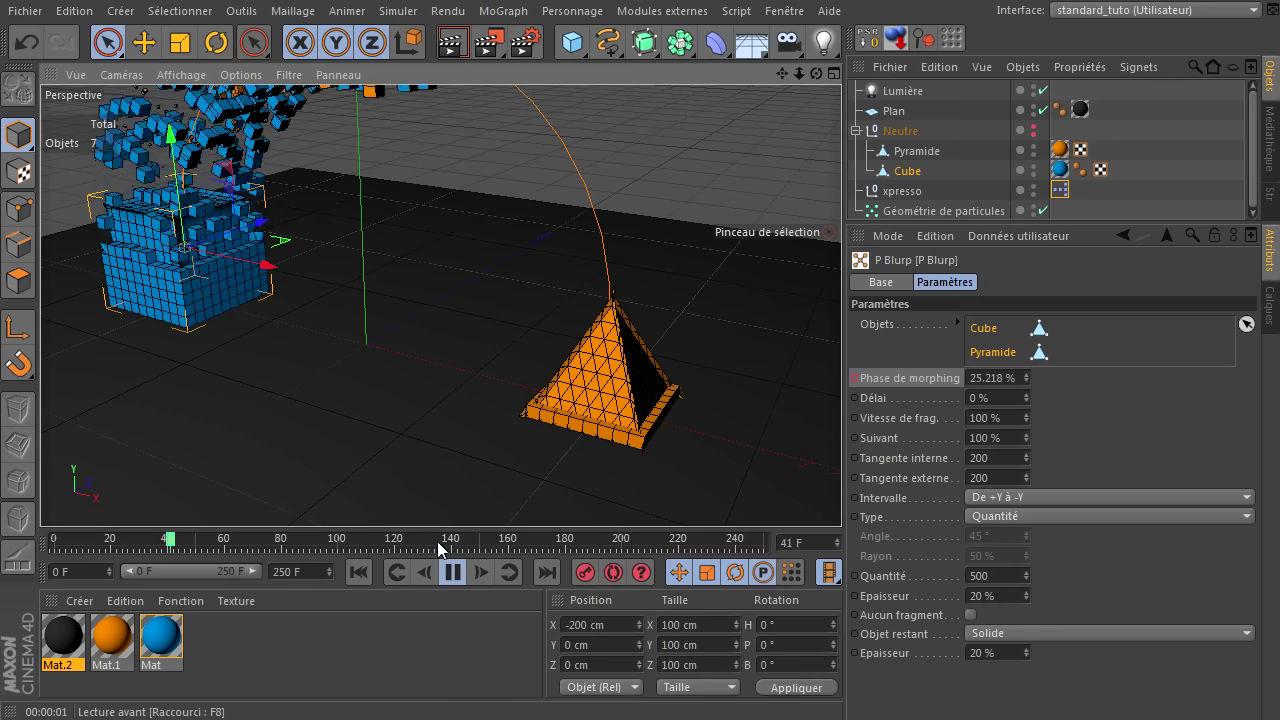
left_click(463, 585)
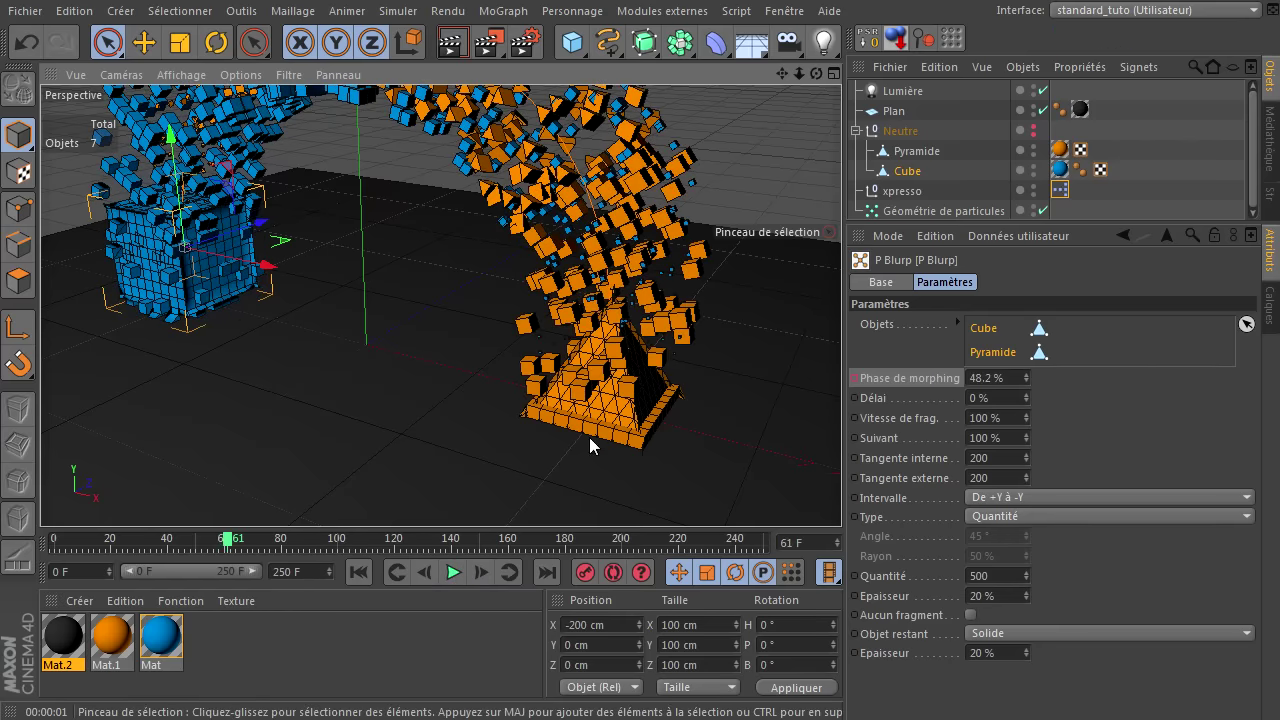
left_click(454, 585)
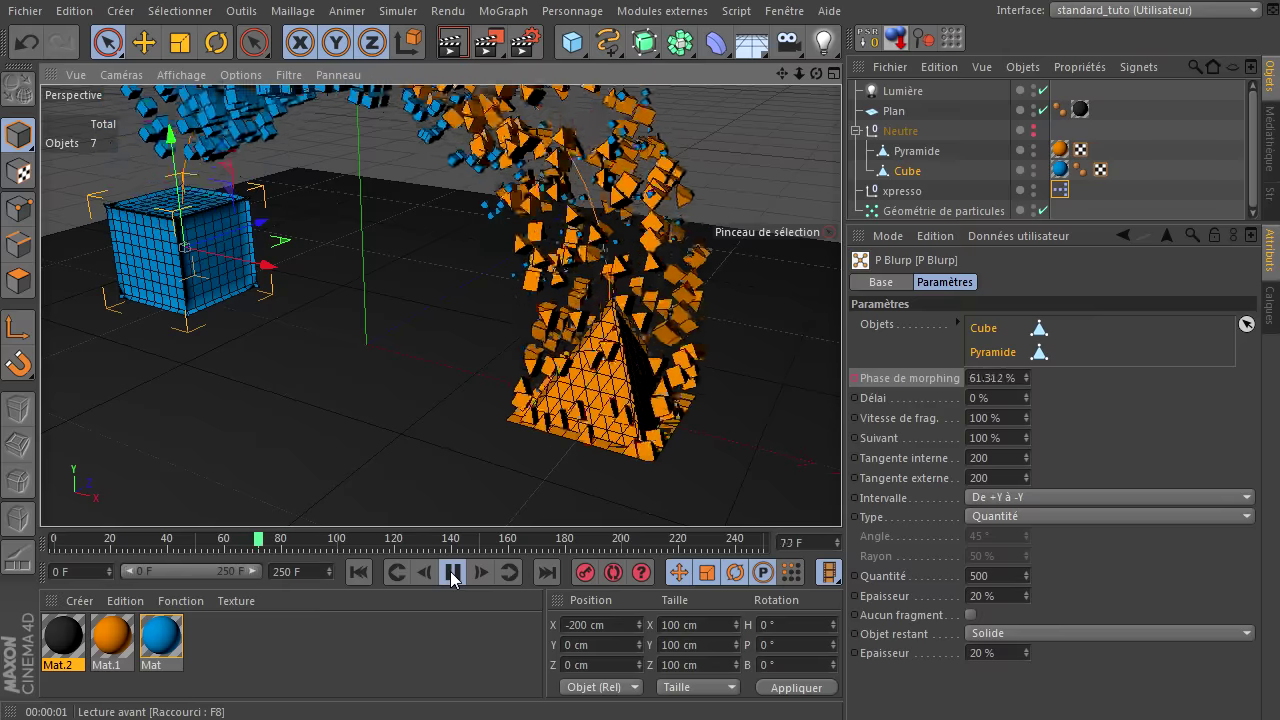
left_click(458, 585)
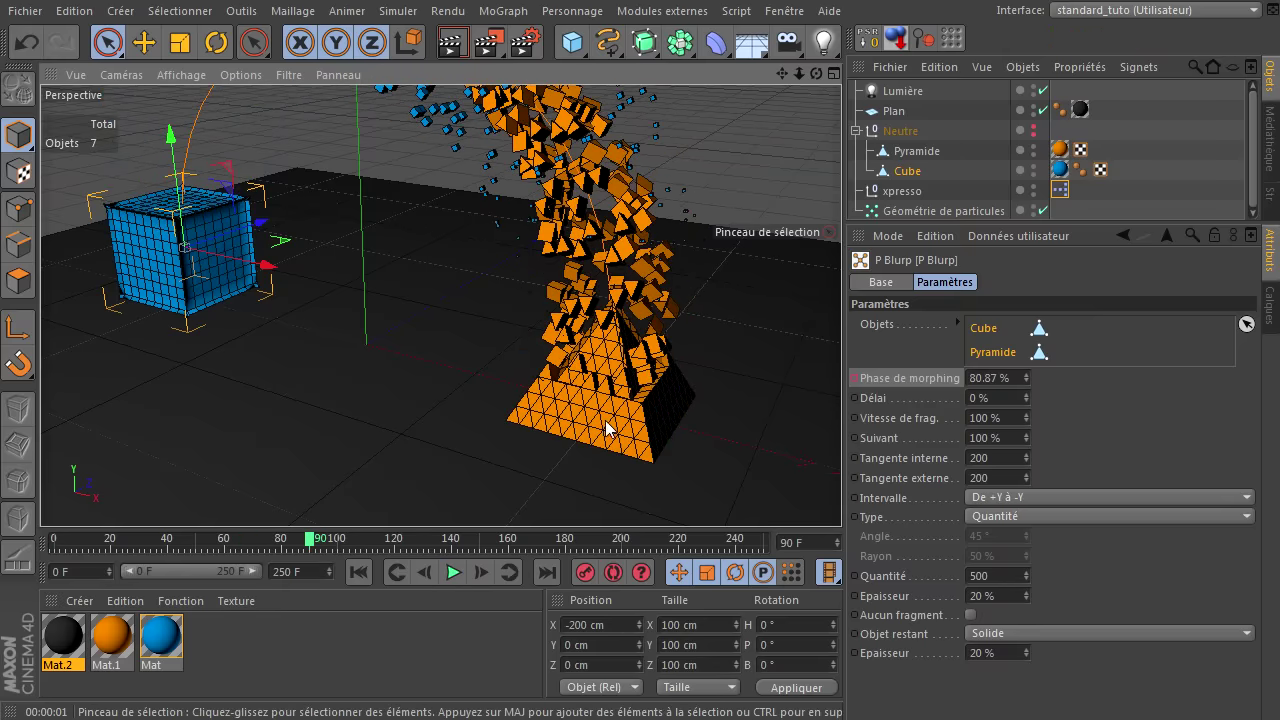
left_click(459, 579)
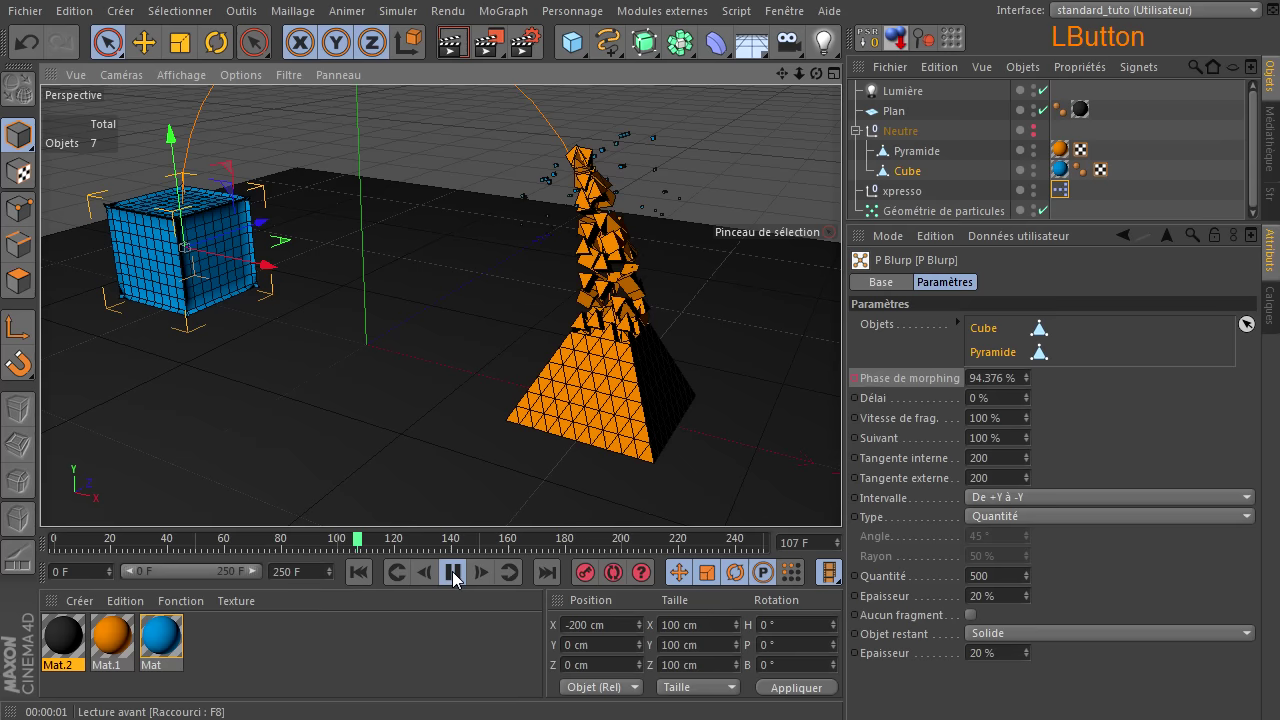
left_click(459, 579)
left_click(367, 586)
- Set Objet restant to Trous and play the morph partway to see holes left in the cube
left_click(1038, 641)
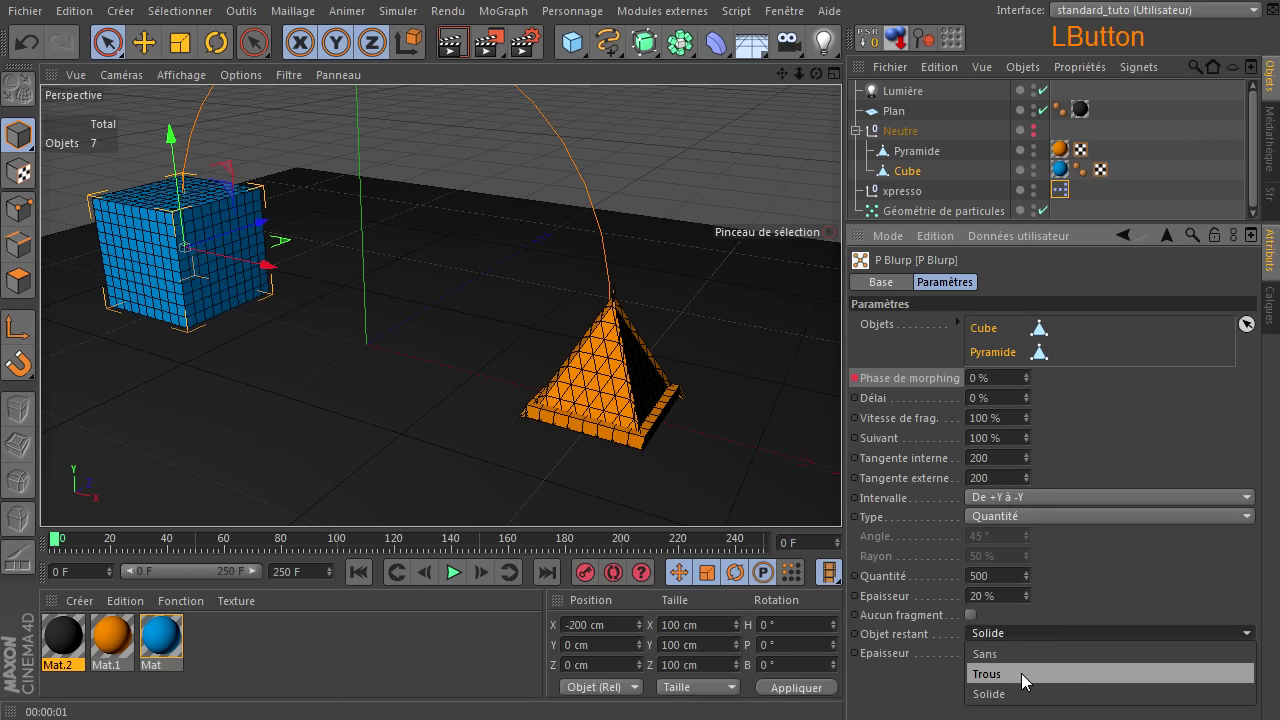
left_click(1028, 681)
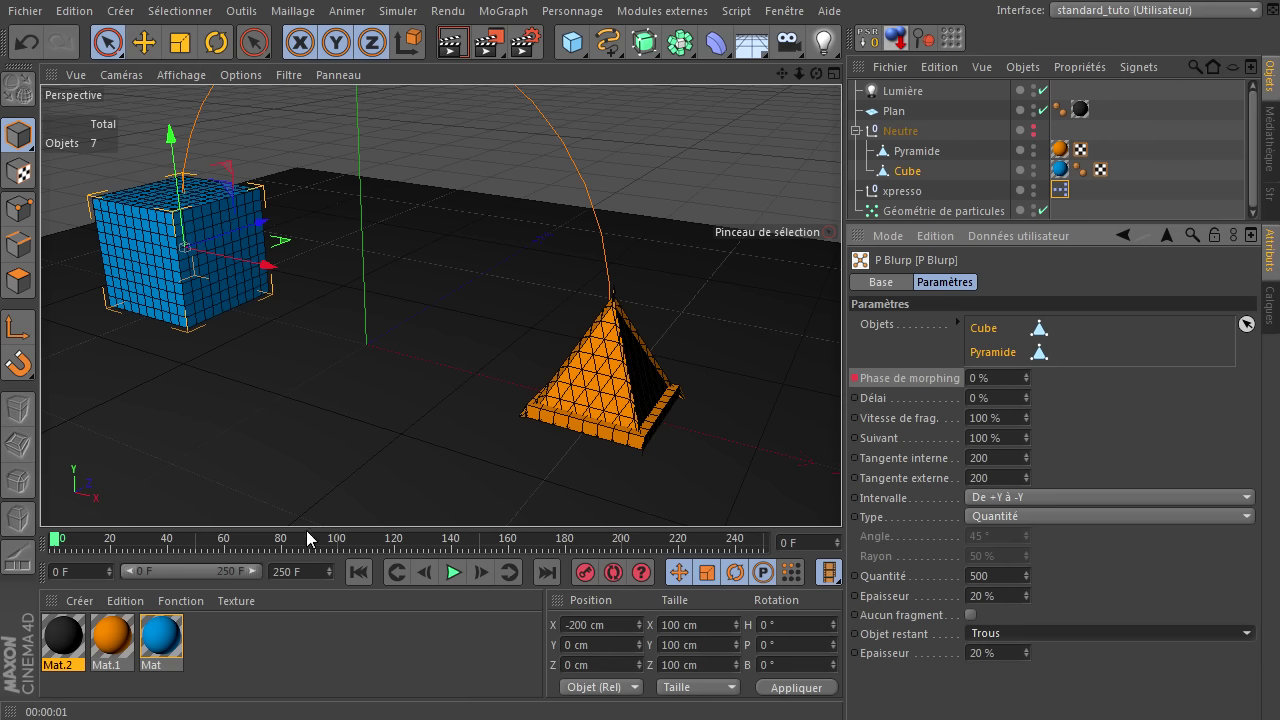
left_click(463, 576)
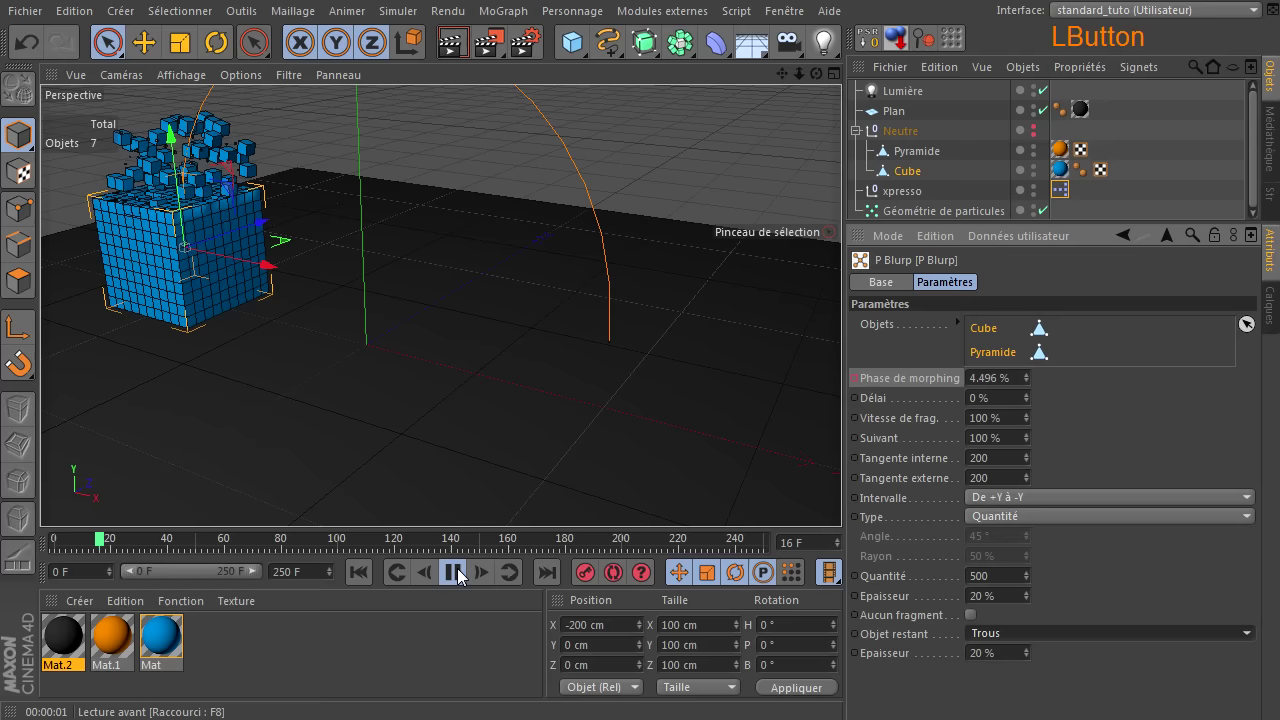
left_click(464, 576)
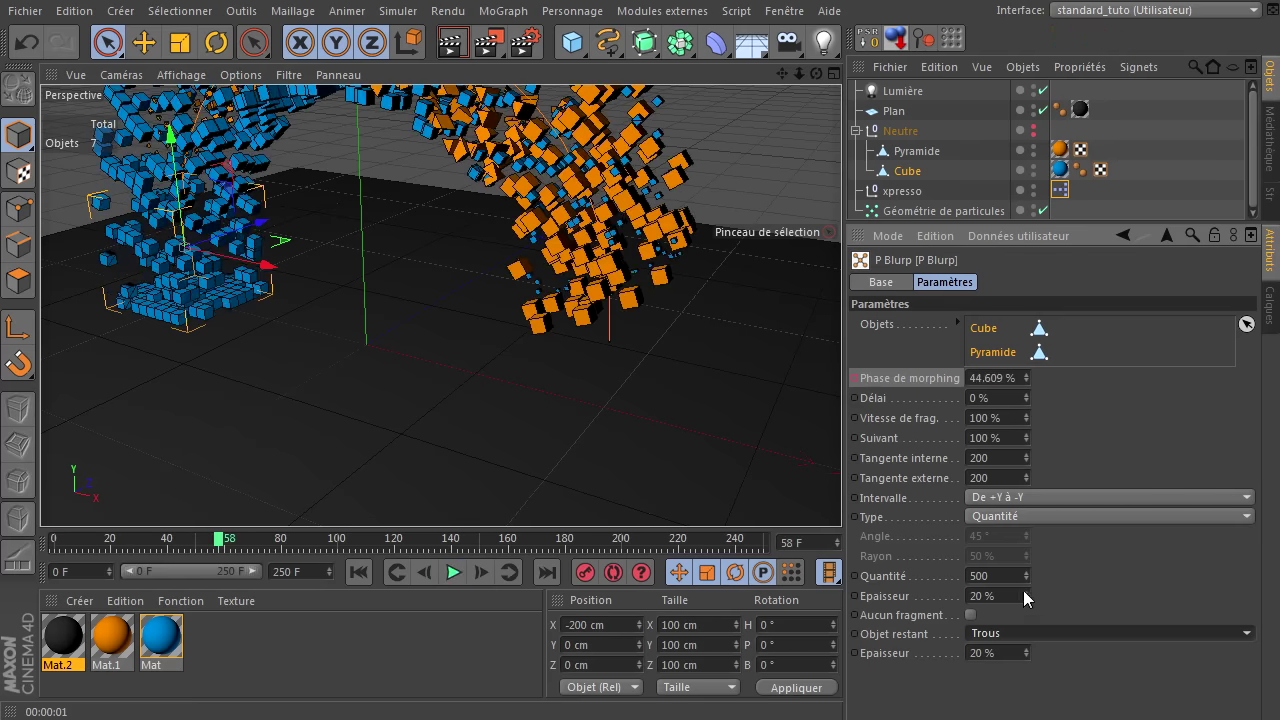
- Inspect the Délai and Suivant fields, then rewind and replay the morph with holes
left_click(1081, 422)
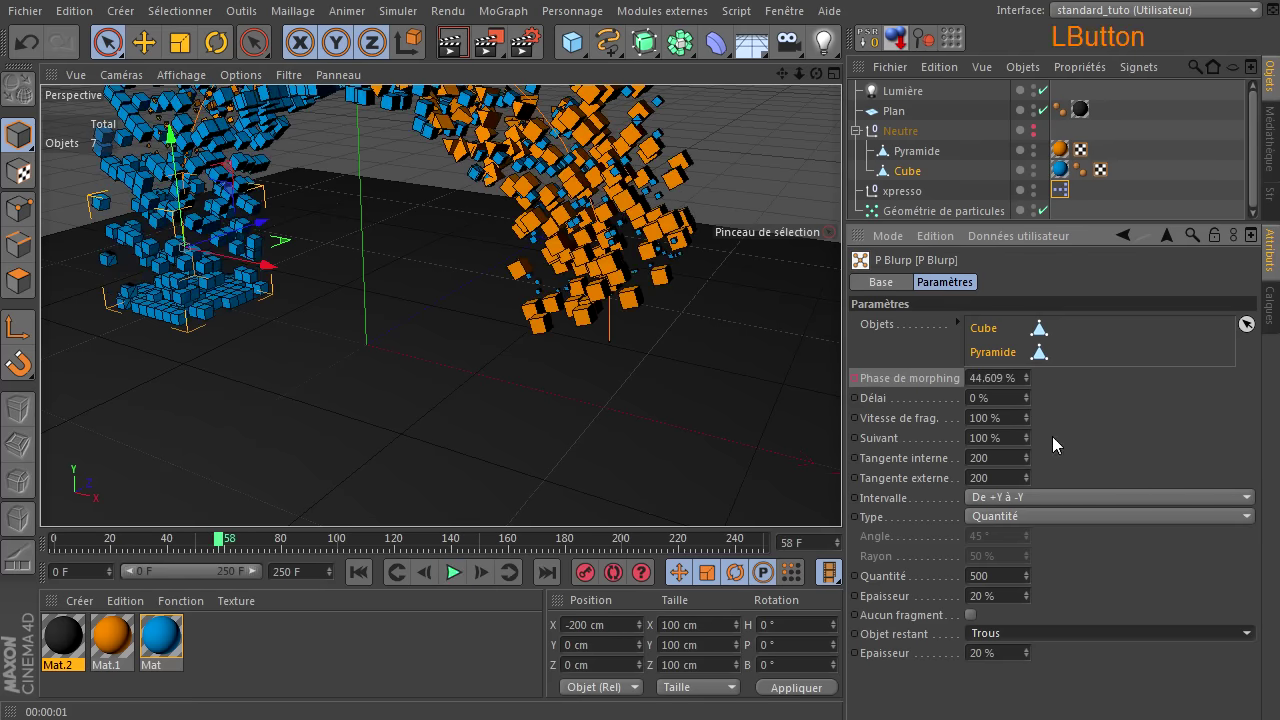
left_click(1010, 405)
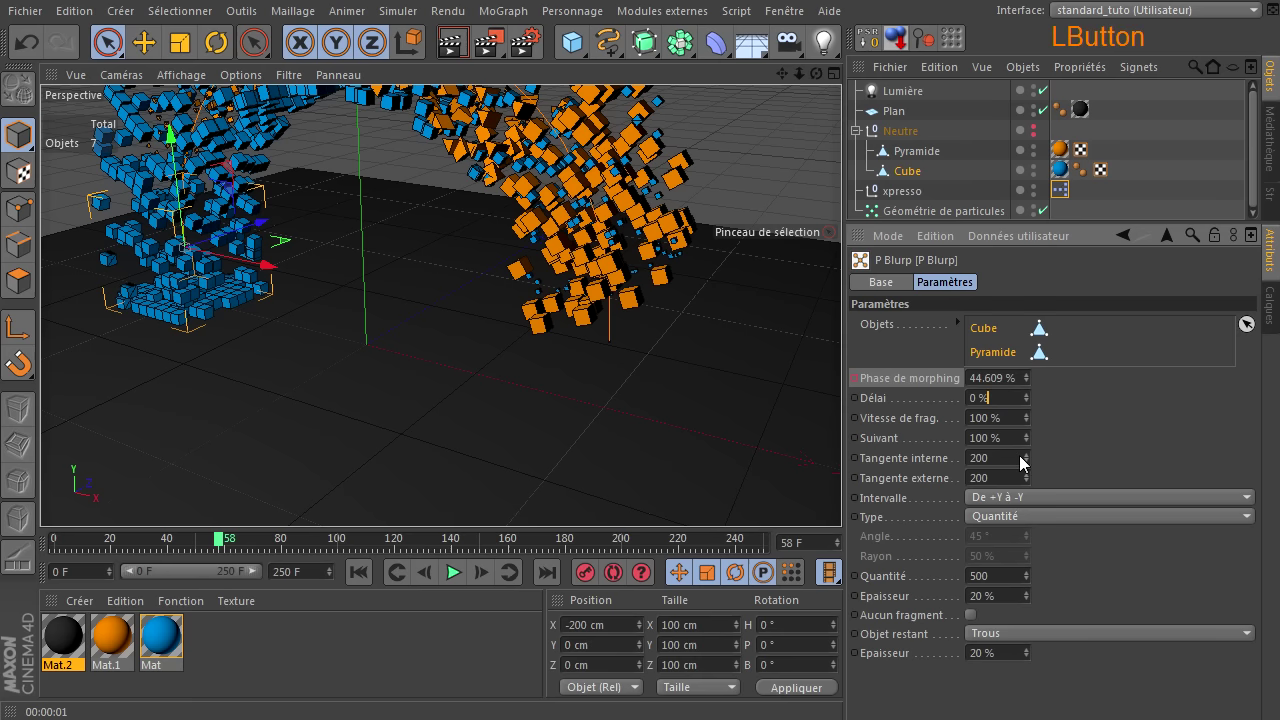
left_click(1010, 421)
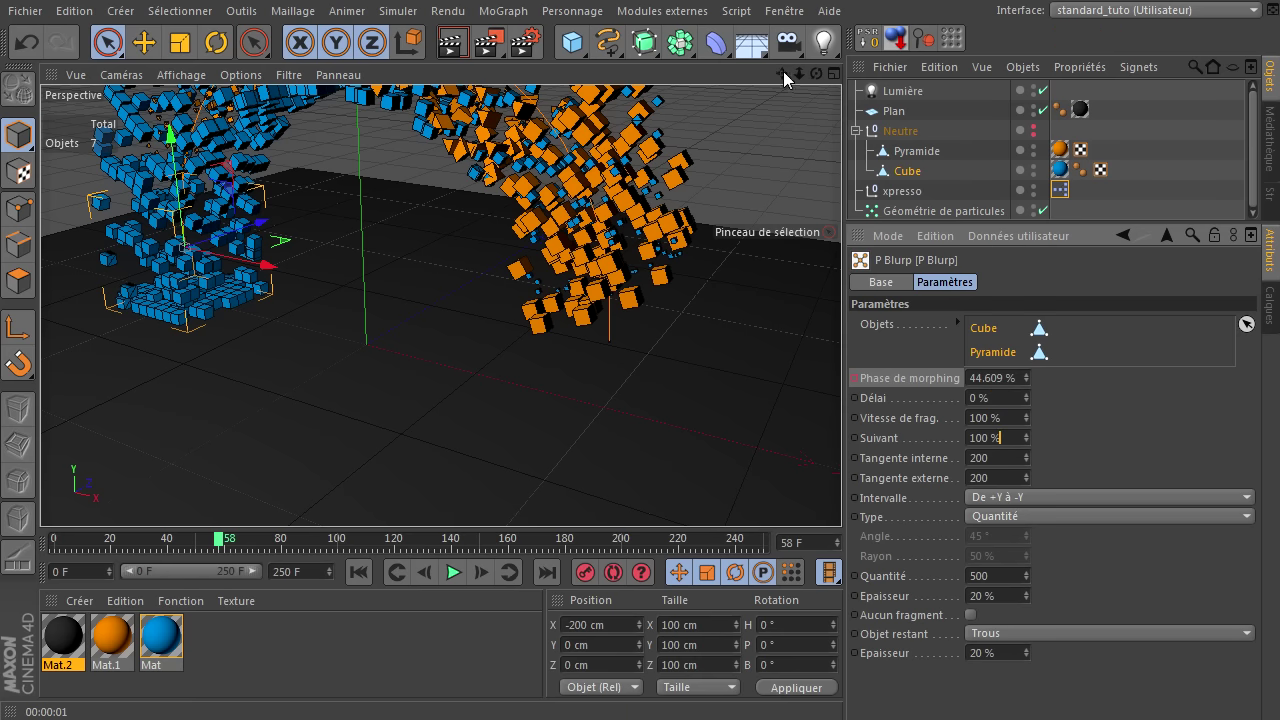
left_click(849, 497)
left_click(846, 497)
left_click(365, 582)
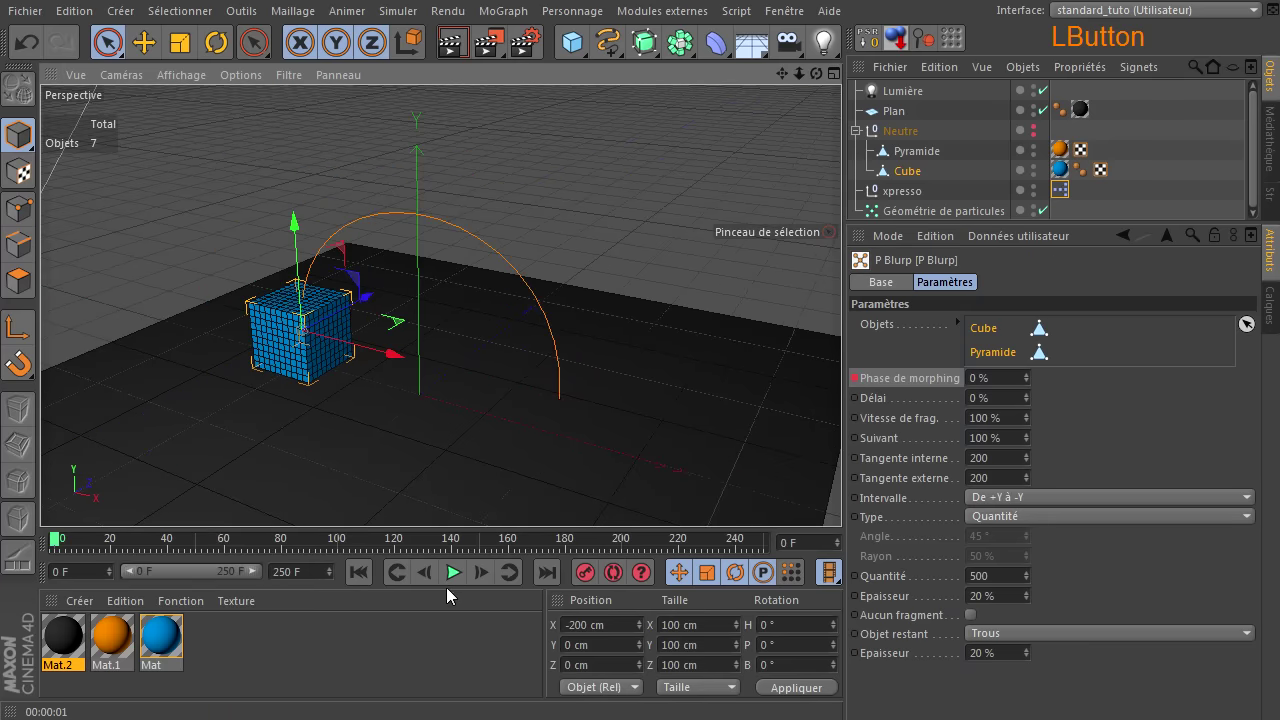
left_click(458, 583)
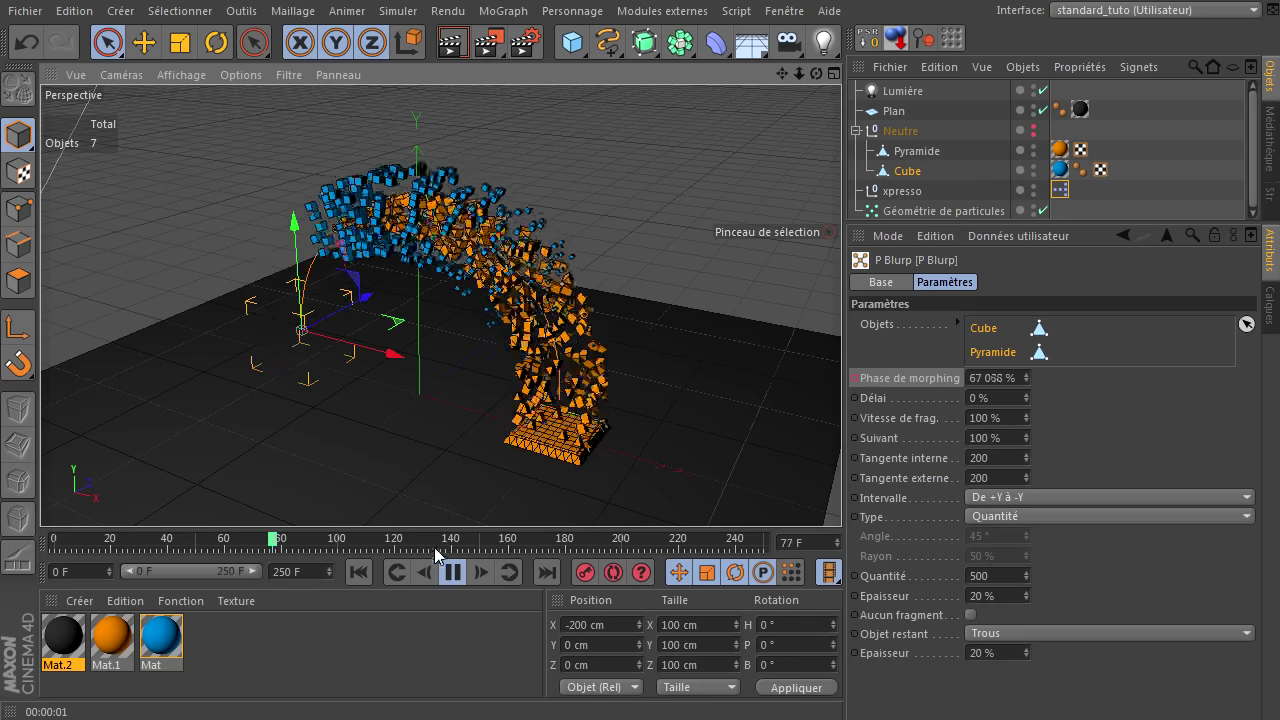
- Rewind to frame 0 and set the P Blurp Délai to 50%
left_click(462, 577)
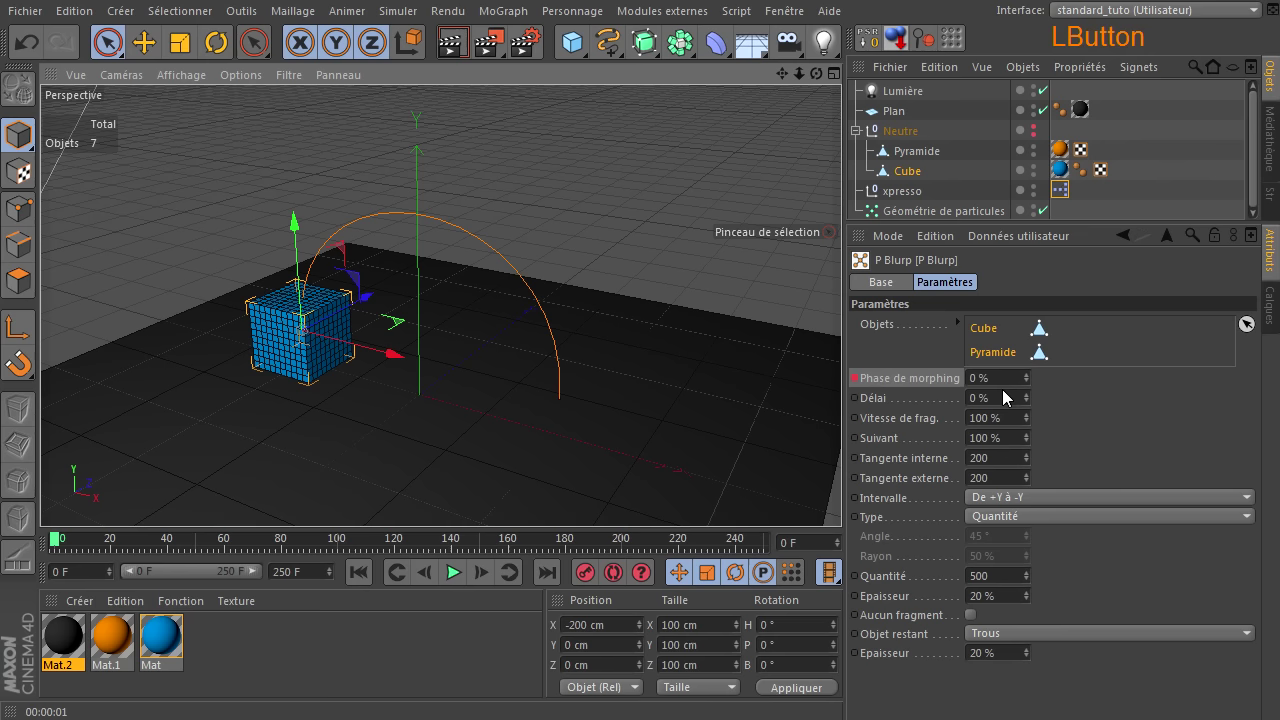
left_click(998, 406)
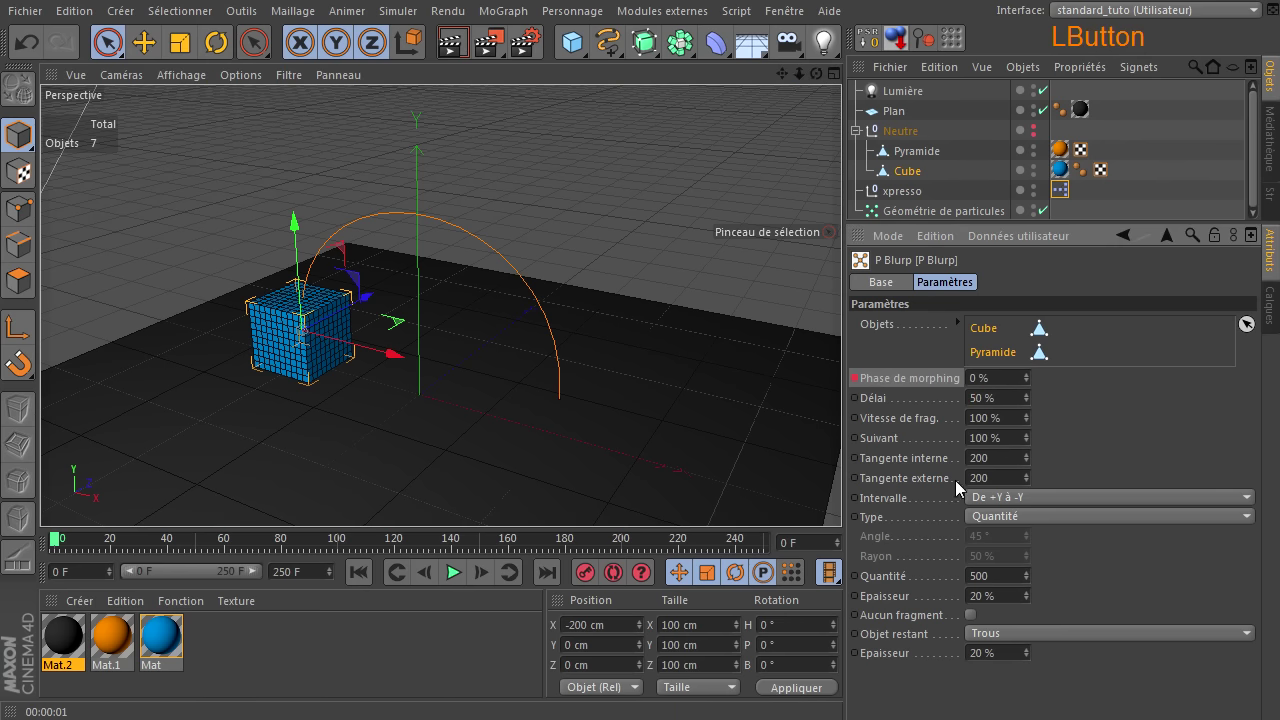
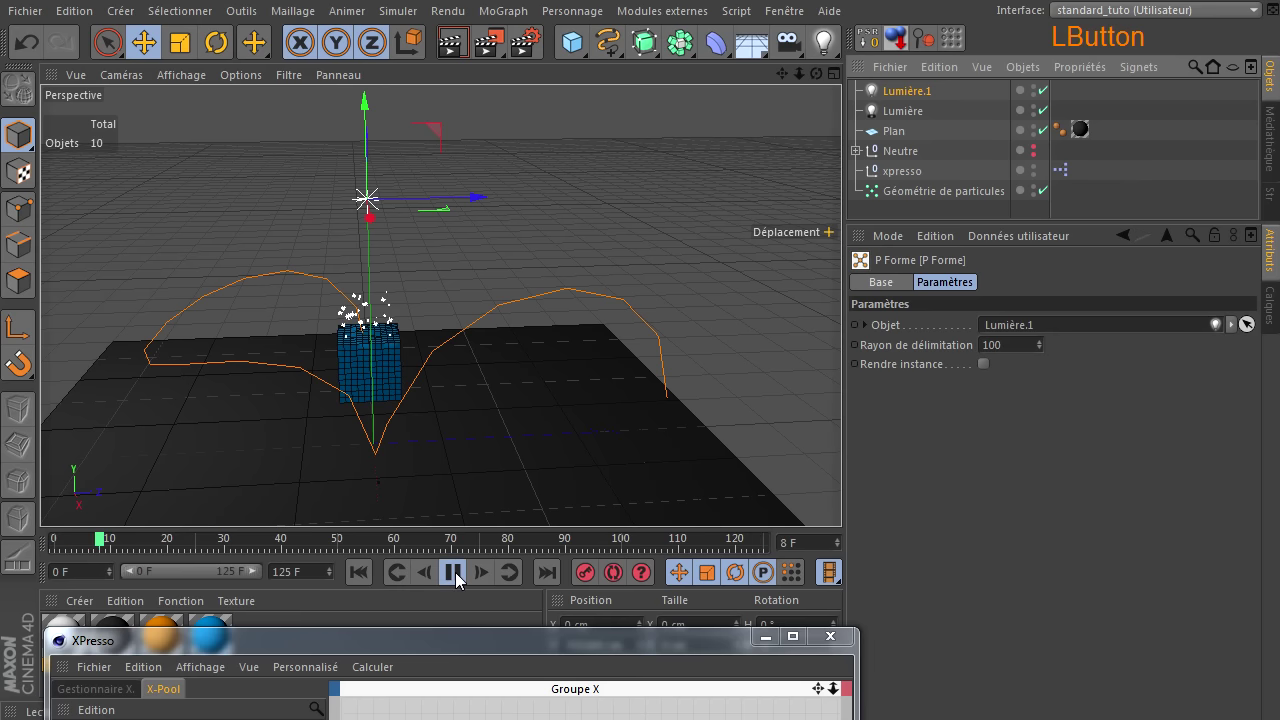
- Stop the particle stream, render the view and show the light's lens glow settings
left_click(463, 579)
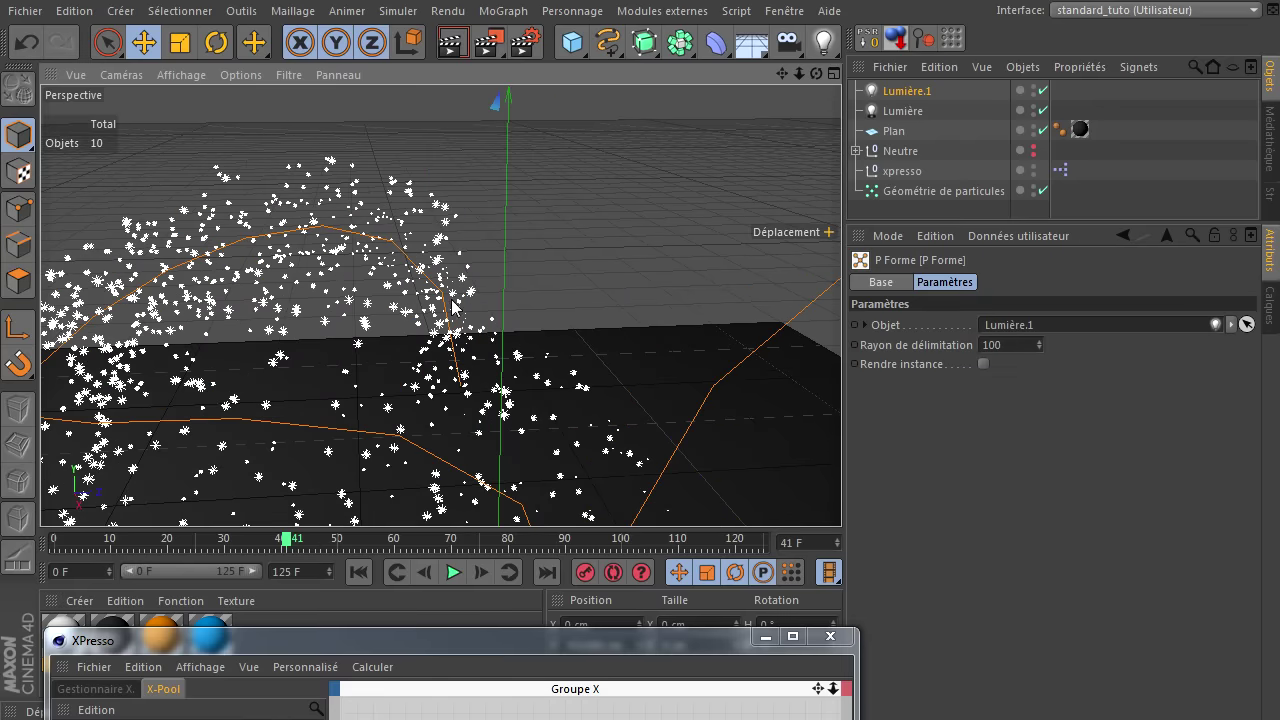
left_click(464, 51)
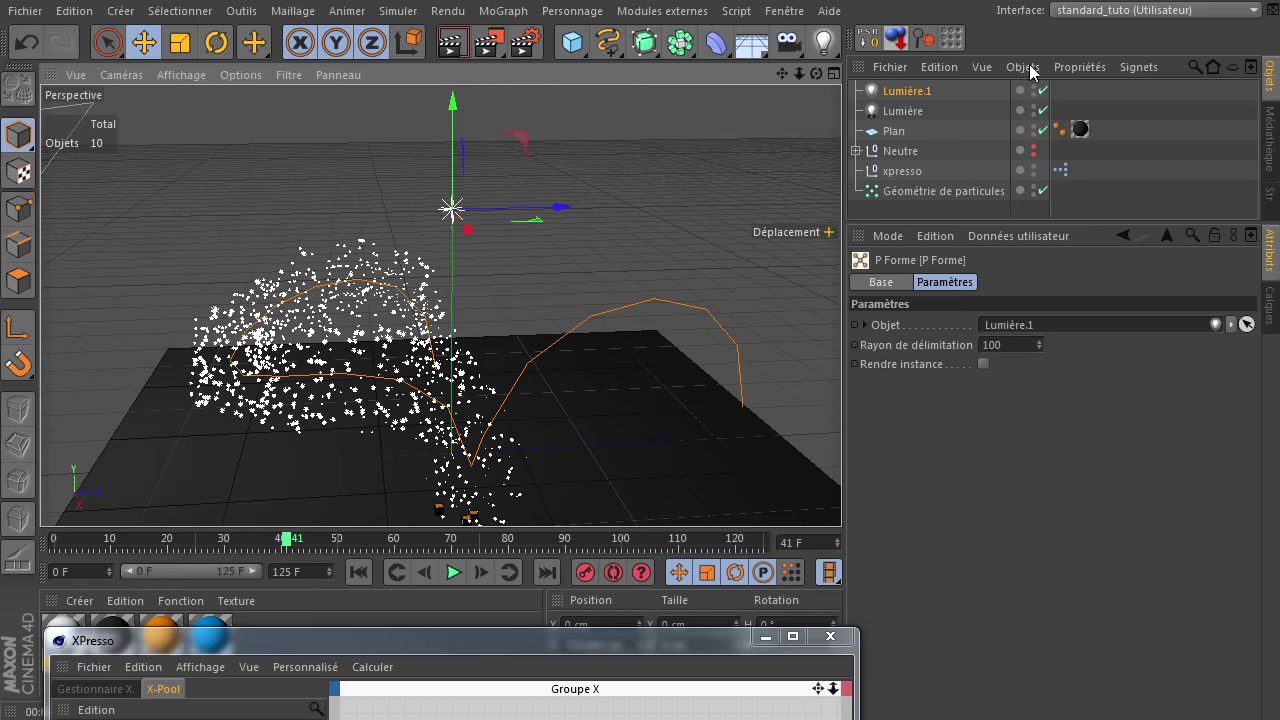
left_click(894, 98)
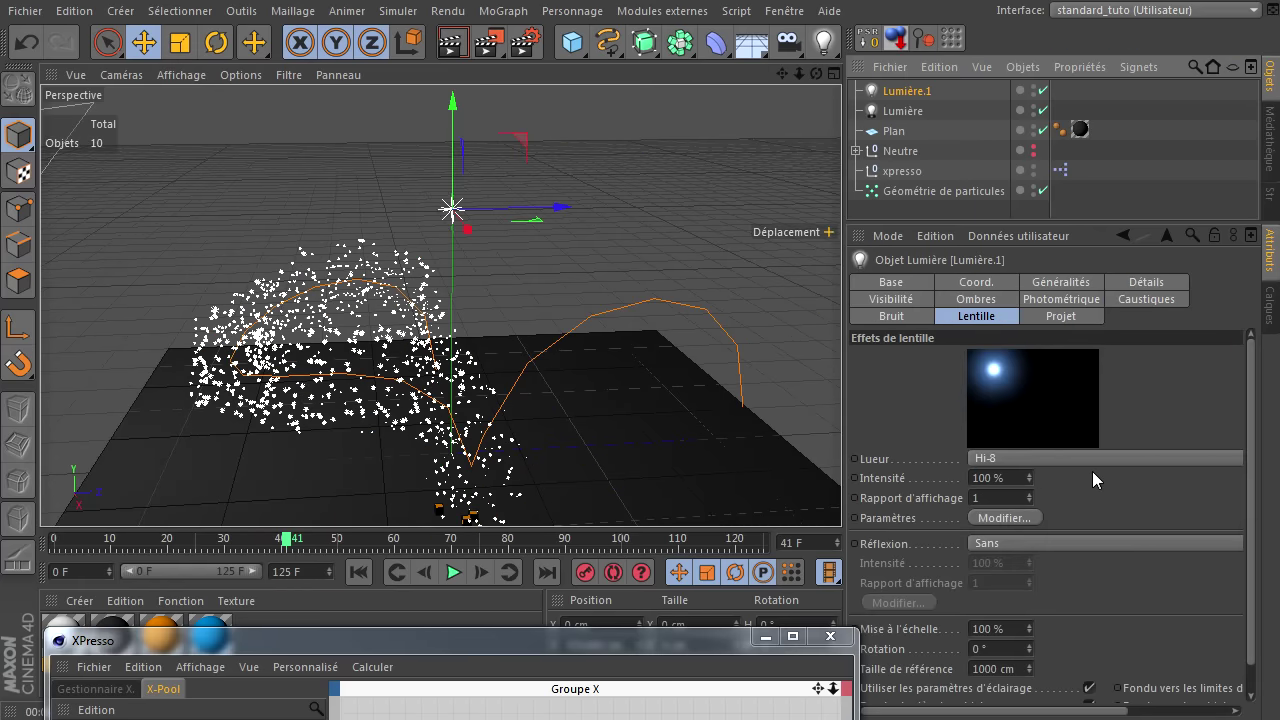
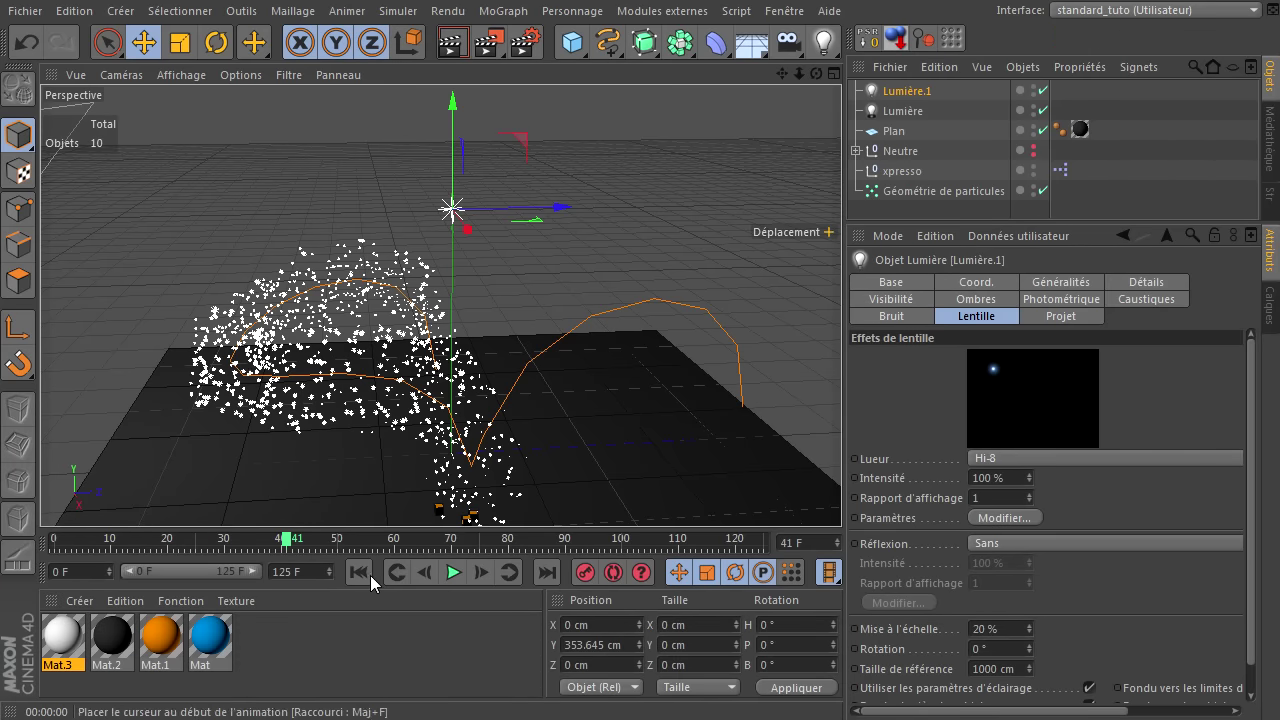
- Rewind to frame 0, replay and pause at frame 27
left_click(369, 579)
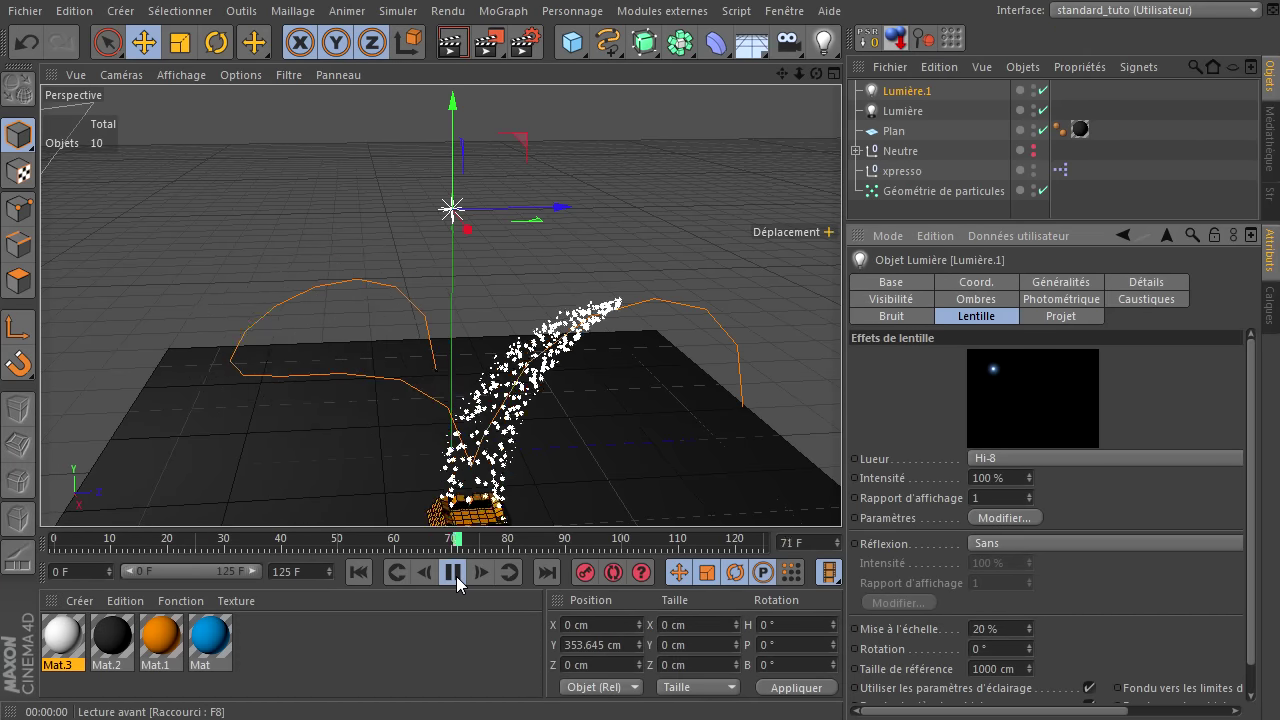
left_click(463, 584)
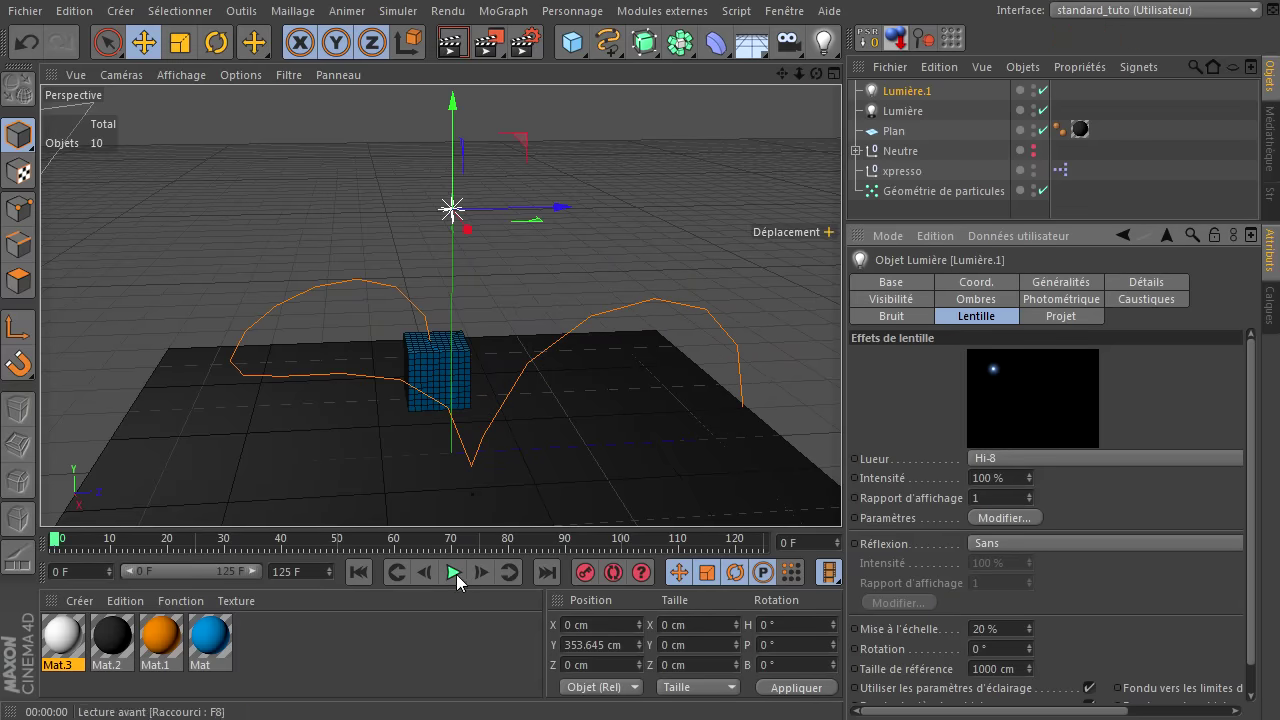
left_click(462, 582)
left_click(462, 582)
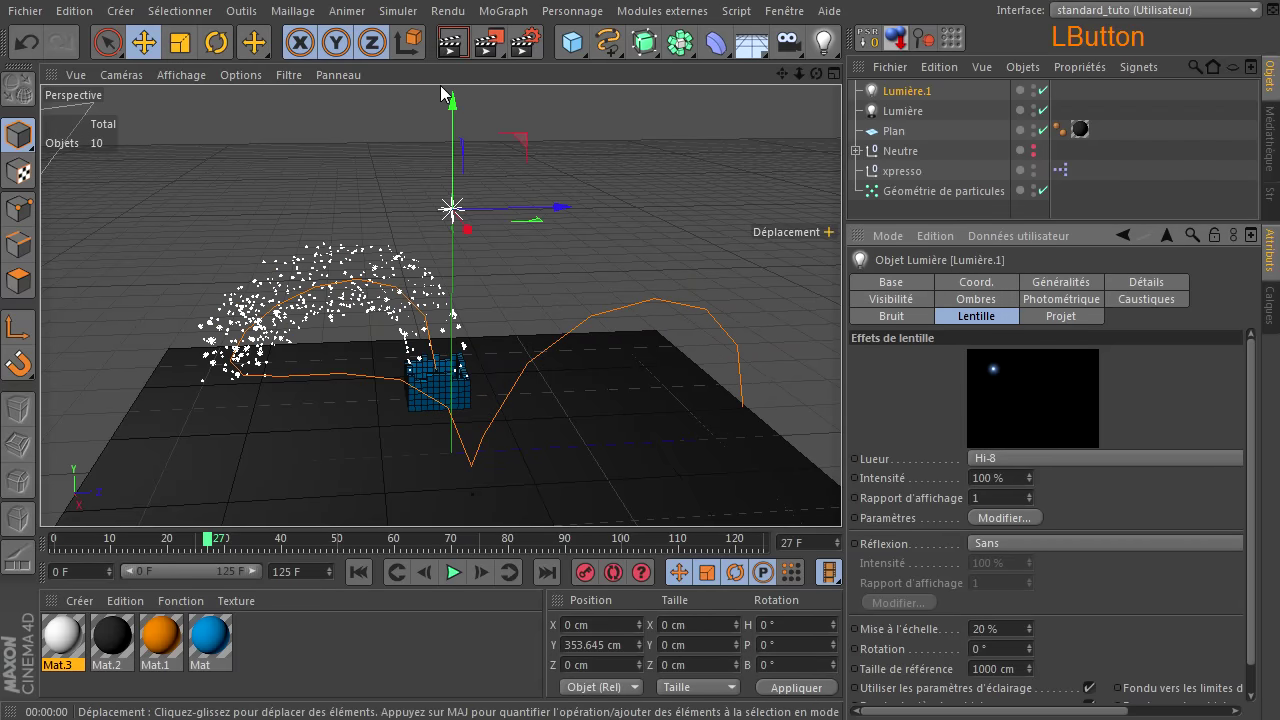
- Render previews of the glowing stream at frames 27 and 44
left_click(457, 50)
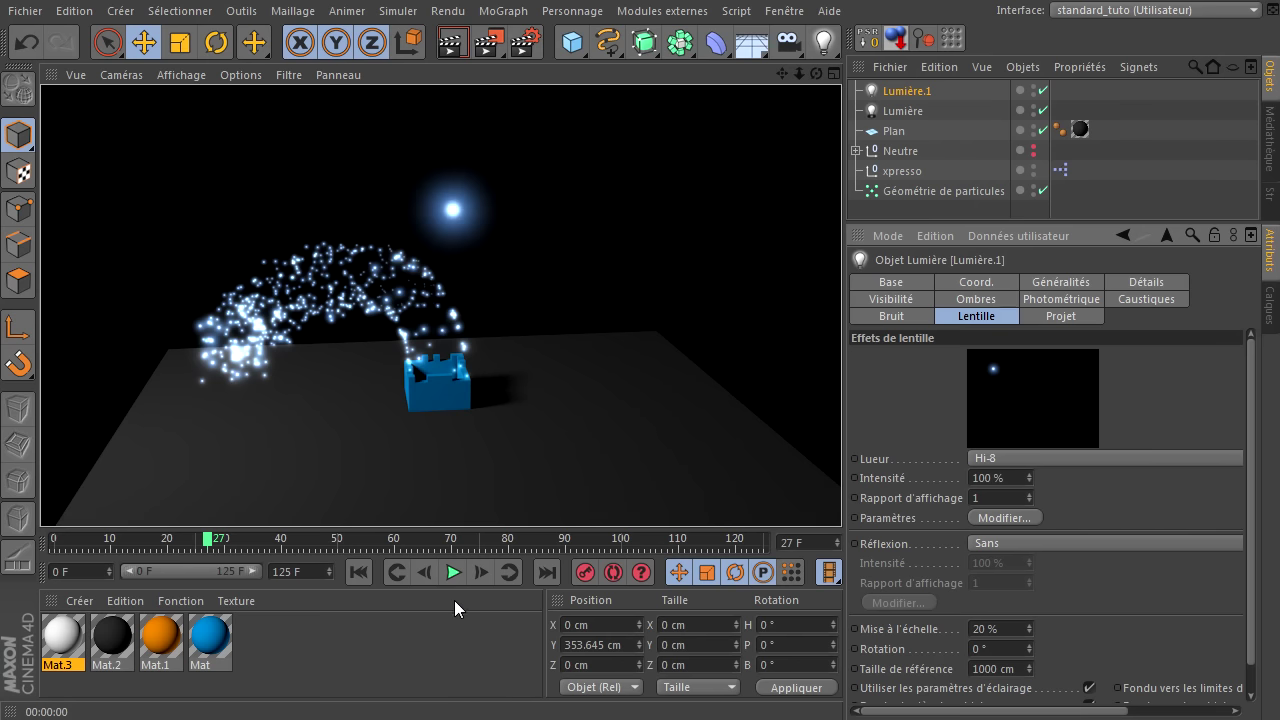
left_click(459, 584)
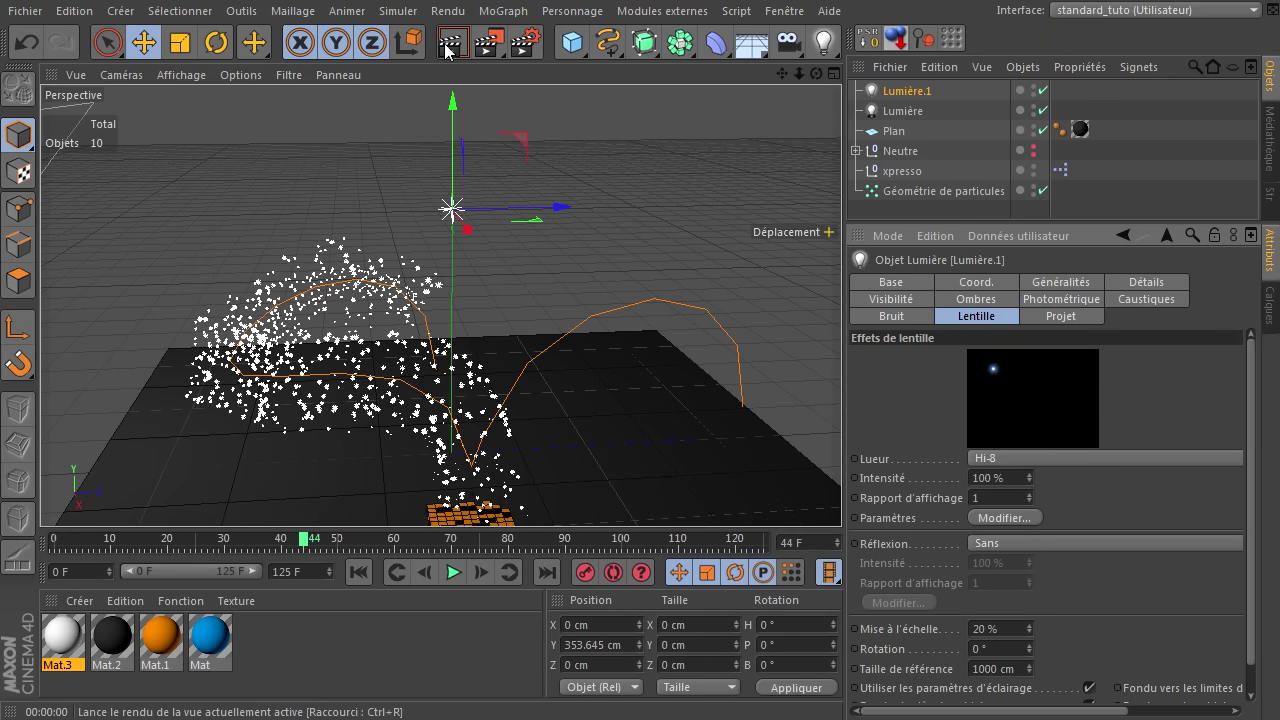
left_click(452, 50)
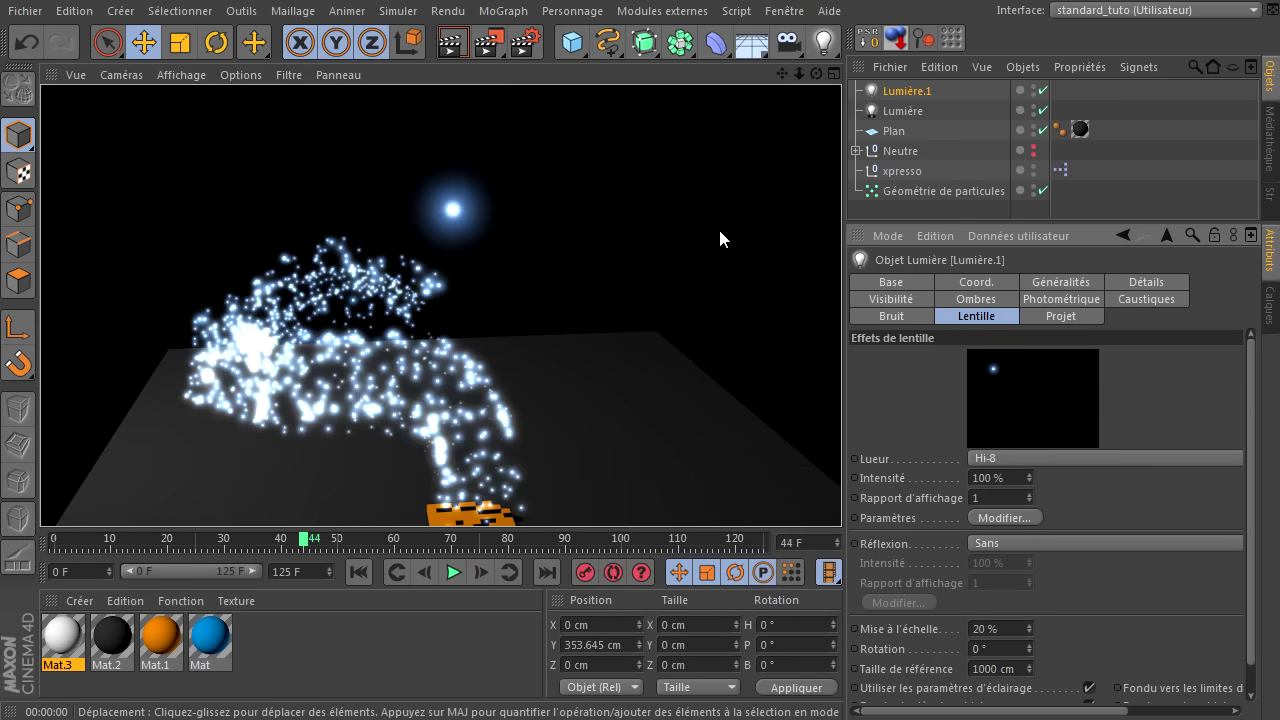
left_click(849, 497)
left_click(459, 47)
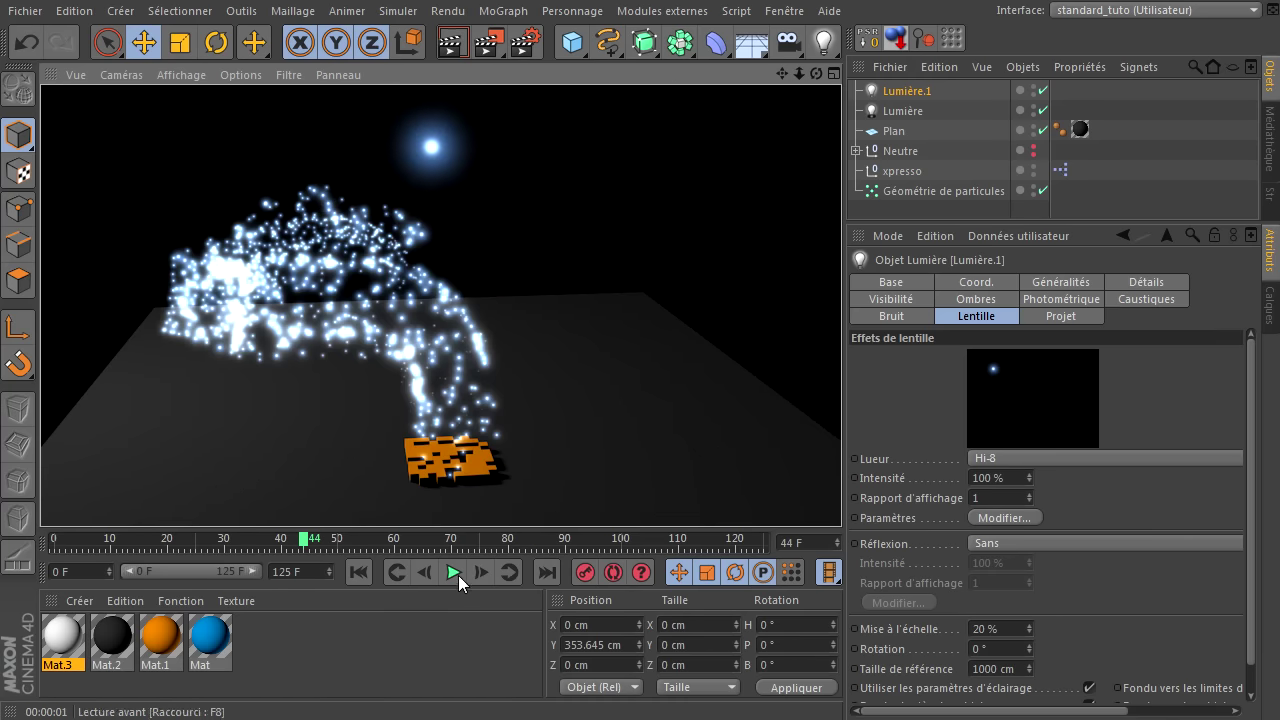
- Advance to frames 76 and 108 with renders, then return to frame 0
left_click(460, 582)
left_click(460, 582)
left_click(464, 51)
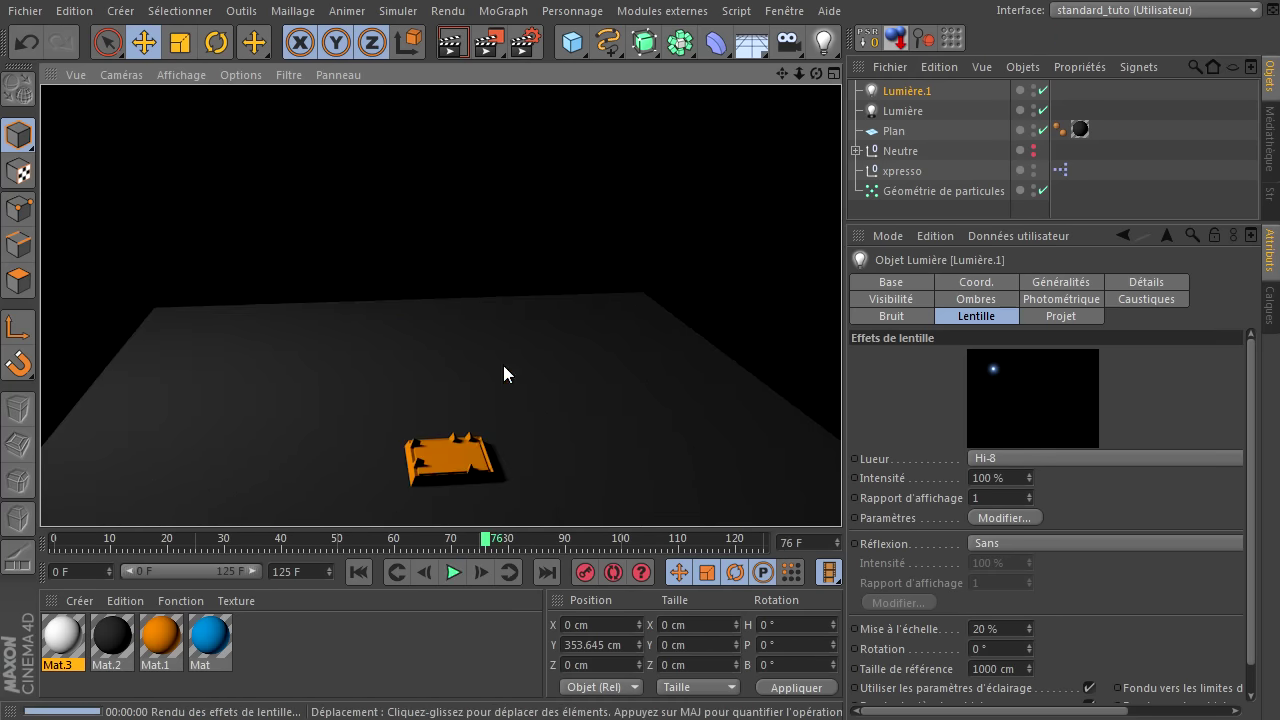
left_click(462, 579)
left_click(462, 579)
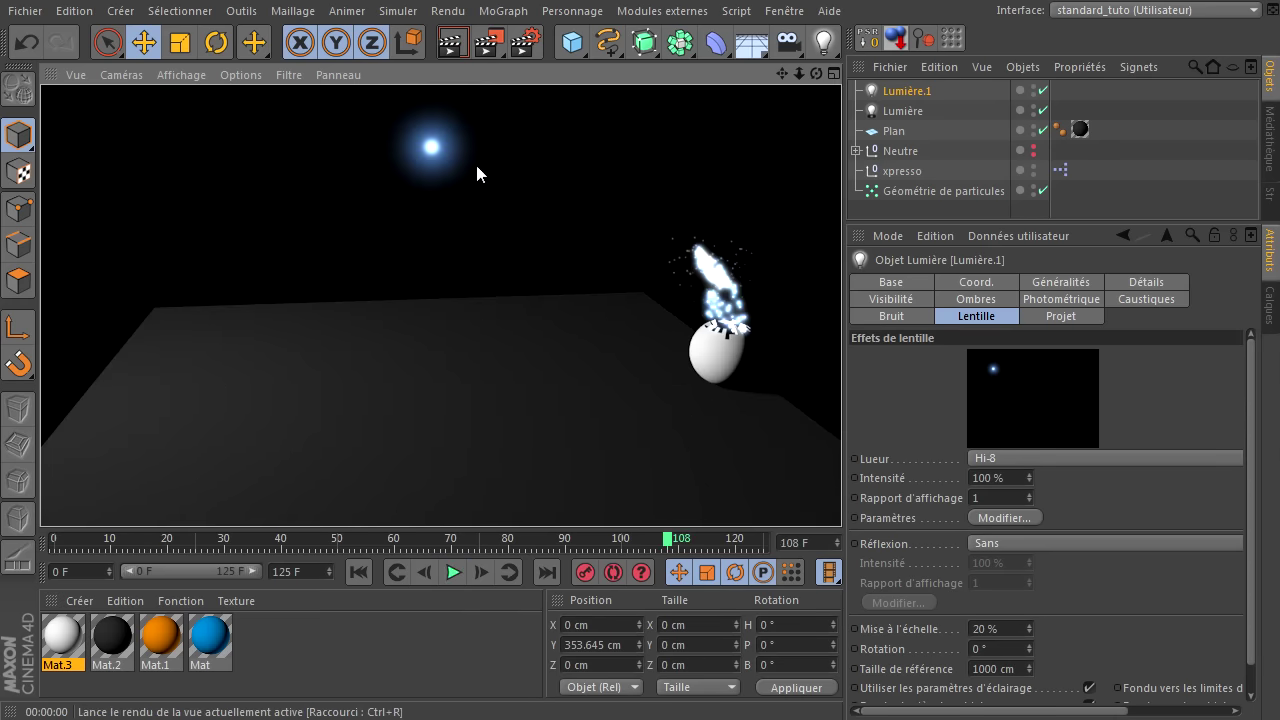
left_click(363, 583)
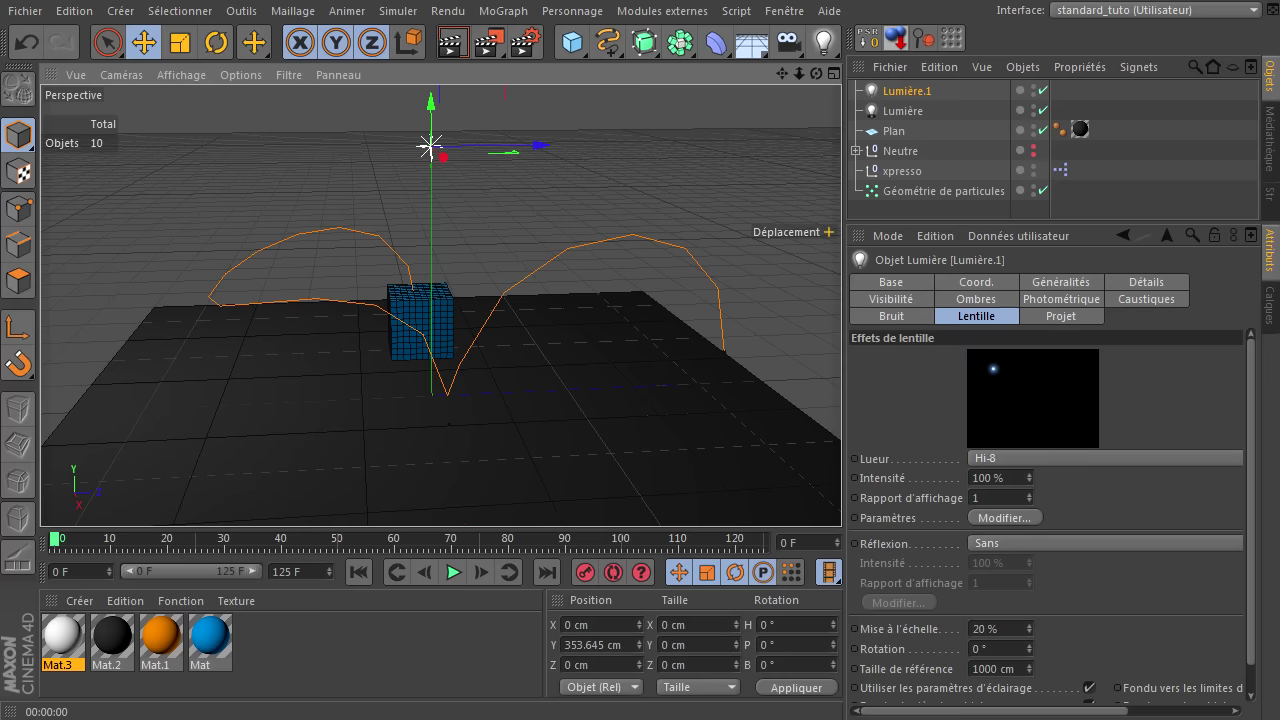
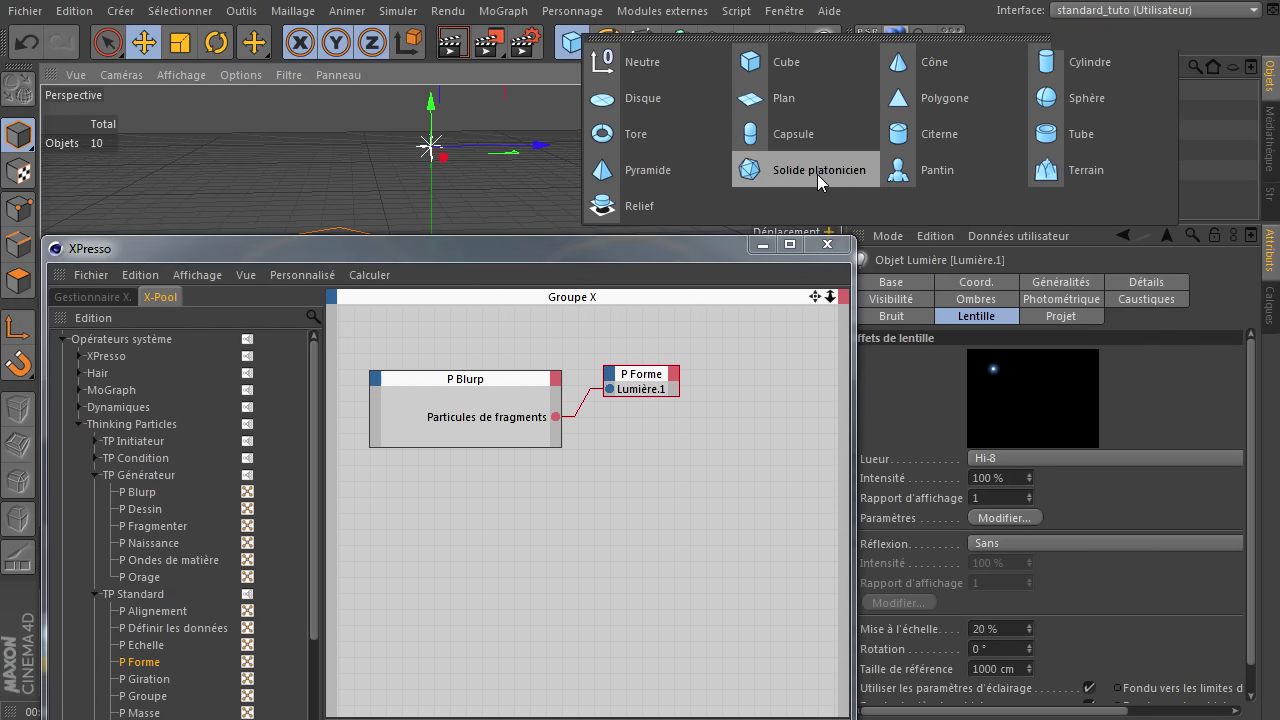
- Add a Solide platonicien with 10 cm radius and make it editable
left_click(714, 270)
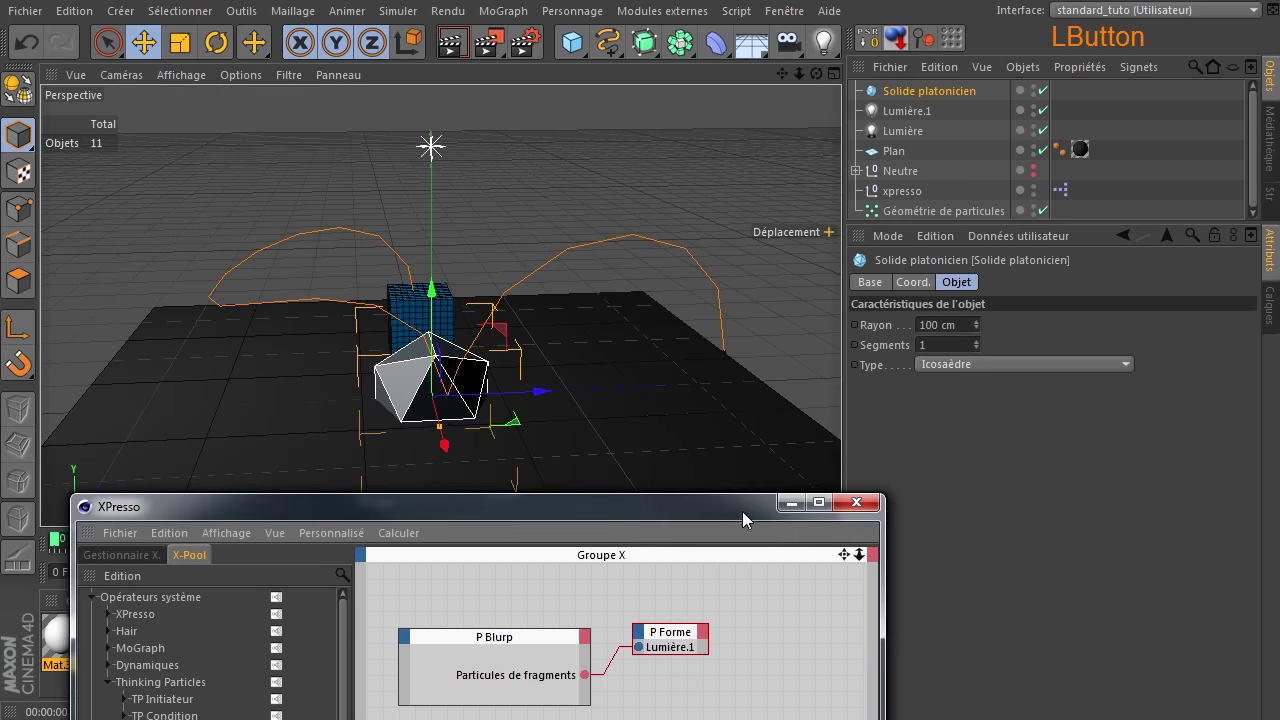
left_click(968, 327)
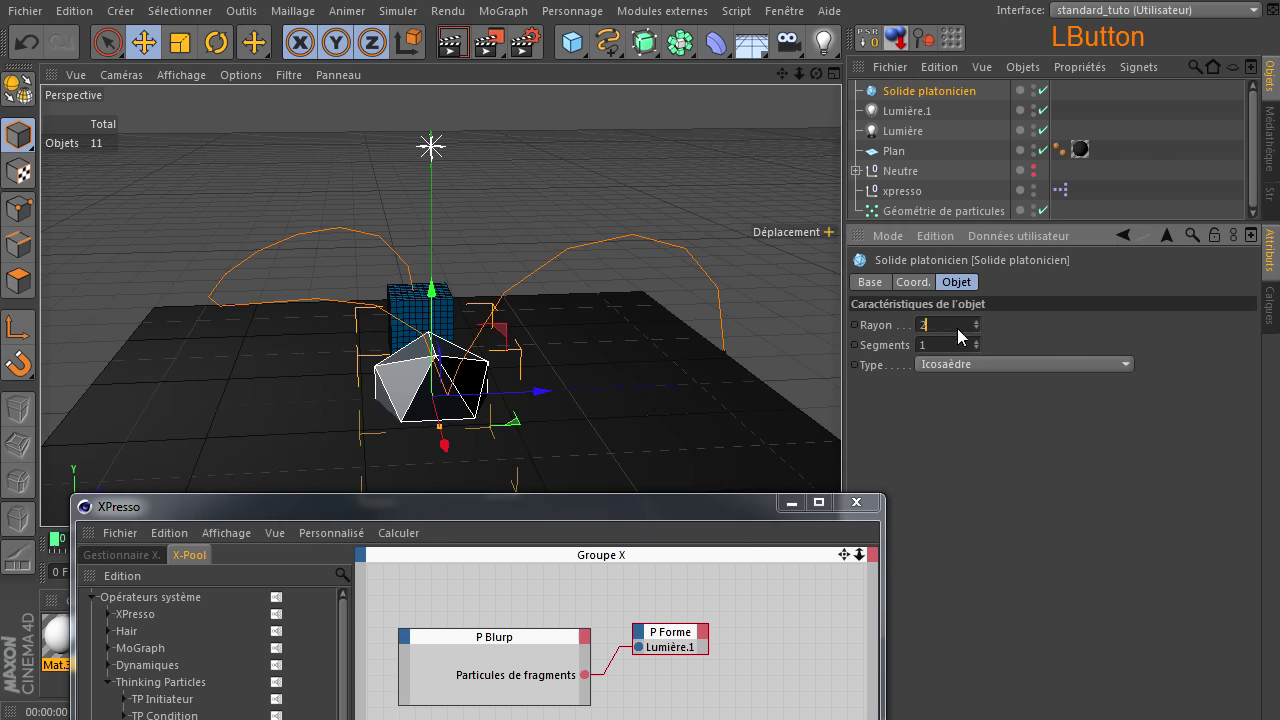
key("Return")
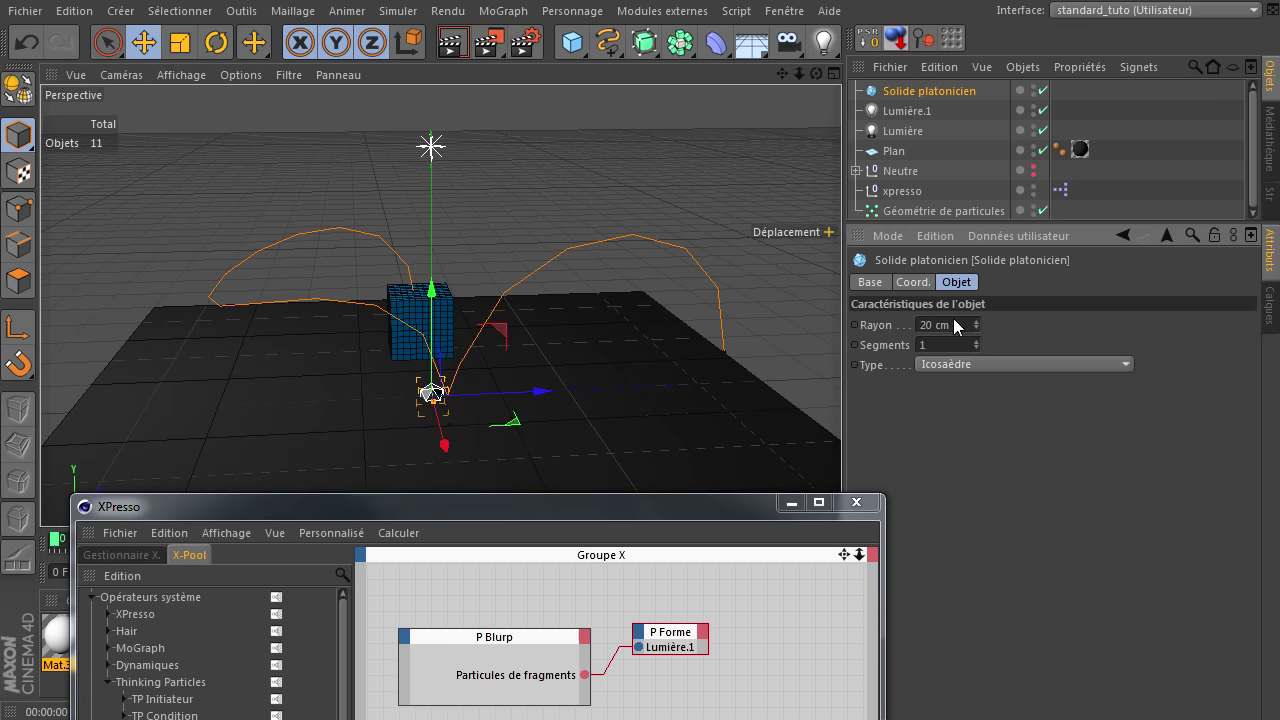
left_click(958, 326)
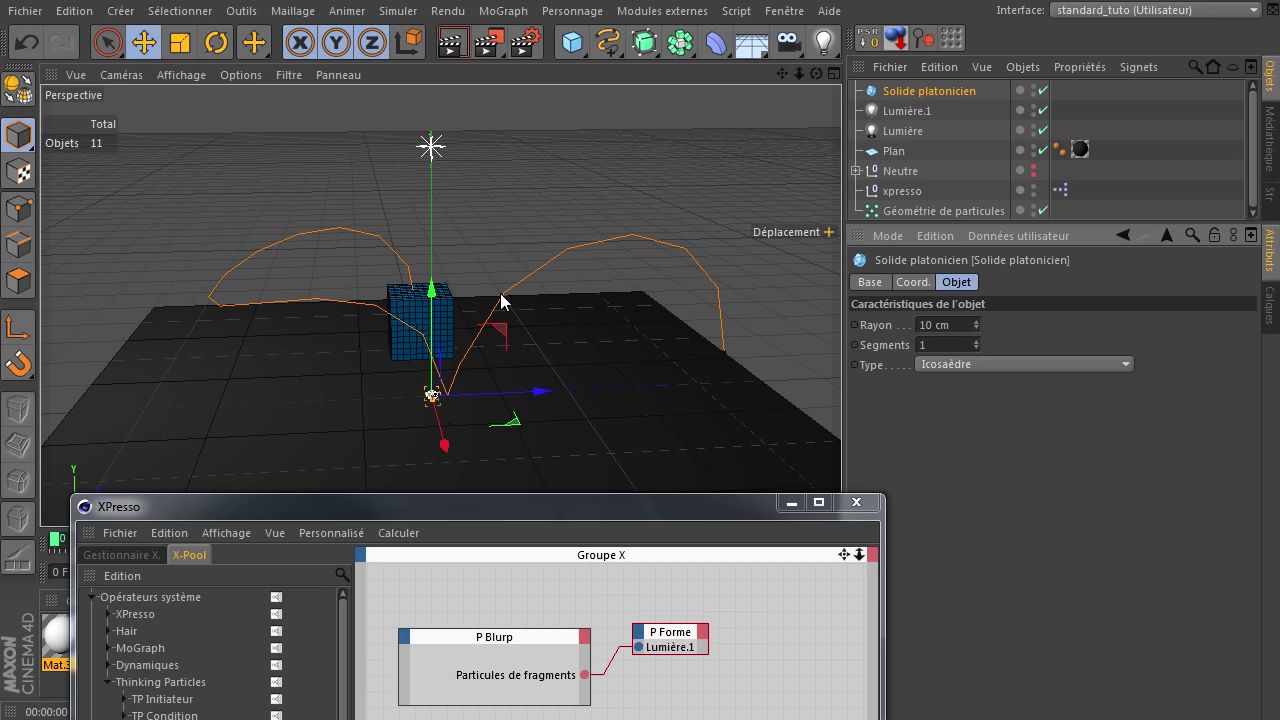
left_click(25, 95)
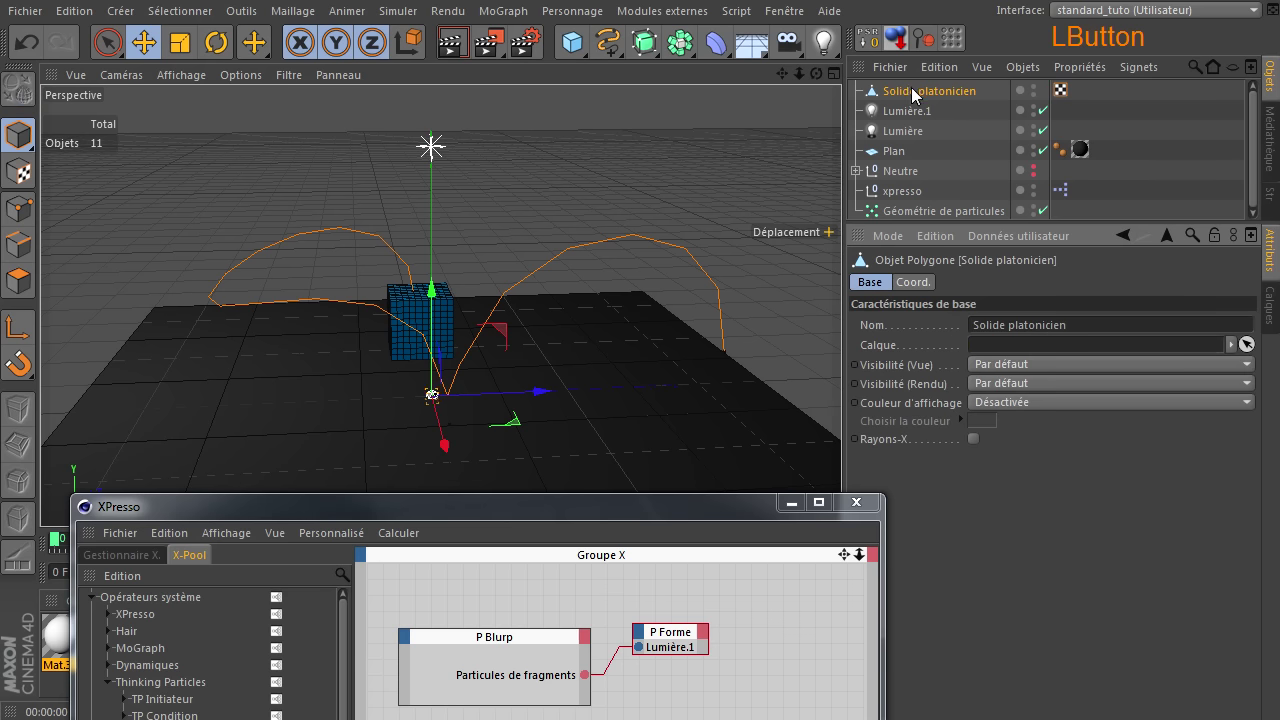
- Assign Solide platonicien as the P Forme node's target object in XPresso
left_click(645, 511)
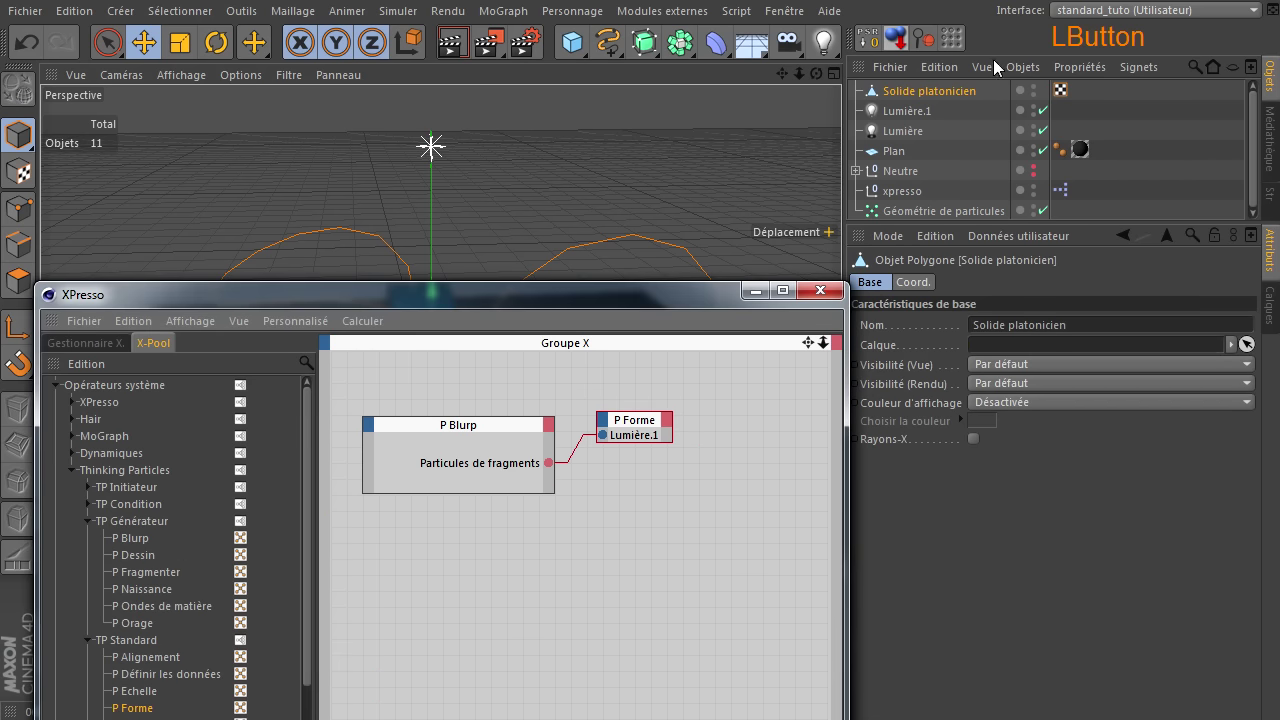
left_click(935, 116)
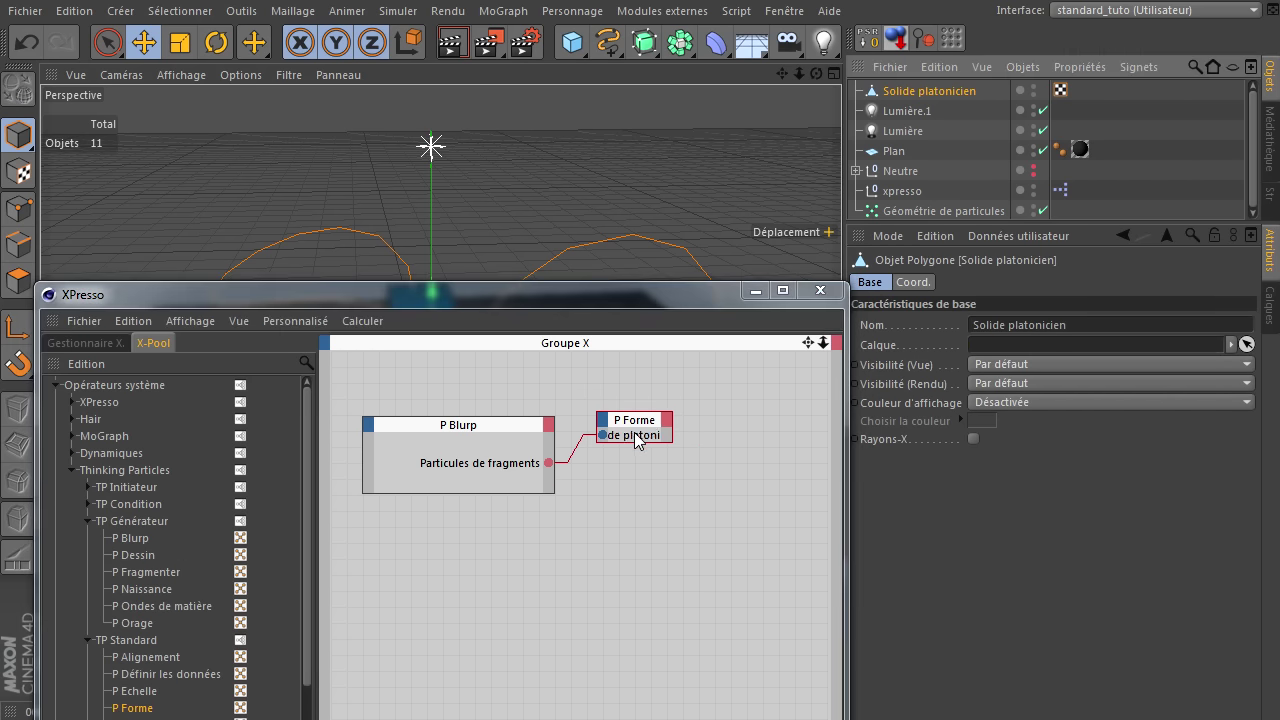
left_click(1036, 113)
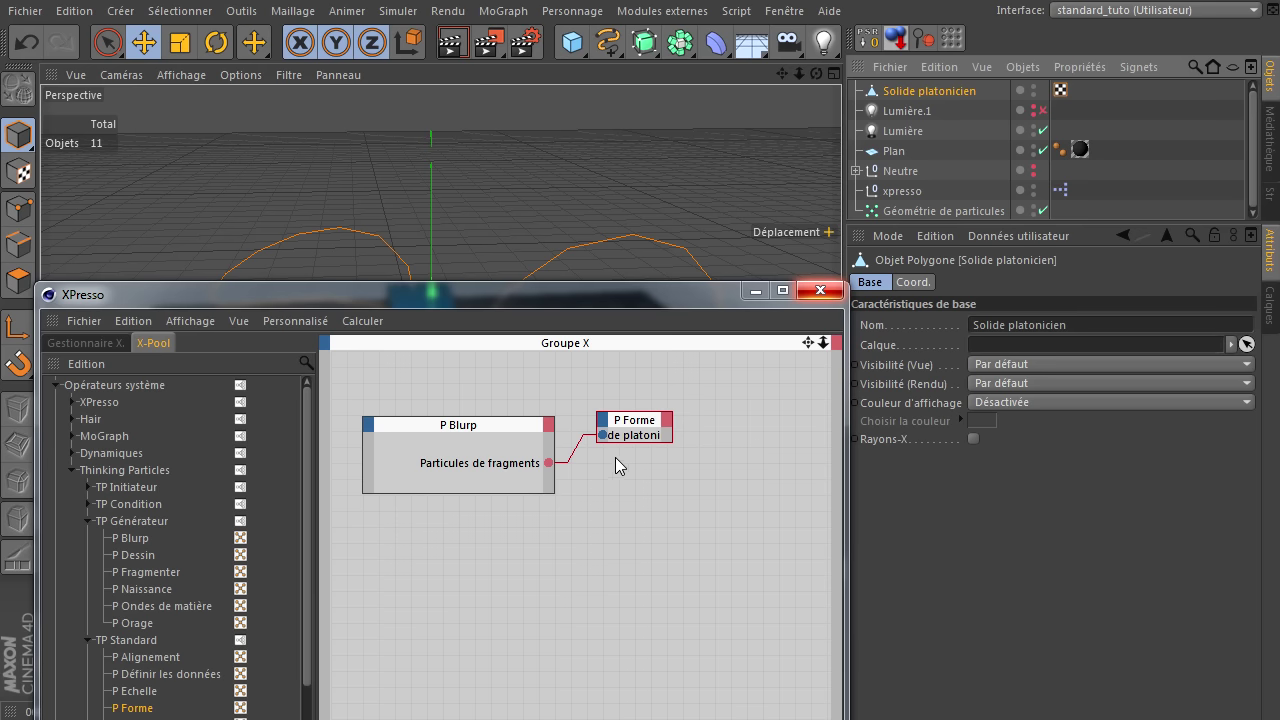
left_click(638, 426)
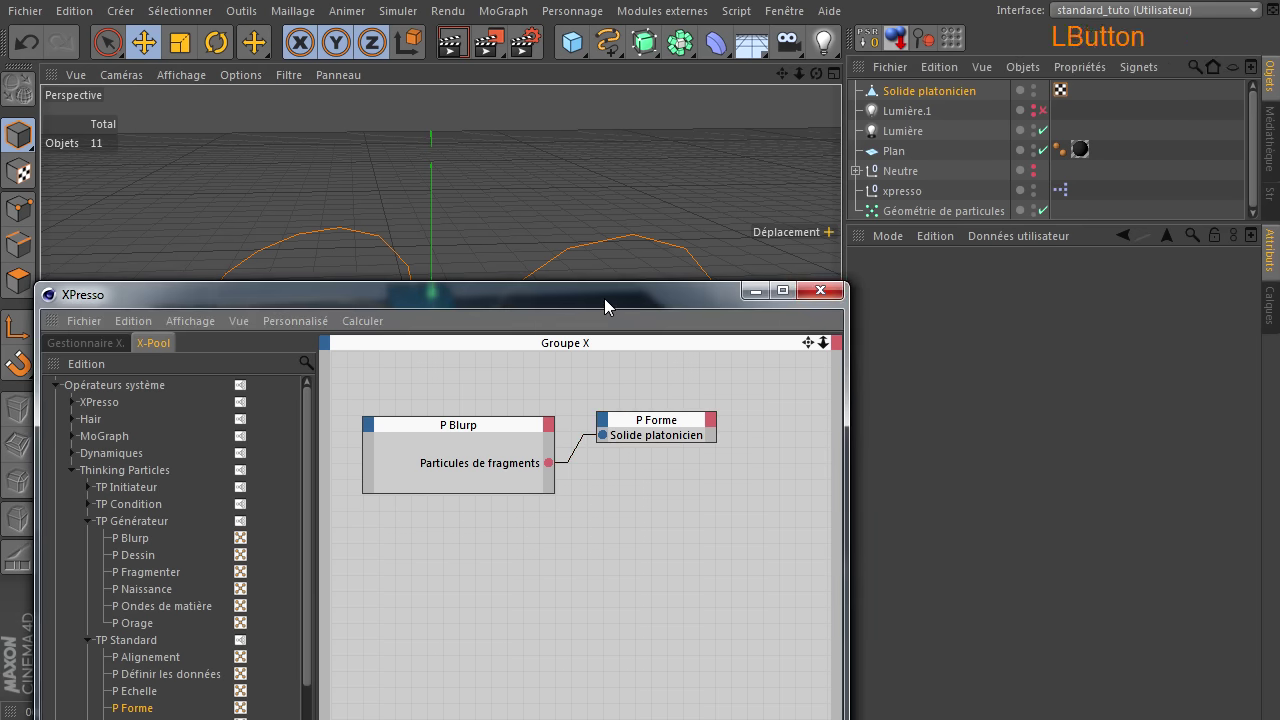
- Move the node editor aside, pause around frame 30 and scale up the platonic solid
left_click(361, 568)
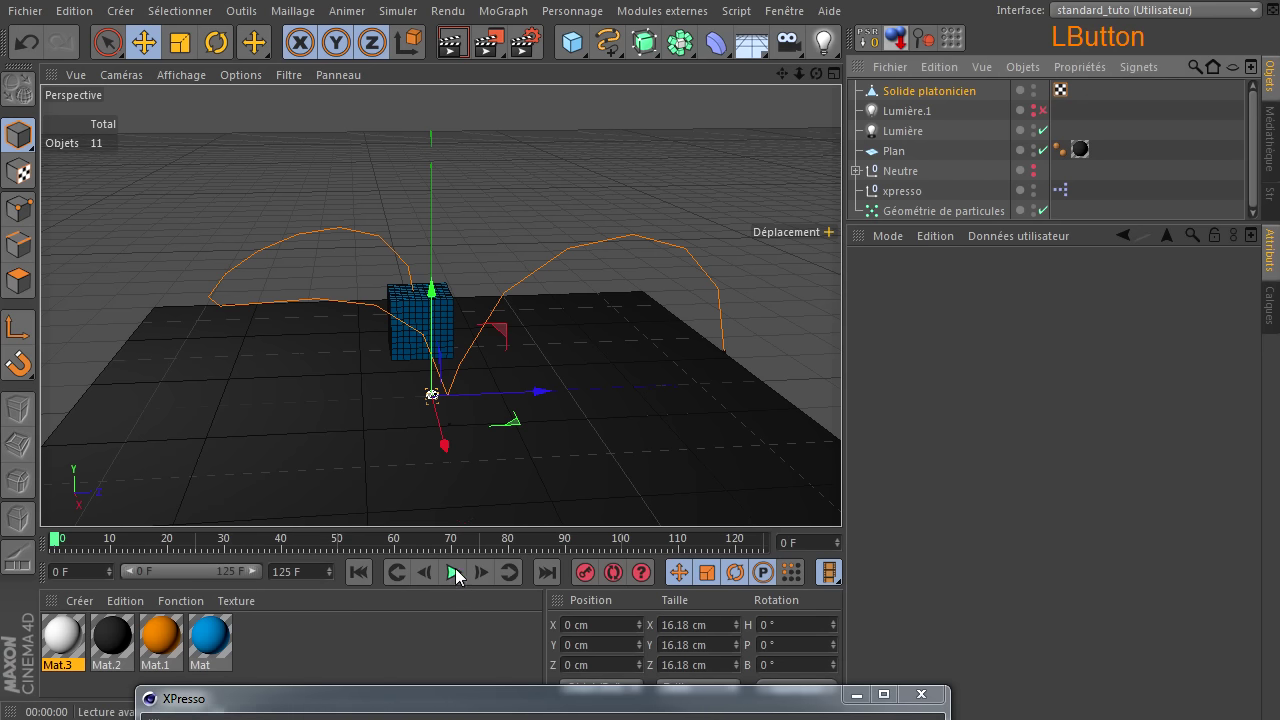
left_click(462, 576)
left_click(460, 576)
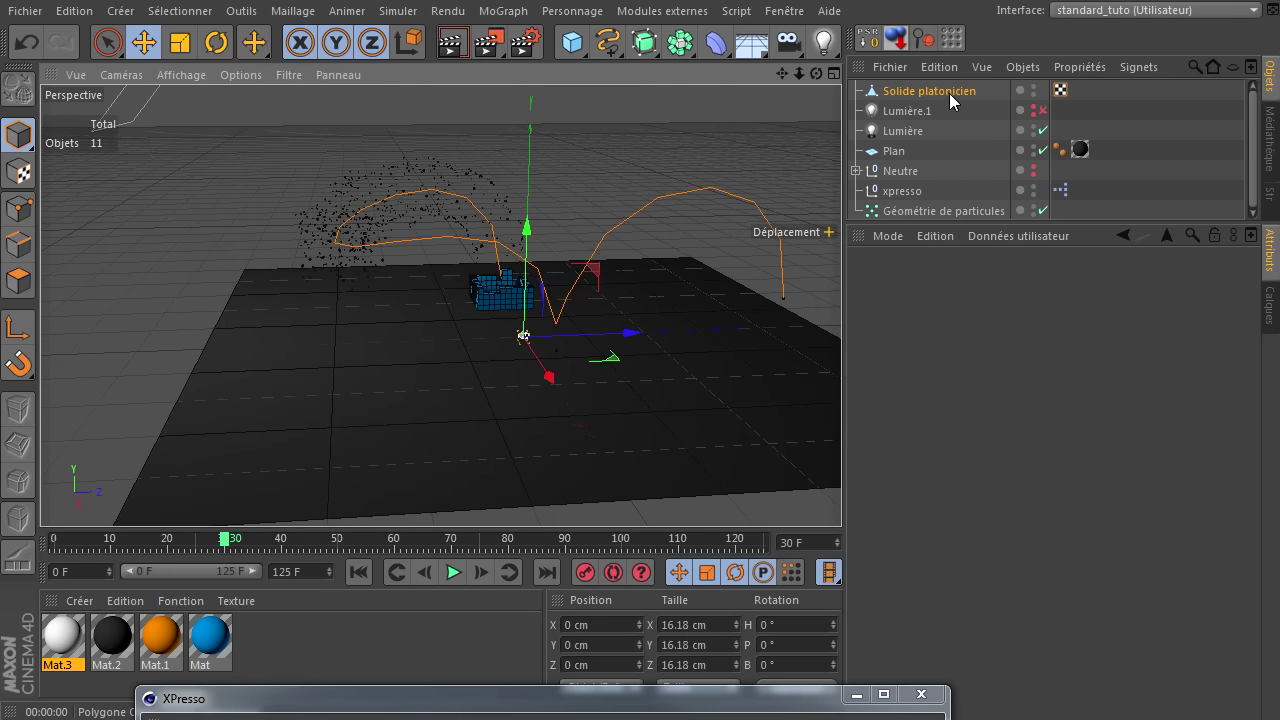
left_click(958, 98)
left_click(187, 58)
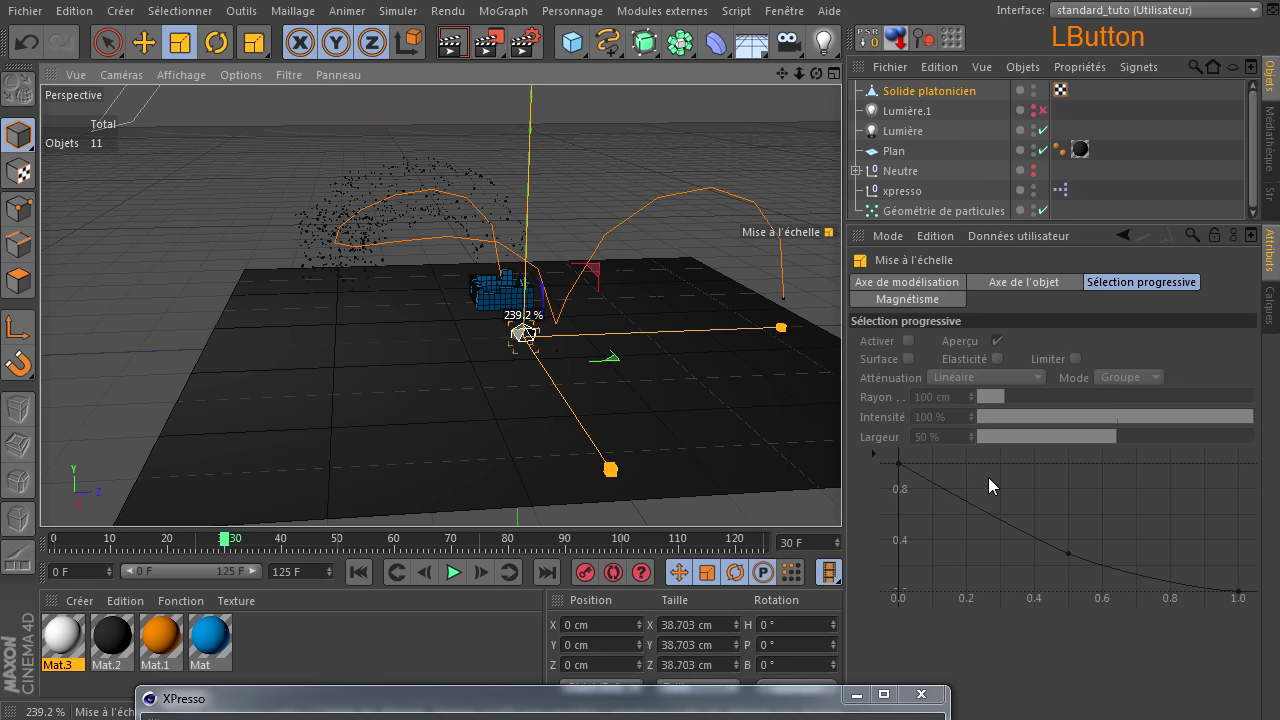
left_click(375, 580)
- Render to check the larger solid, apply the white Mat.3 material and replay
left_click(454, 589)
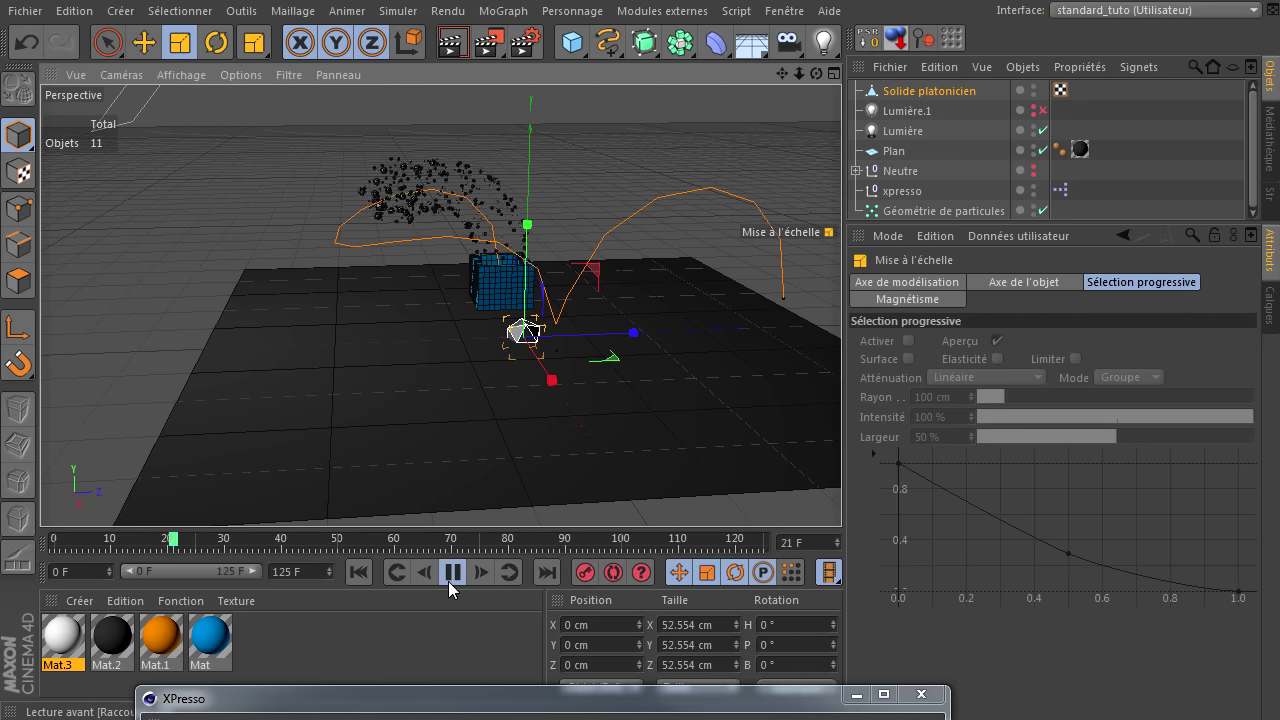
left_click(455, 589)
left_click(451, 47)
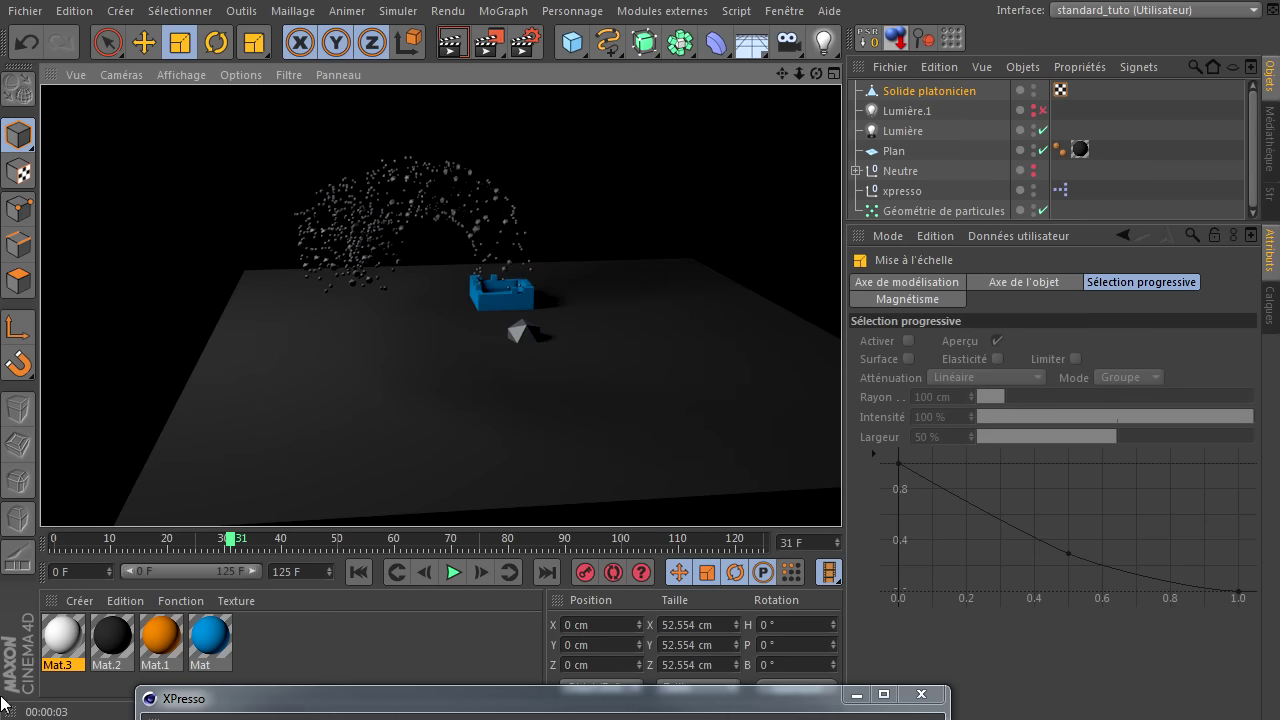
left_click(60, 646)
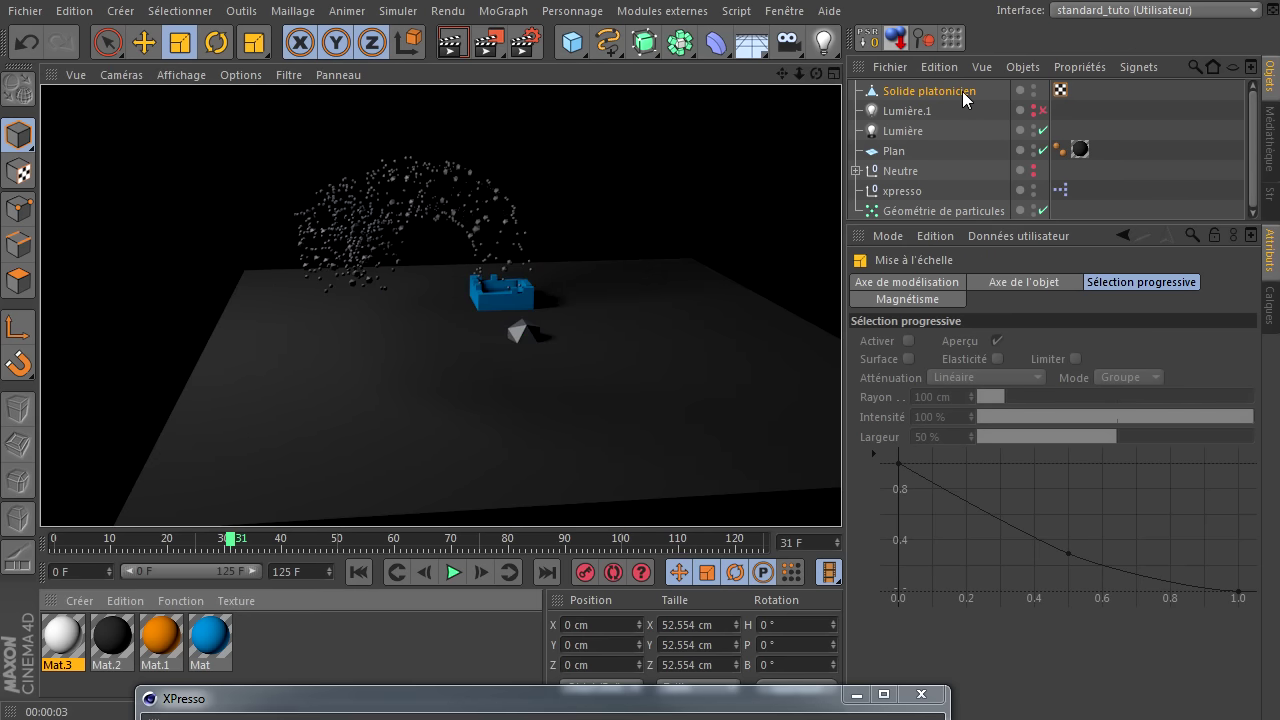
left_click(364, 577)
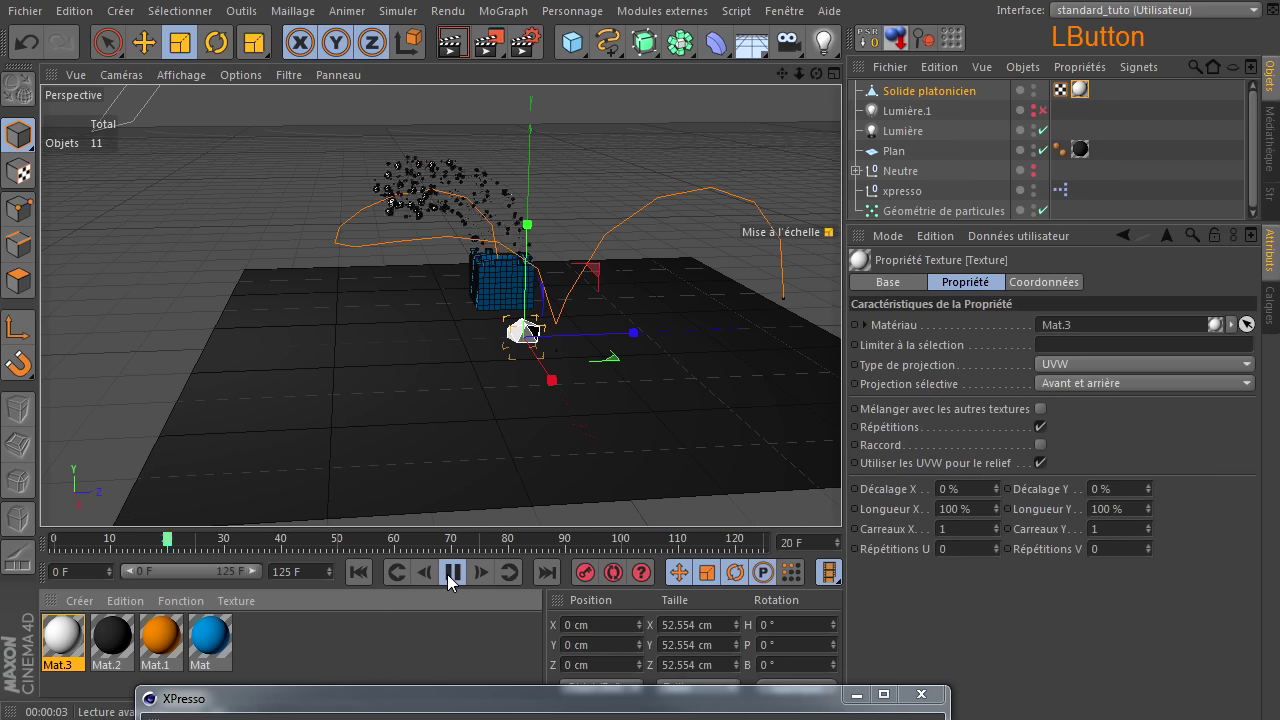